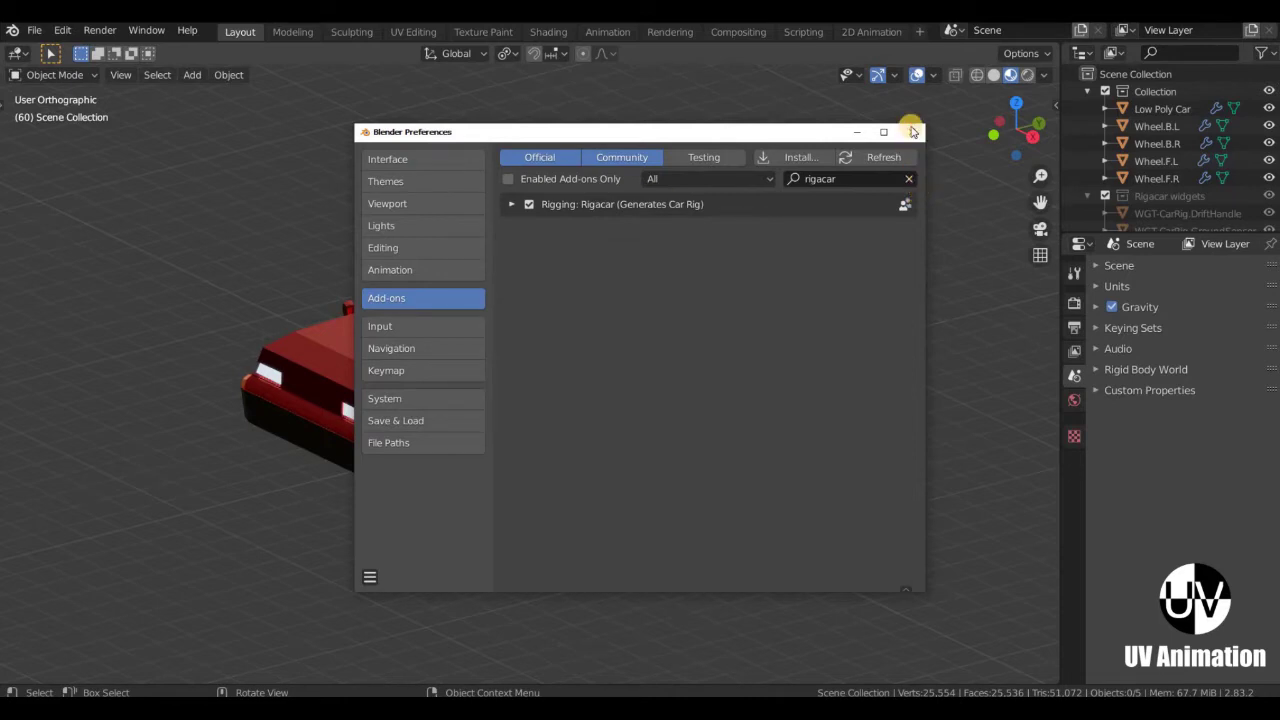
Switch to Right Orthographic view (numpad 3) and frame the red pickup truck from its side.
middle_click(573, 372)
scroll(up, 3)
middle_click(600, 436)
key(KP_3)
scroll(down, 3)
middle_click(474, 276)
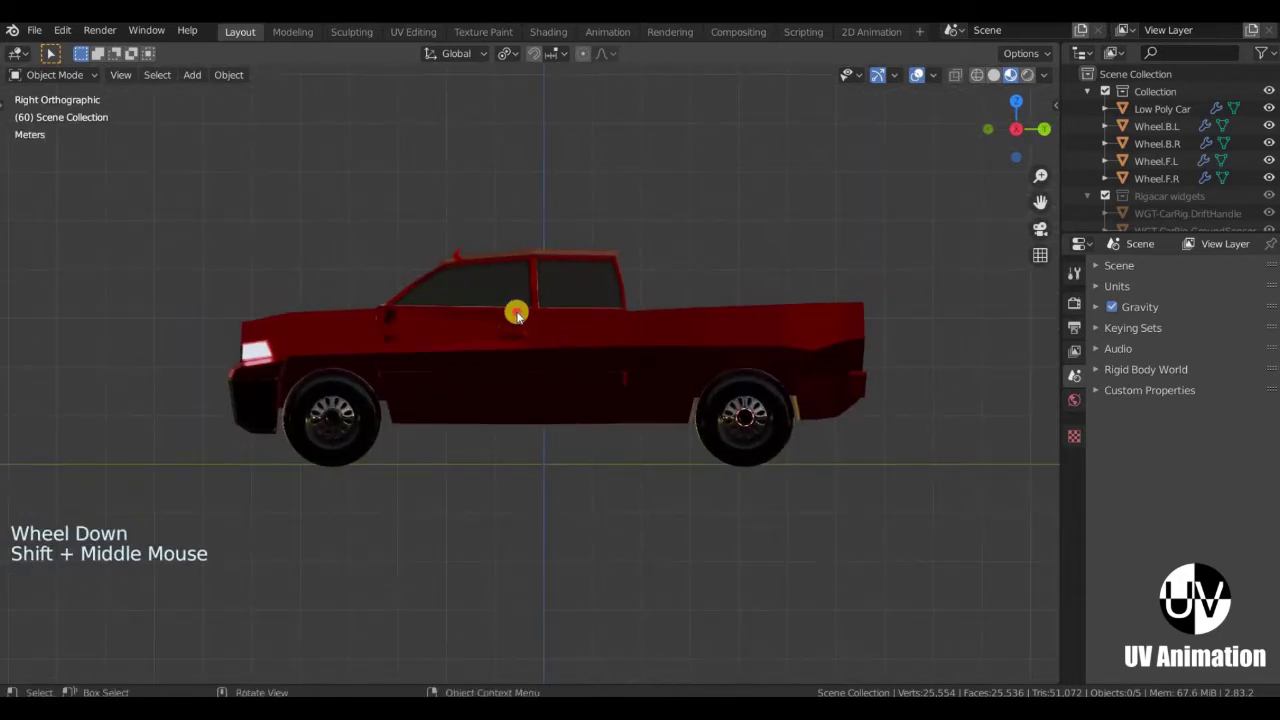
Select each of the truck's wheels in turn, ending on the front-left wheel Wheel.F.L.
click(560, 385)
key(g)
click(569, 409)
middle_click(314, 433)
click(688, 521)
click(758, 457)
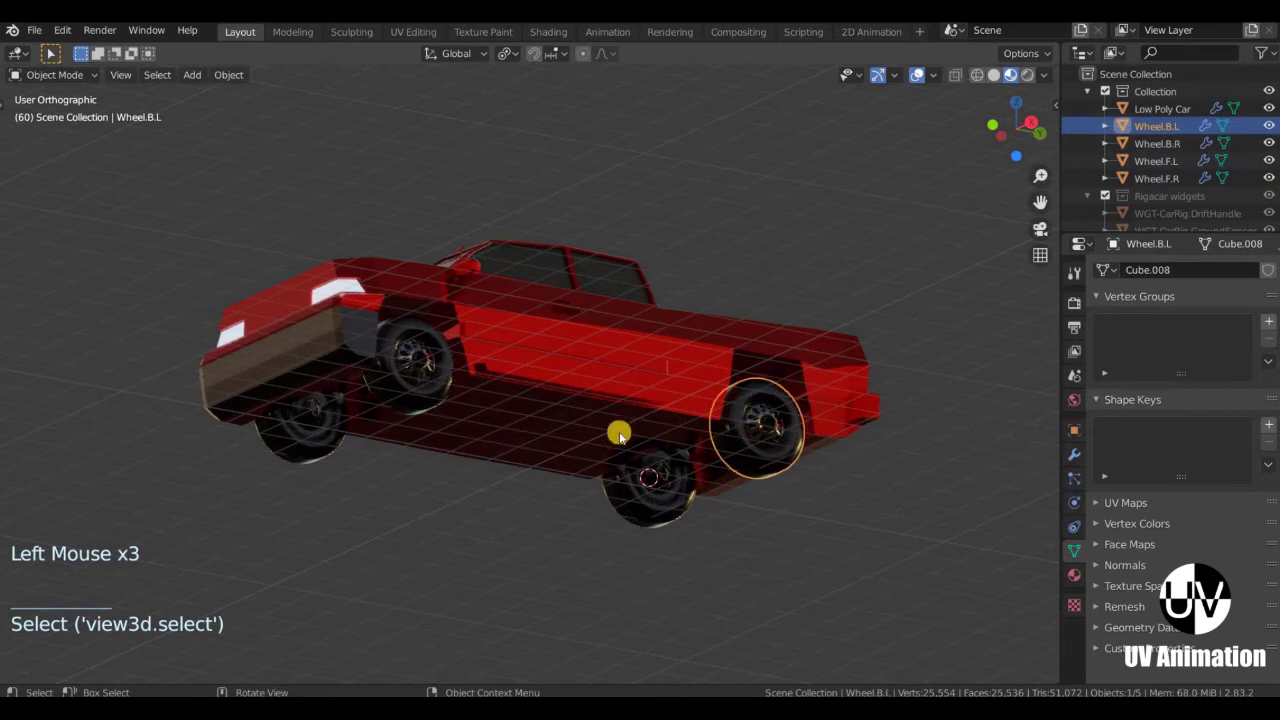
middle_click(597, 457)
middle_click(478, 401)
click(511, 429)
Recentre the view on the truck from the side with Shift+C and numpad 3.
middle_click(414, 454)
scroll(up, 3)
scroll(down, 3)
middle_click(589, 435)
key(KP_3)
scroll(up, 3)
middle_click(631, 423)
key(shift+c)
scroll(up, 3)
middle_click(334, 404)
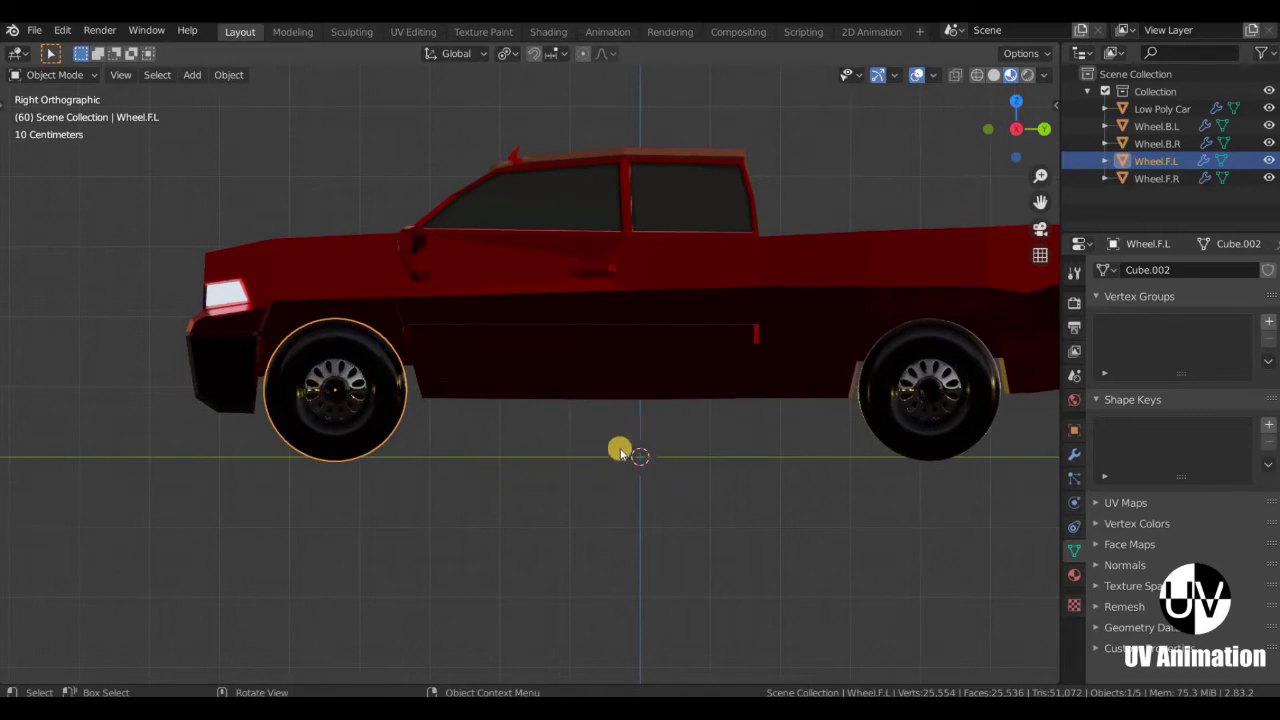
scroll(down, 3)
scroll(up, 3)
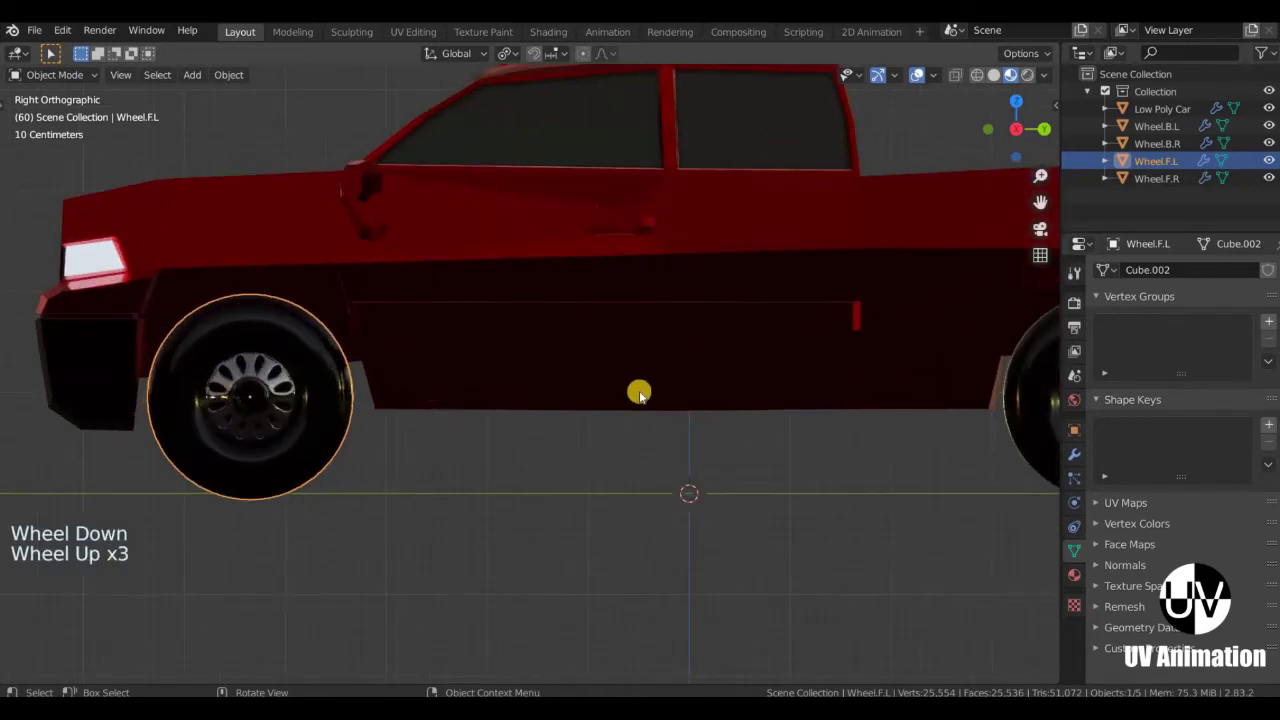
scroll(down, 3)
middle_click(630, 394)
Search 'Set Origin' and reset the origin of Wheel.F.L.
key(space)
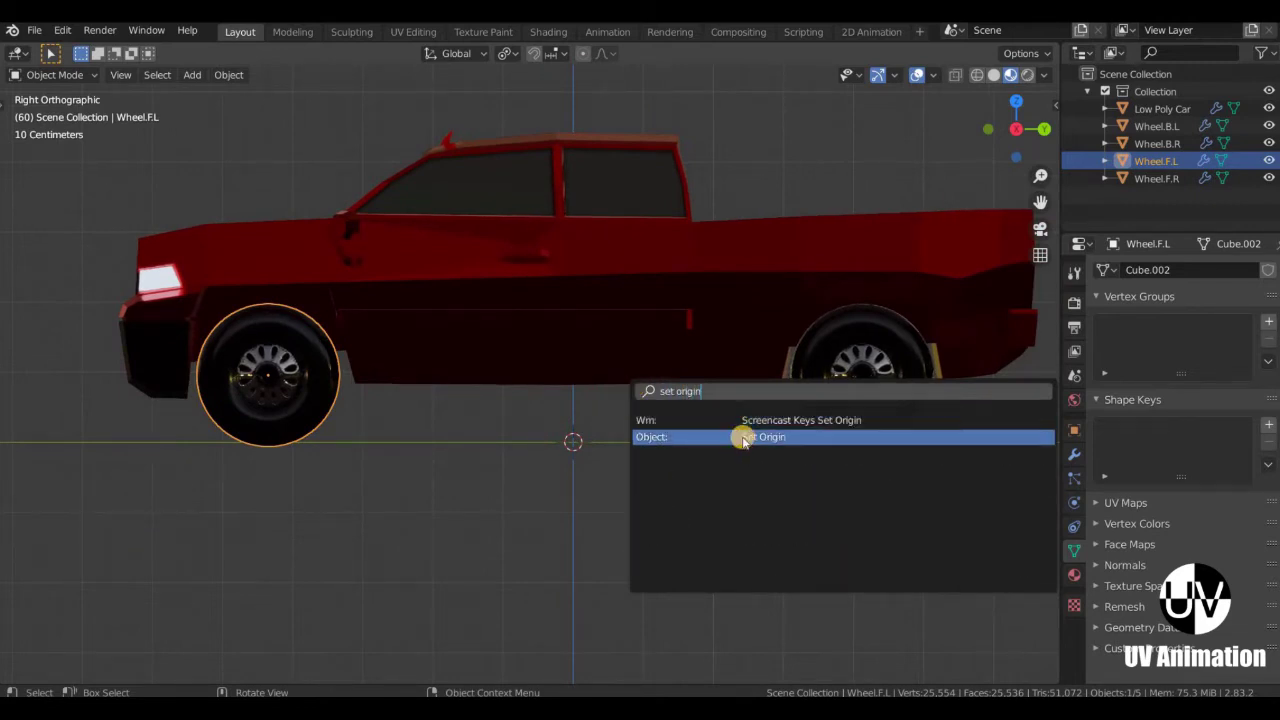
middle_click(373, 430)
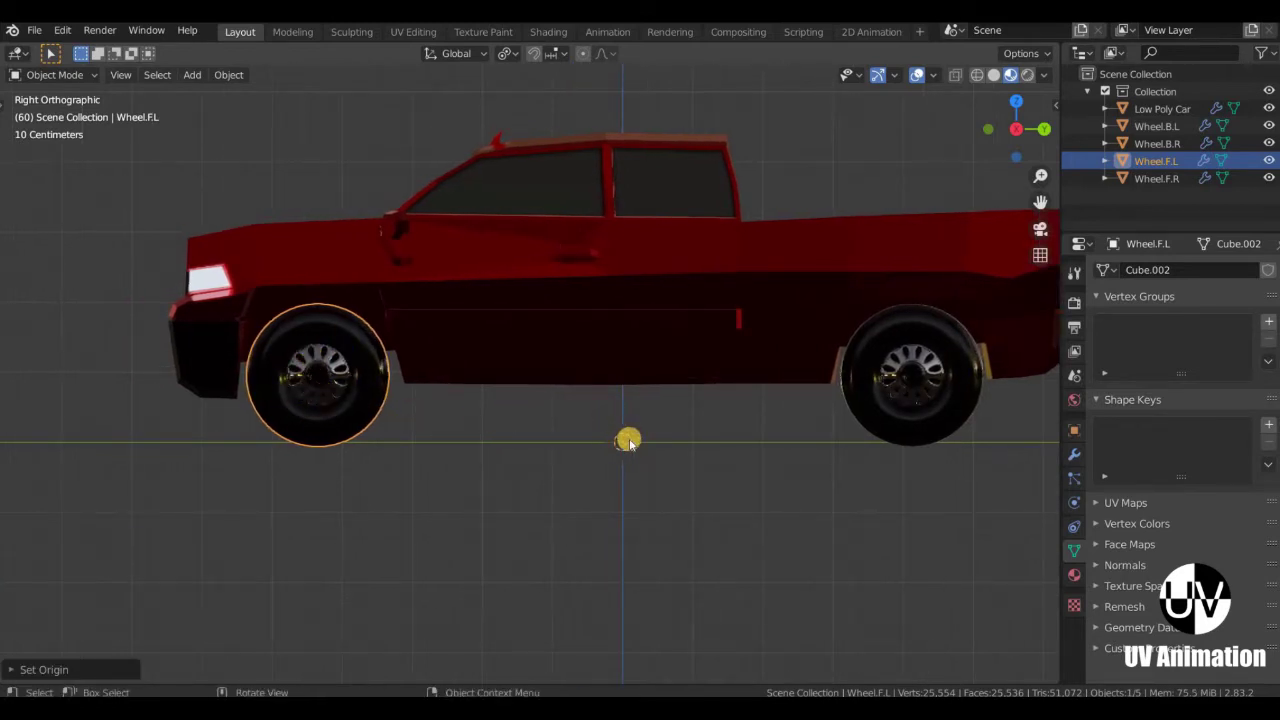
scroll(down, 3)
Test-rotate the front-left and back-left wheels with R to check their pivots, cancelling each.
key(r)
scroll(down, 3)
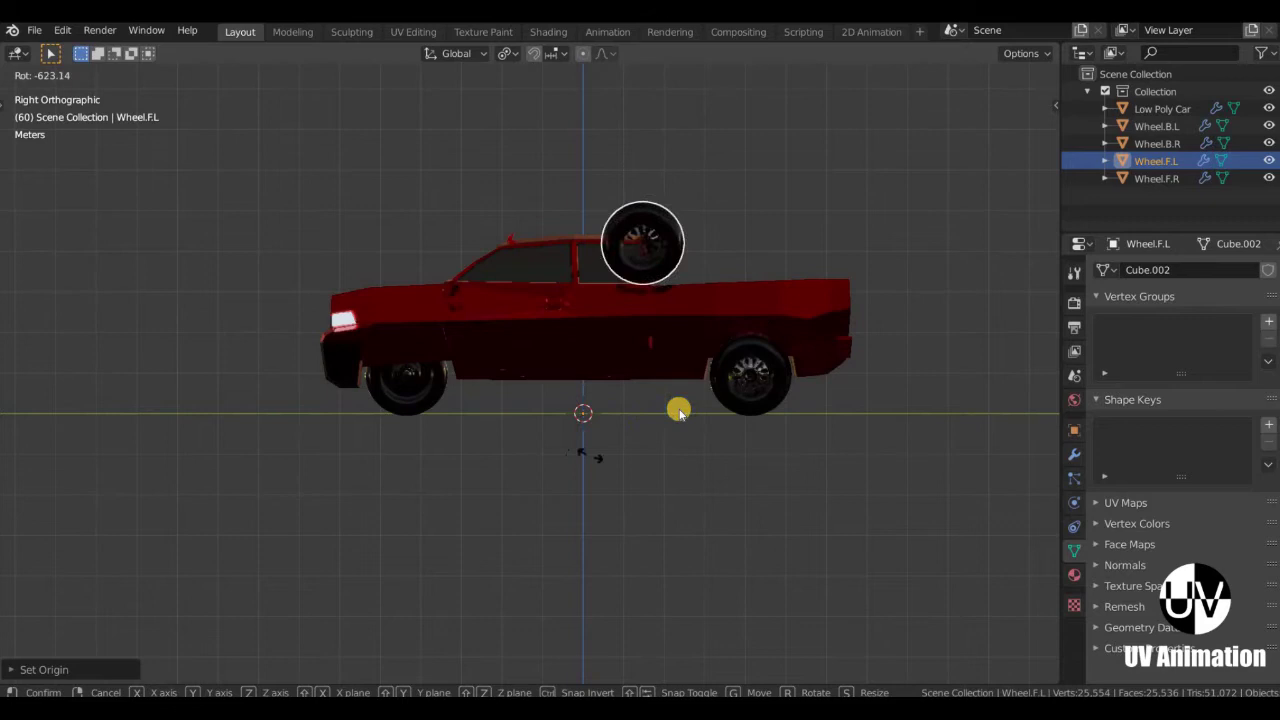
scroll(up, 3)
middle_click(688, 352)
click(769, 406)
scroll(up, 3)
middle_click(666, 294)
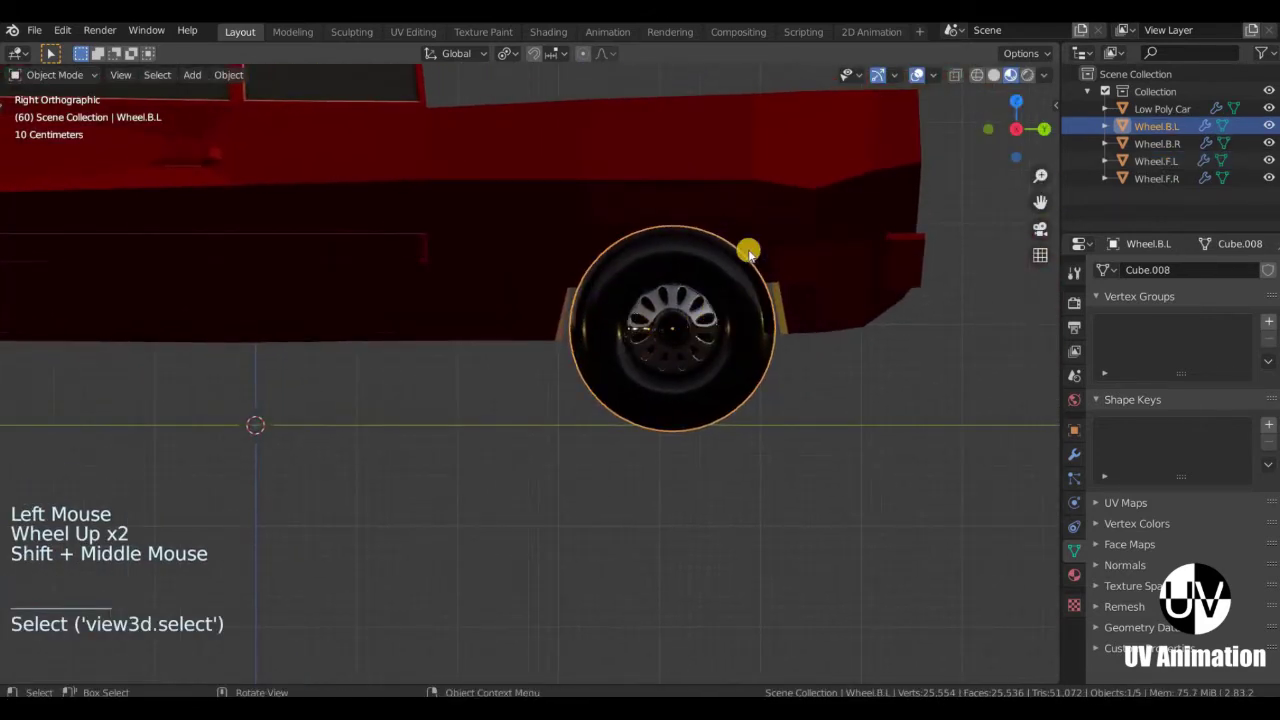
key(r)
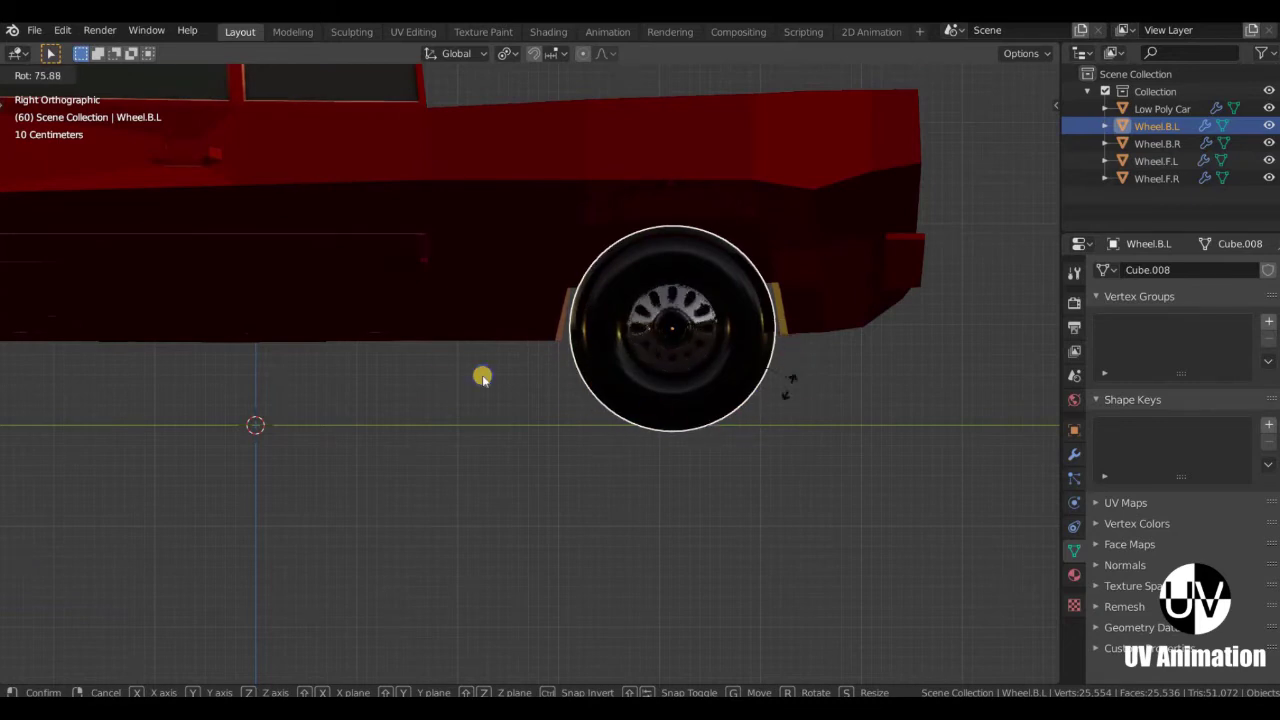
scroll(down, 3)
Set the front-left wheel's origin to its own geometry centre via the command search.
middle_click(421, 356)
click(509, 377)
middle_click(458, 365)
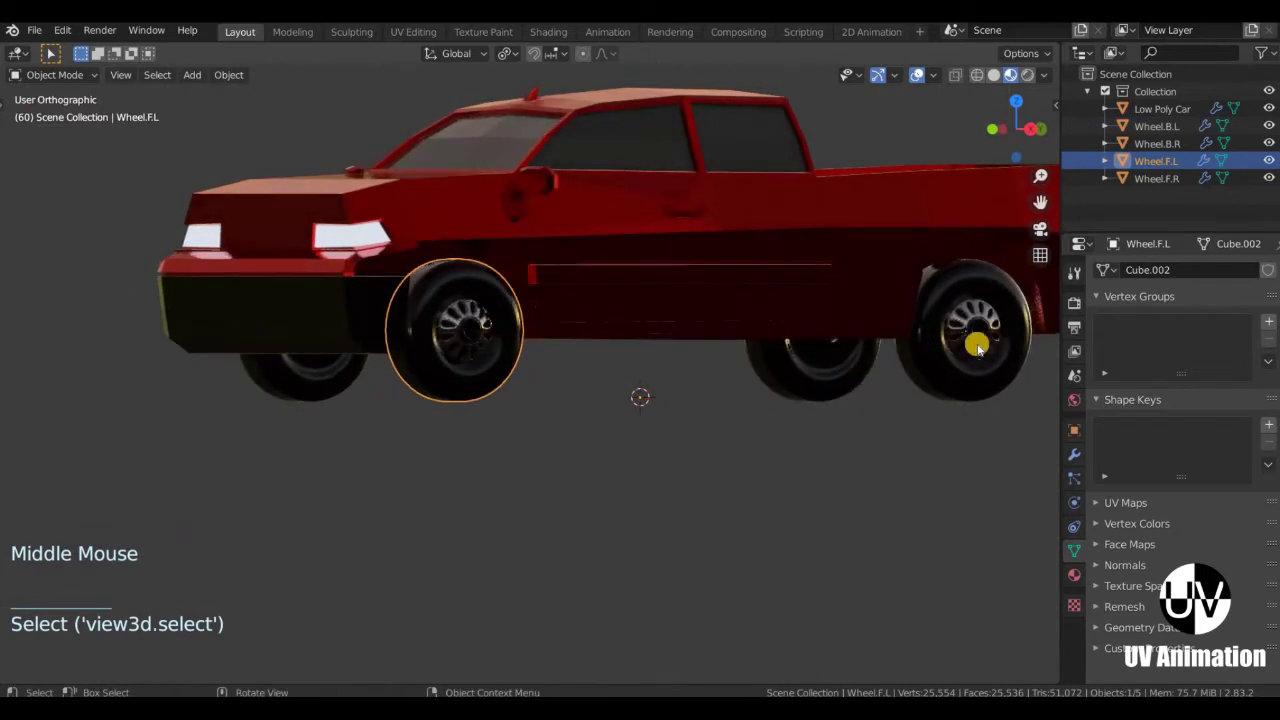
middle_click(509, 416)
scroll(up, 3)
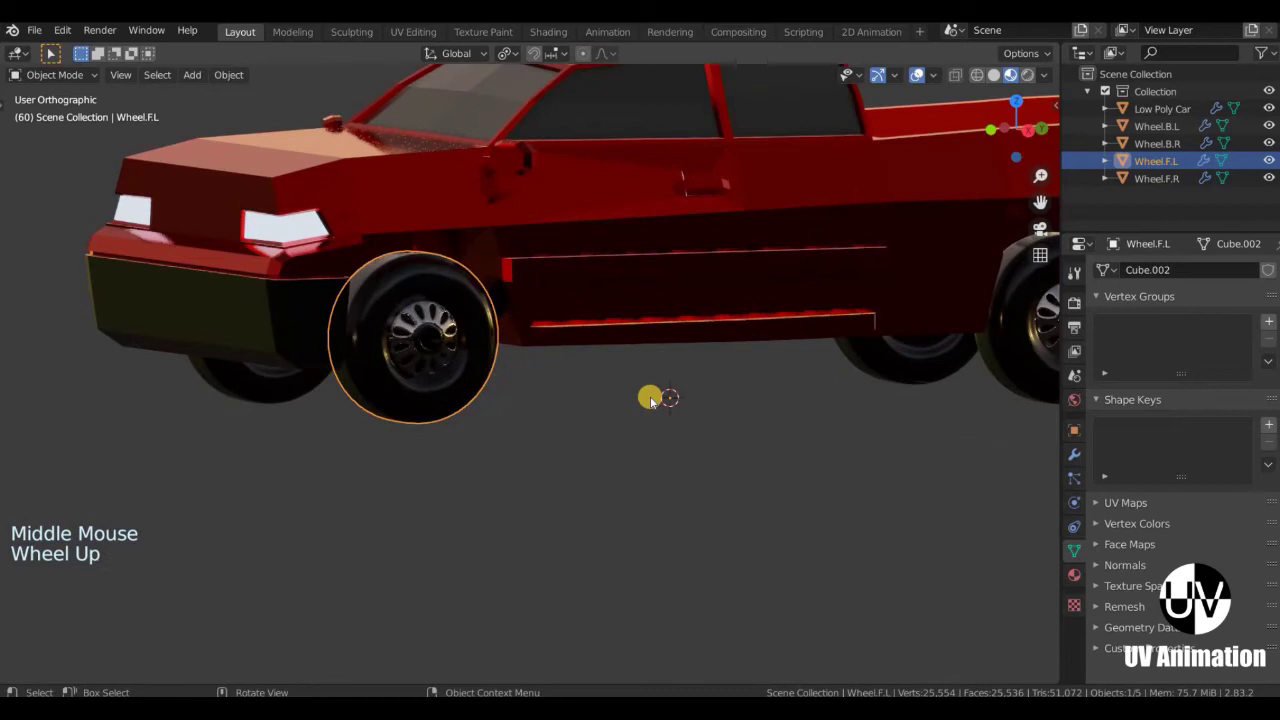
key(space)
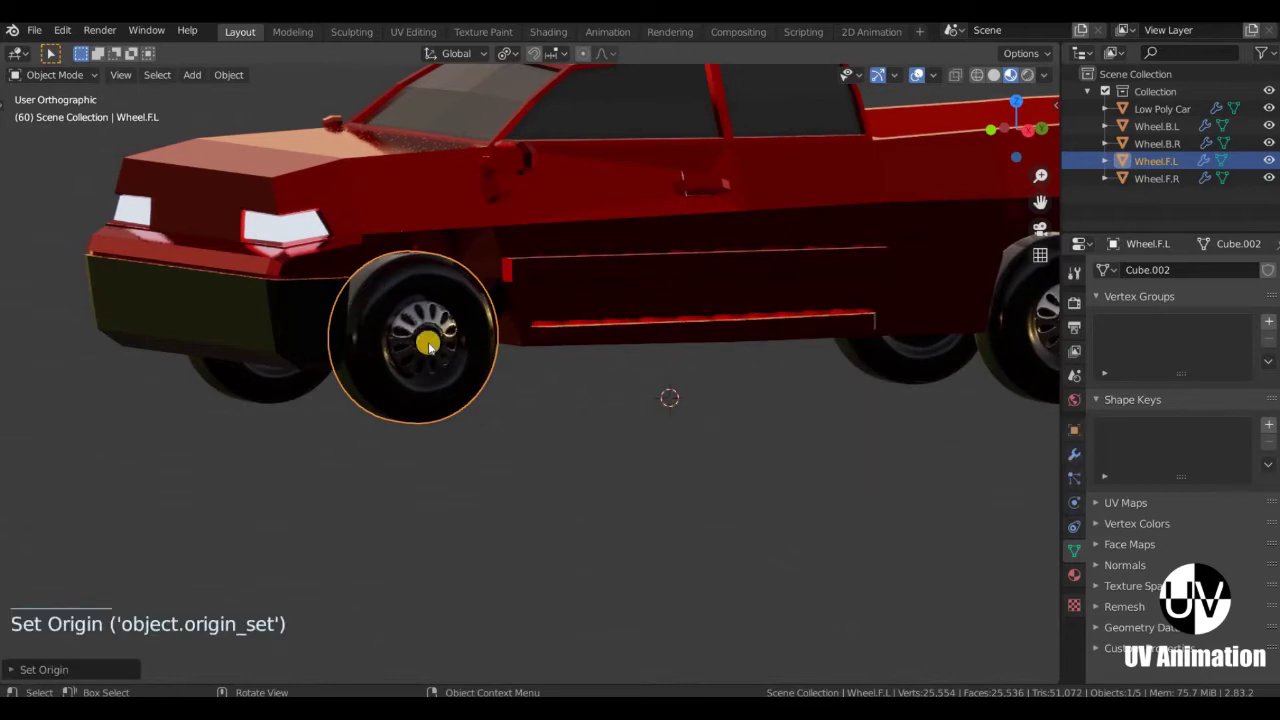
scroll(down, 3)
middle_click(620, 376)
Select the truck body and bring up the Apply transform menu with Ctrl+A.
click(537, 314)
middle_click(505, 285)
scroll(up, 3)
key(ctrl+a)
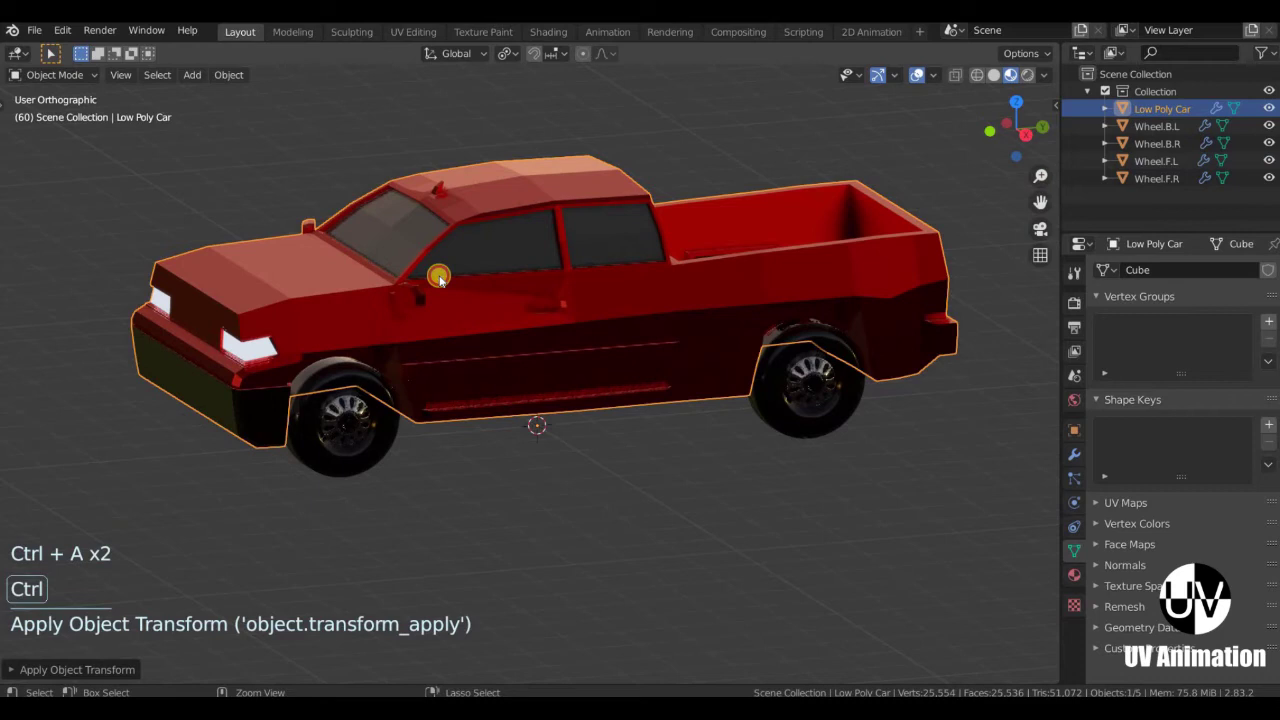
Apply rotation (Ctrl+A) to the front-left and front-right wheels to reset their transforms.
middle_click(403, 351)
click(446, 325)
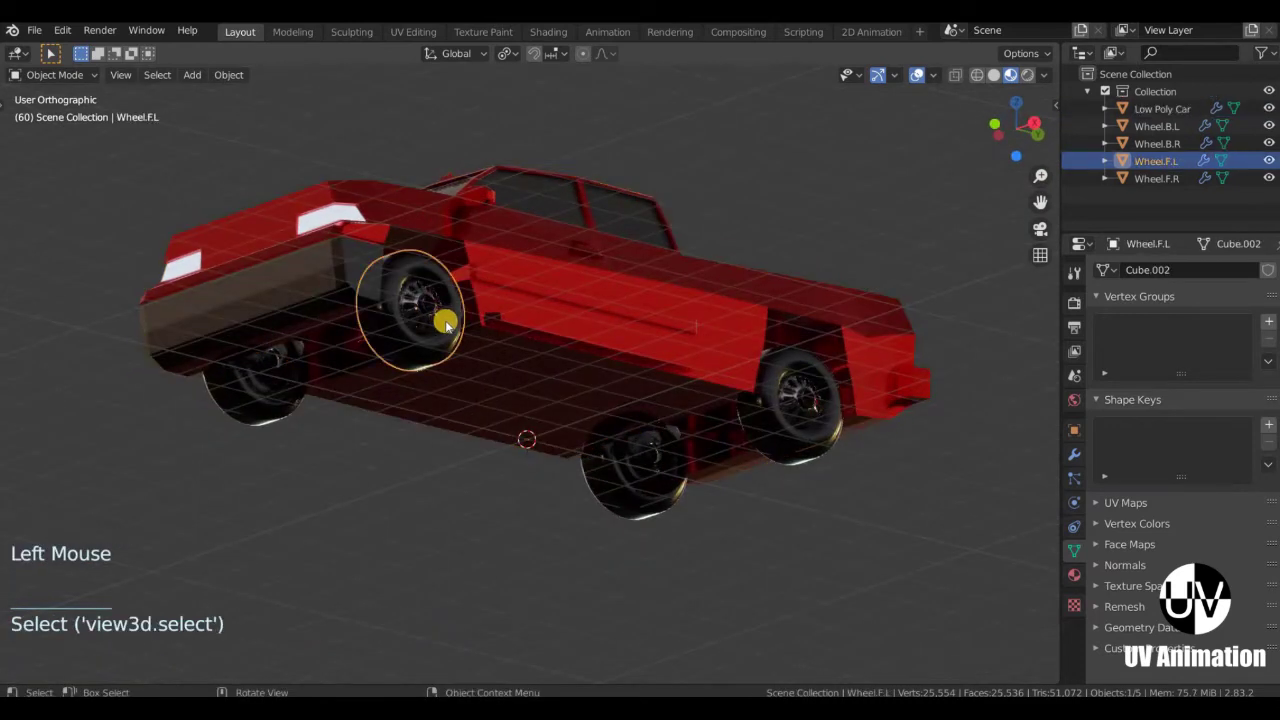
key(ctrl+a)
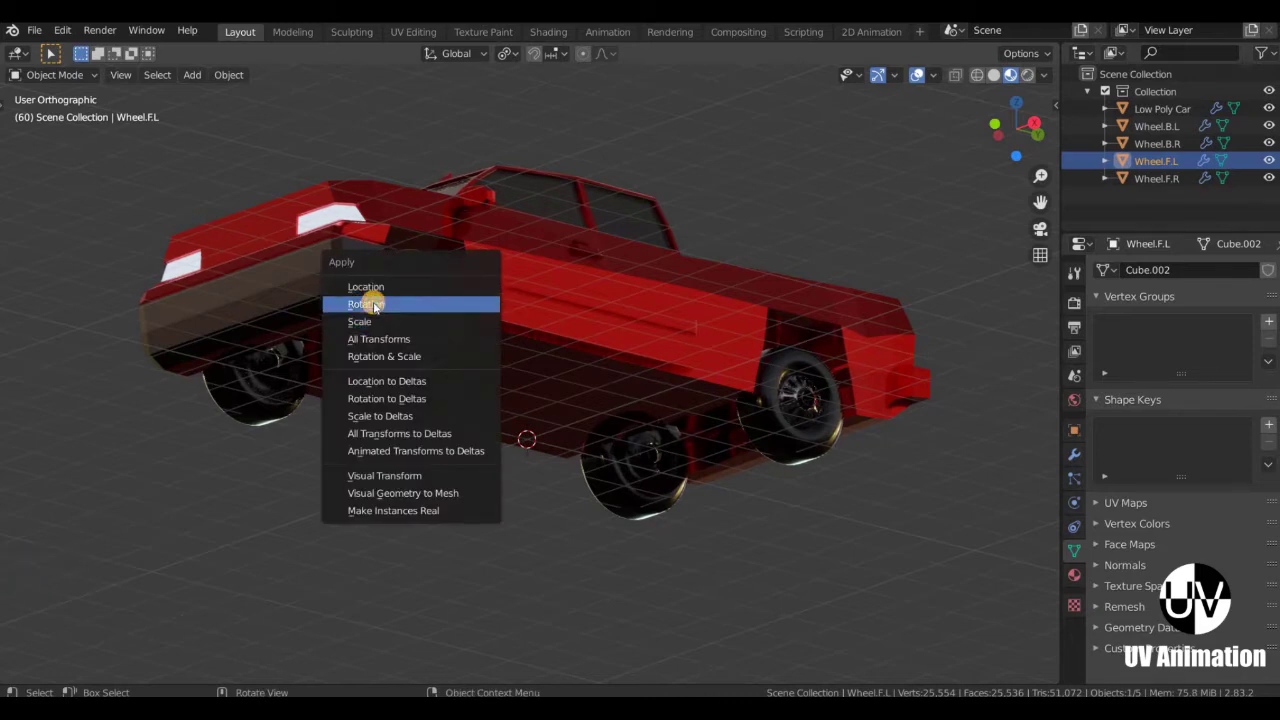
key(ctrl+a)
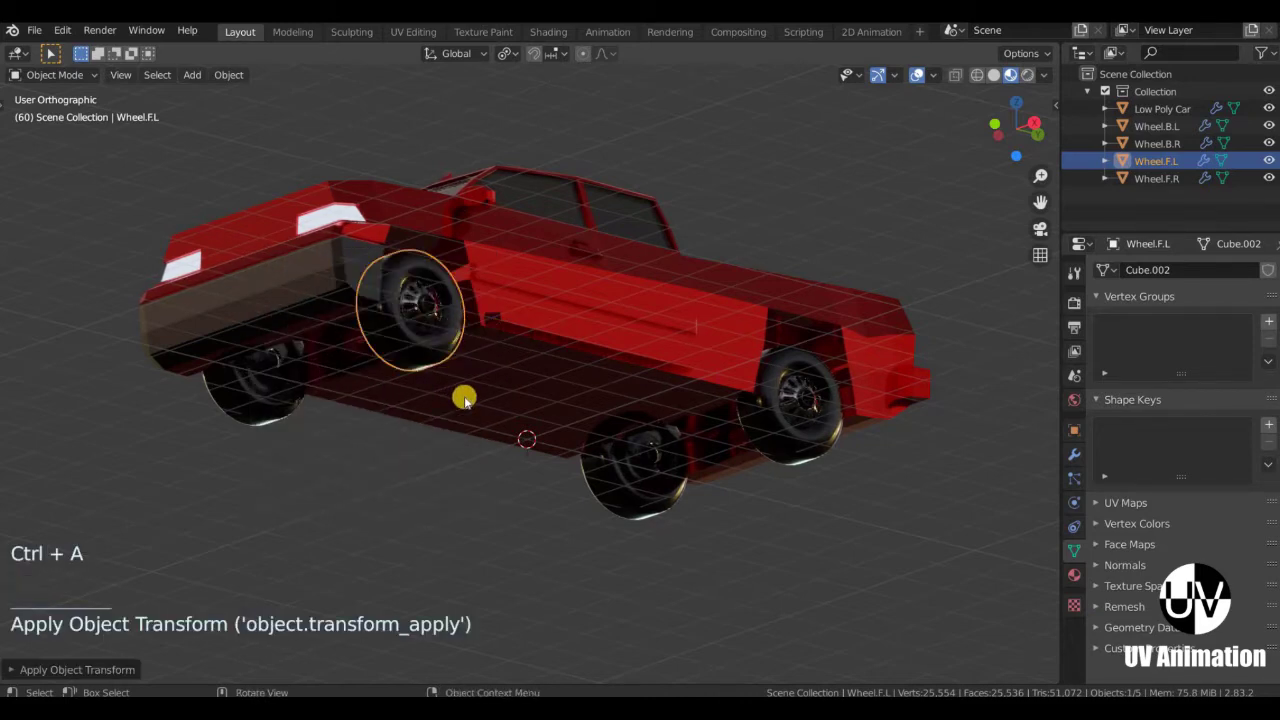
scroll(down, 3)
middle_click(398, 366)
middle_click(422, 366)
click(402, 369)
scroll(up, 3)
key(ctrl+a)
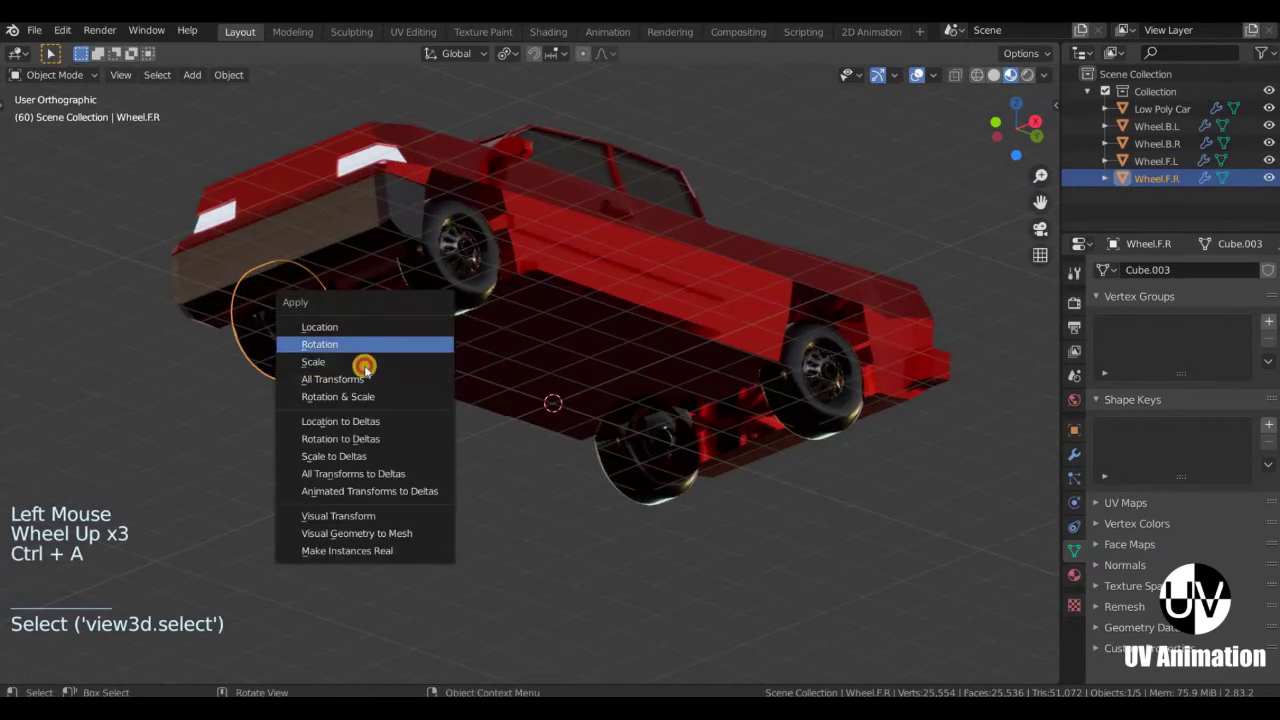
key(ctrl+a)
click(621, 441)
Select the back-left wheel and bring up its Apply transform menu, then view the truck from the side.
key(ctrl+a)
click(785, 400)
key(ctrl+a)
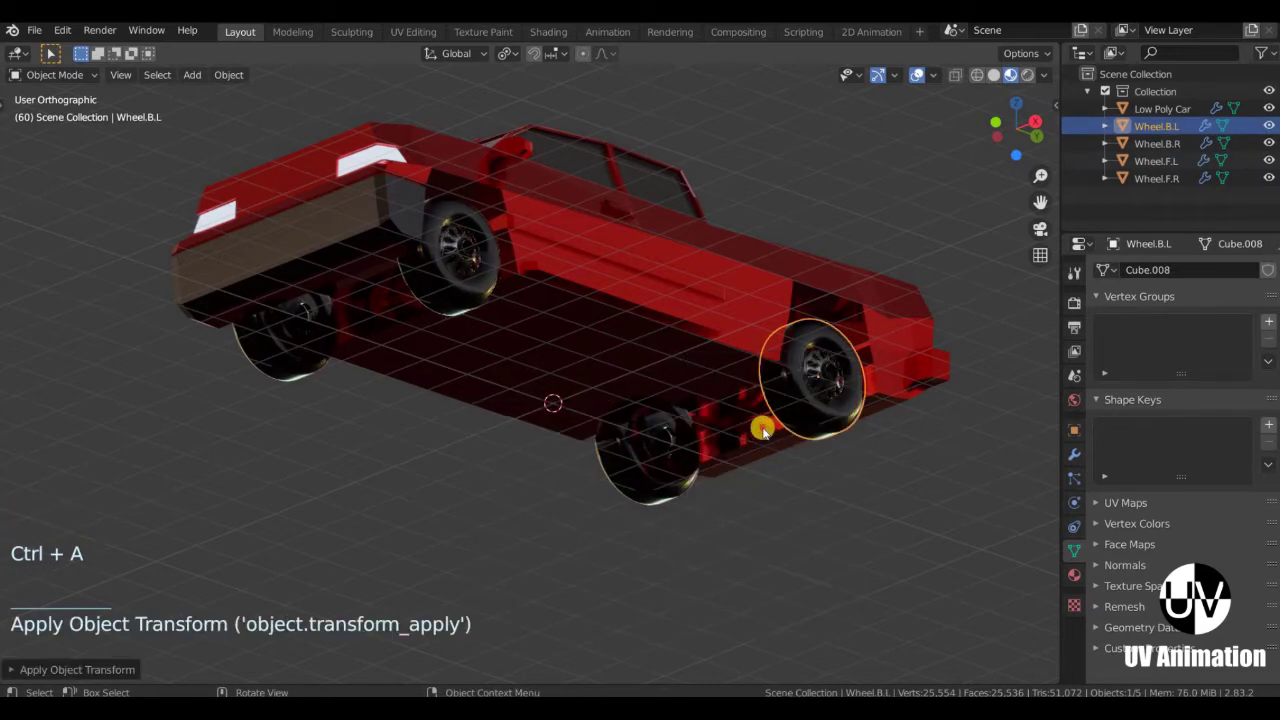
scroll(down, 3)
key(KP_3)
middle_click(727, 405)
scroll(up, 3)
middle_click(584, 348)
middle_click(542, 306)
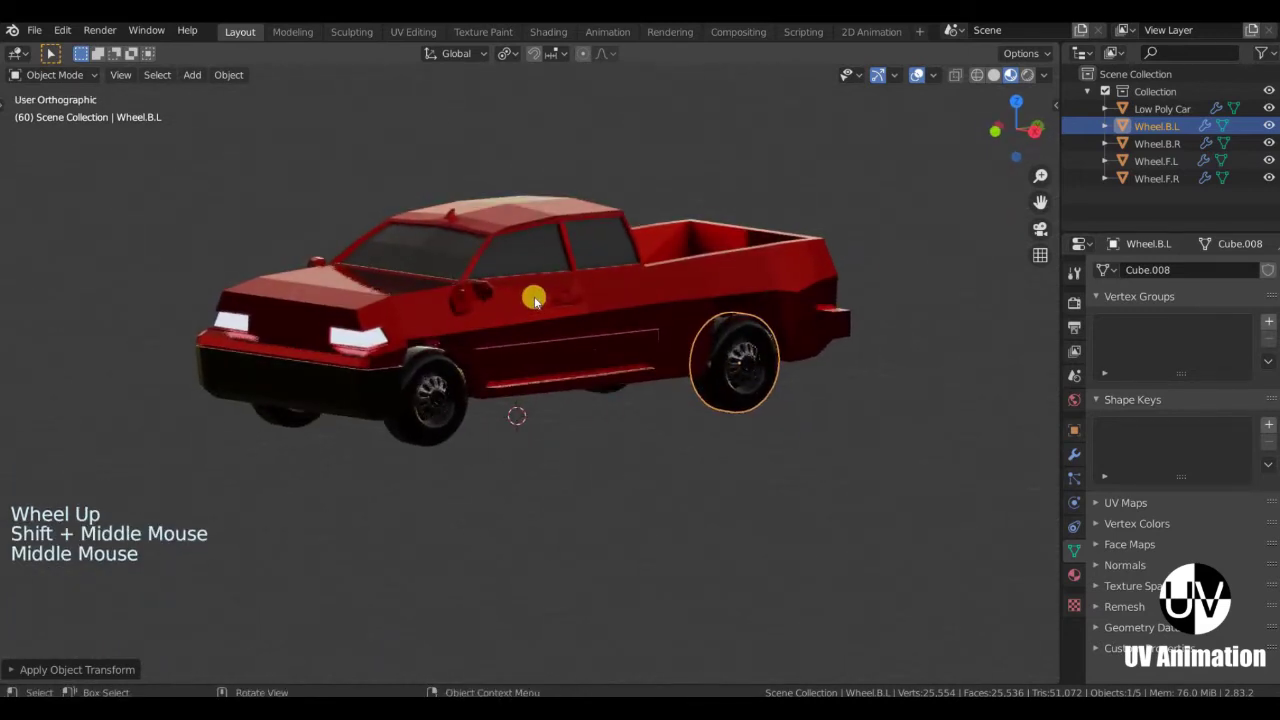
Add a Car (deformation rig) armature via Shift+A and tick In Front in its Viewport Display.
key(shift+a)
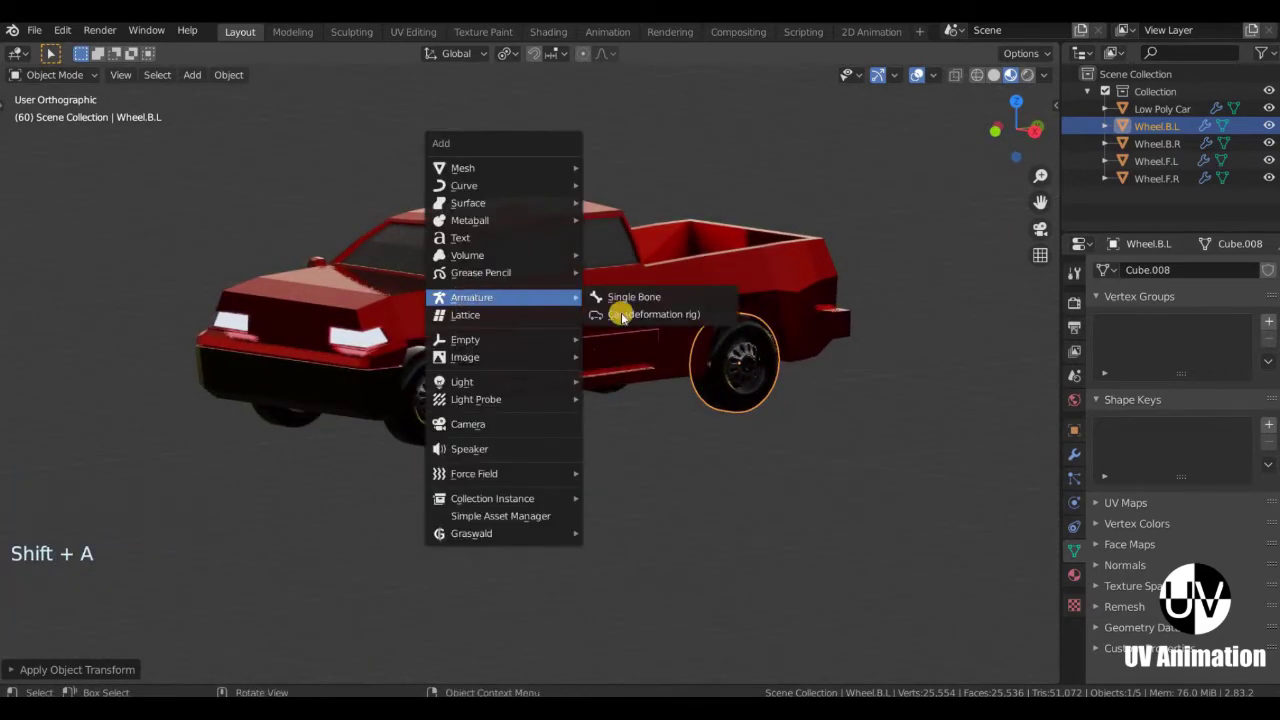
middle_click(653, 324)
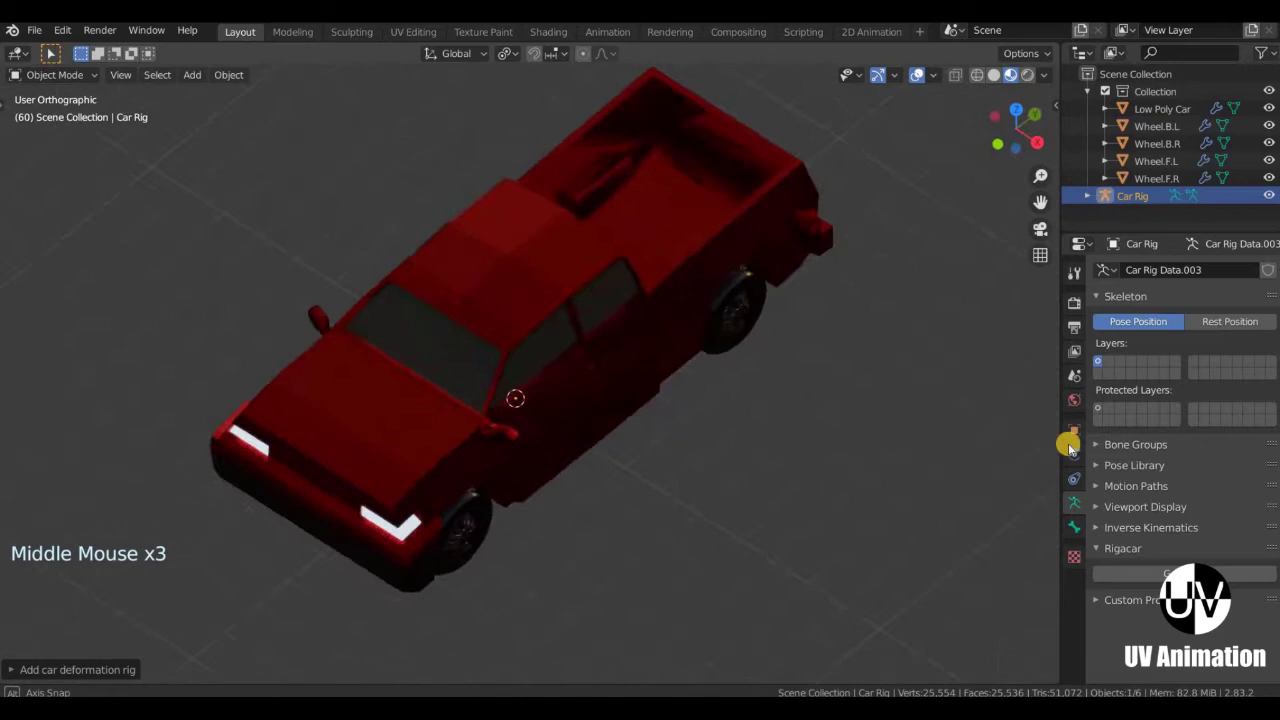
click(1197, 481)
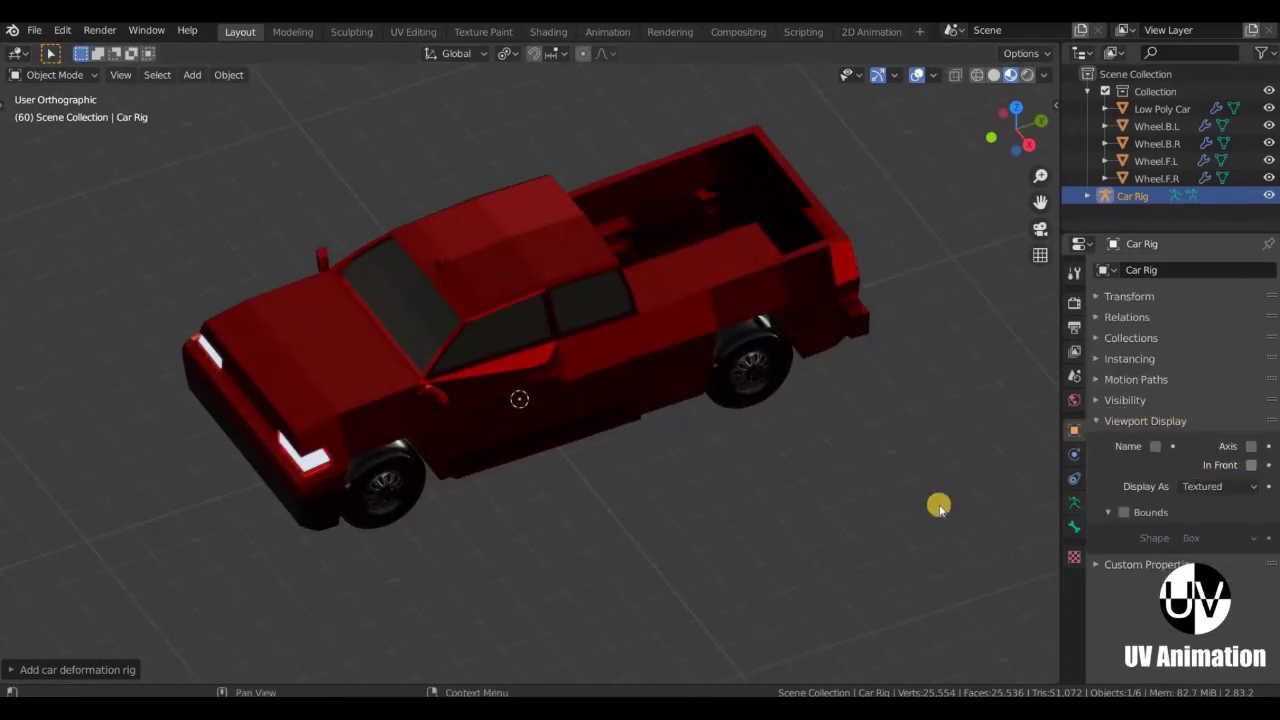
click(595, 450)
Orbit beneath the truck to inspect the rig's wheel bones and select the front-left wheel.
middle_click(589, 386)
middle_click(697, 442)
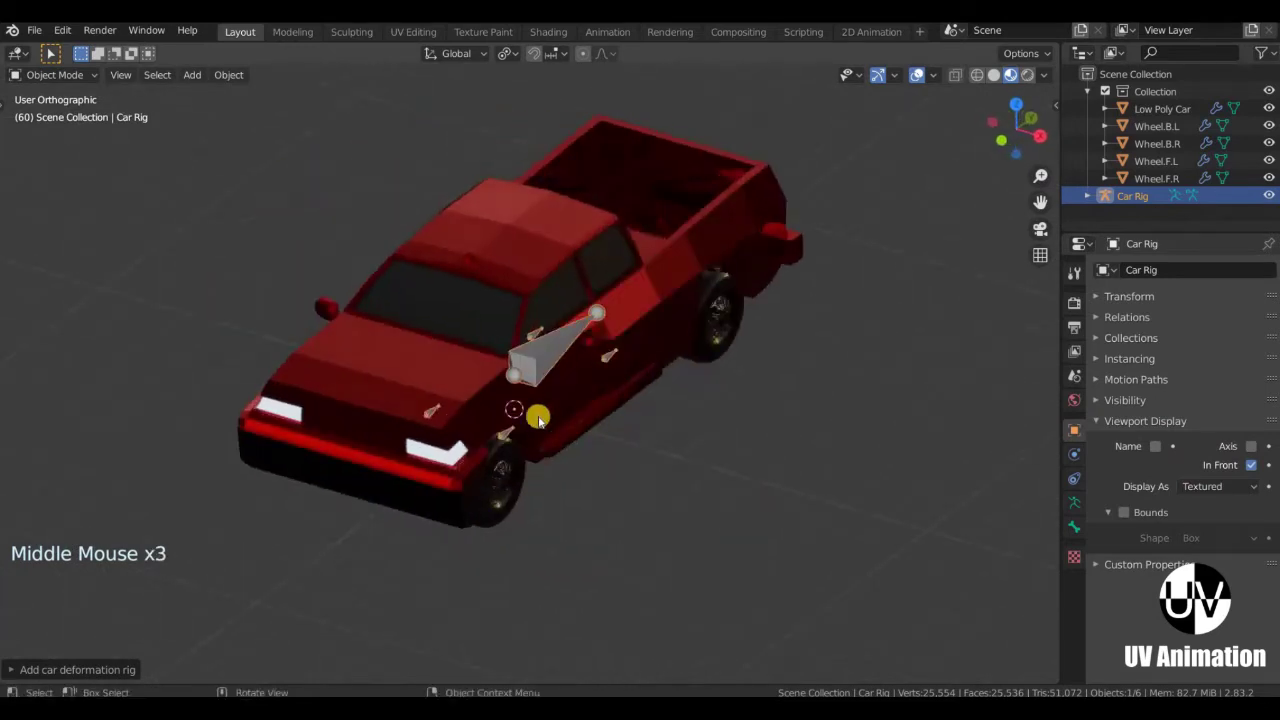
scroll(up, 3)
middle_click(574, 308)
scroll(down, 3)
middle_click(642, 405)
scroll(up, 3)
middle_click(501, 315)
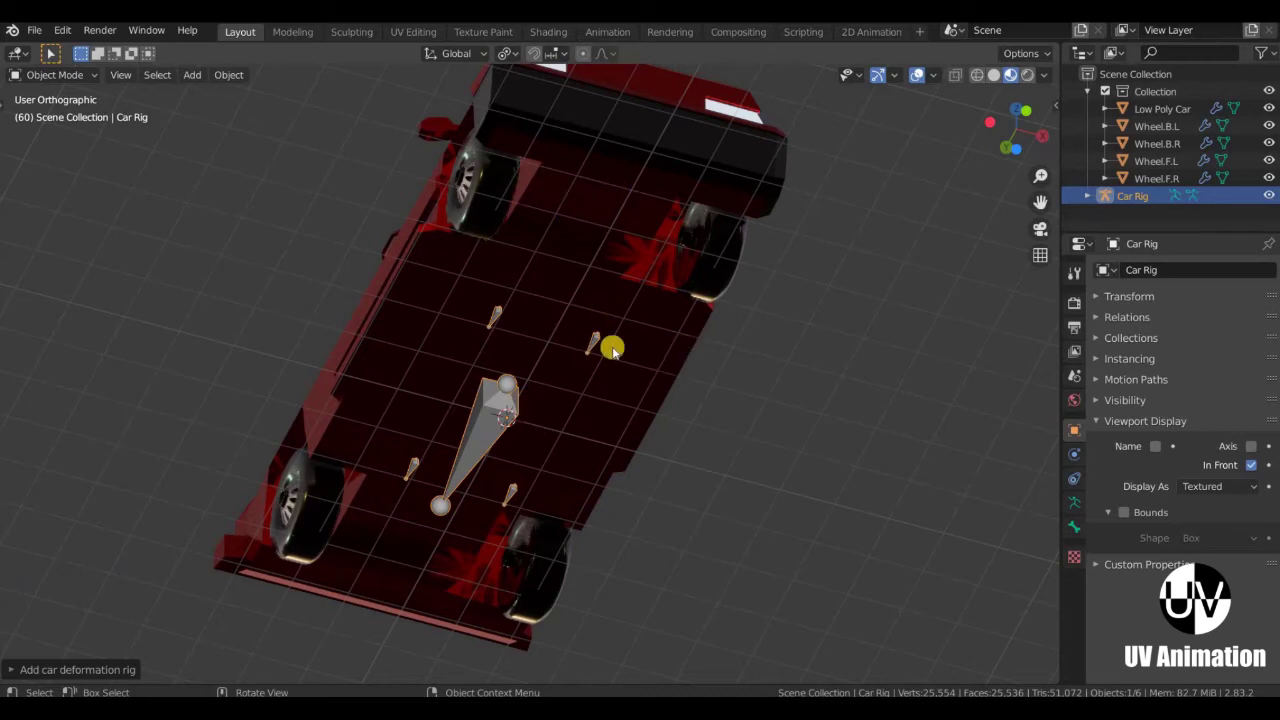
scroll(up, 3)
middle_click(595, 351)
middle_click(643, 378)
middle_click(613, 313)
click(596, 297)
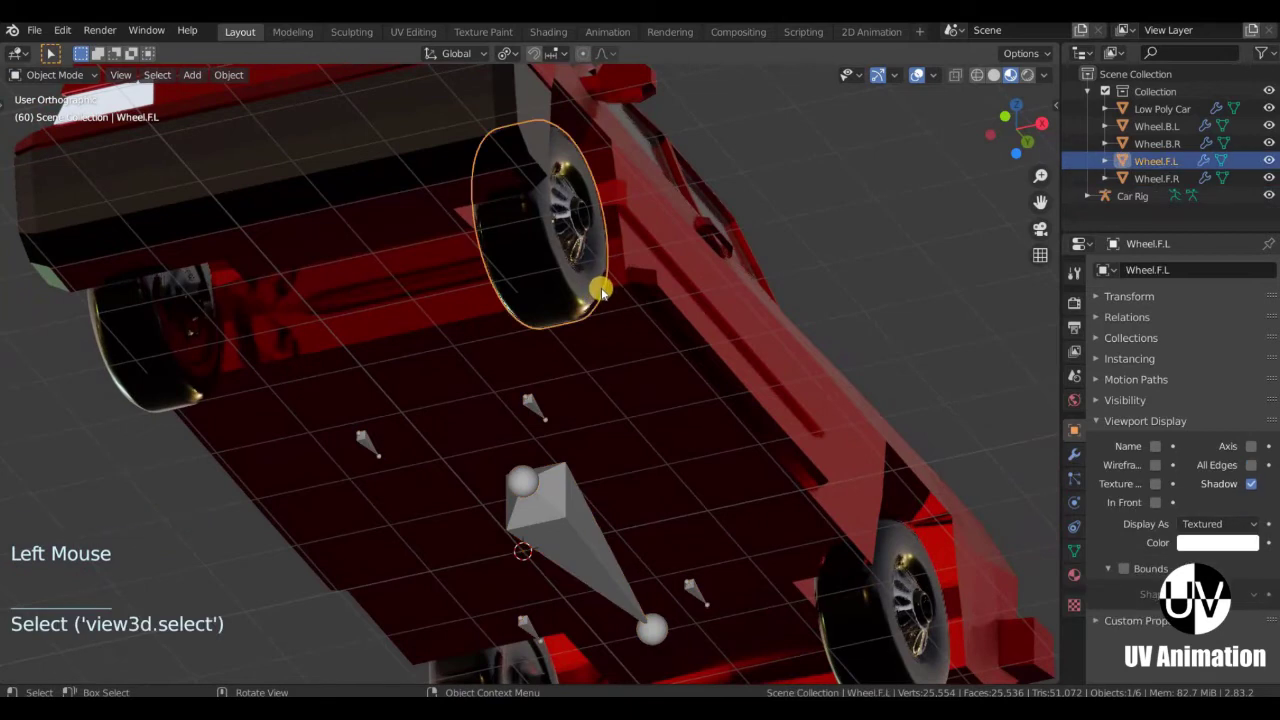
In Wheel.F.L edit mode, select the hub faces and snap the 3D cursor to them (Shift+S Cursor to Selected).
key(Tab)
middle_click(590, 304)
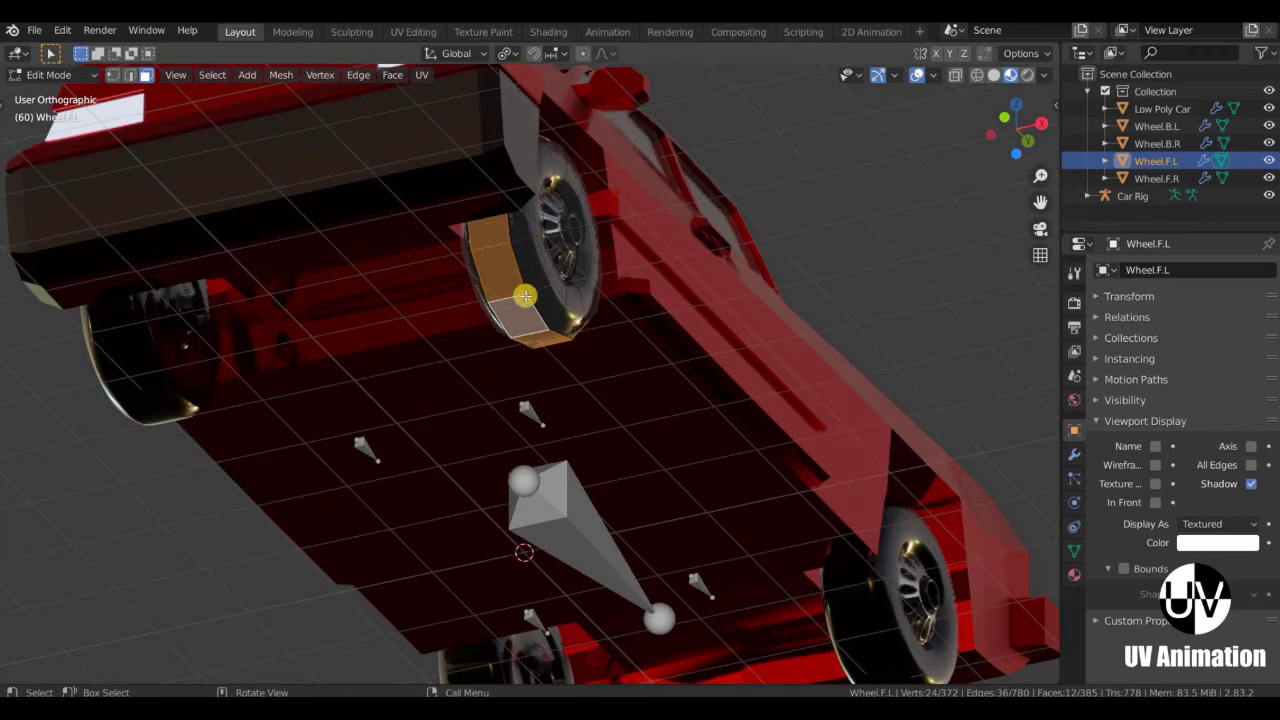
click(534, 296)
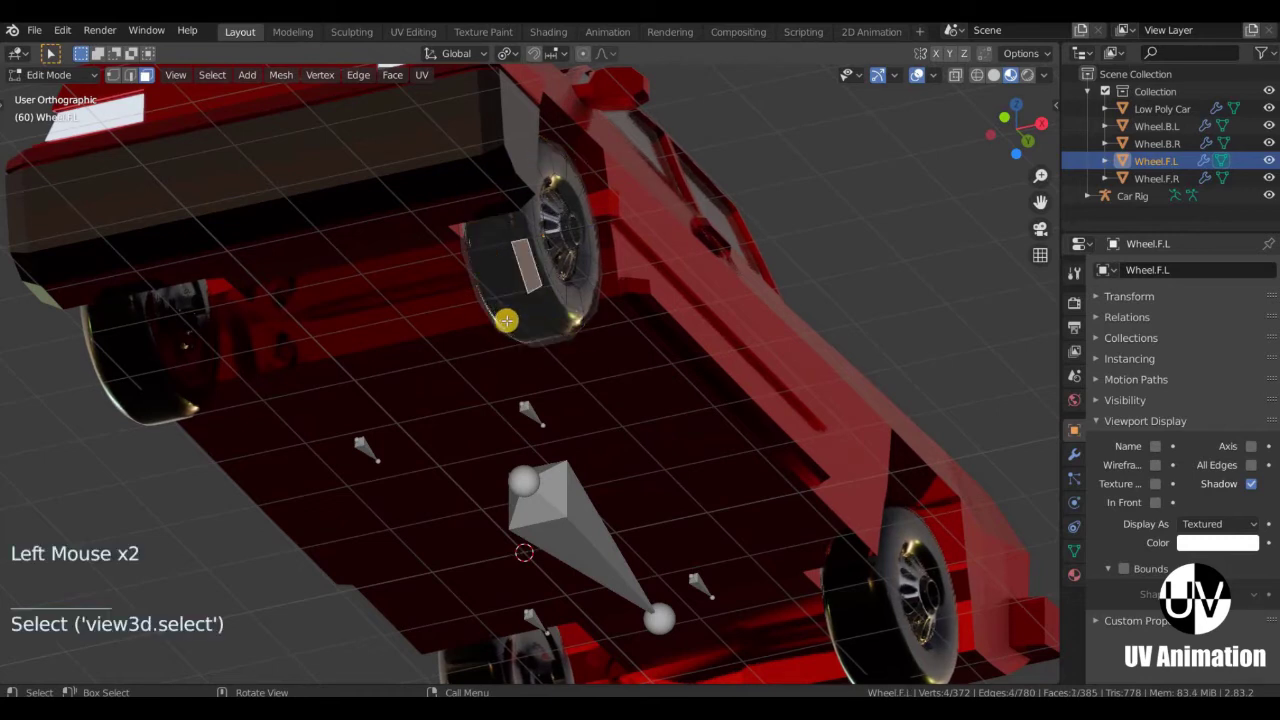
scroll(up, 3)
click(599, 299)
scroll(down, 3)
middle_click(641, 584)
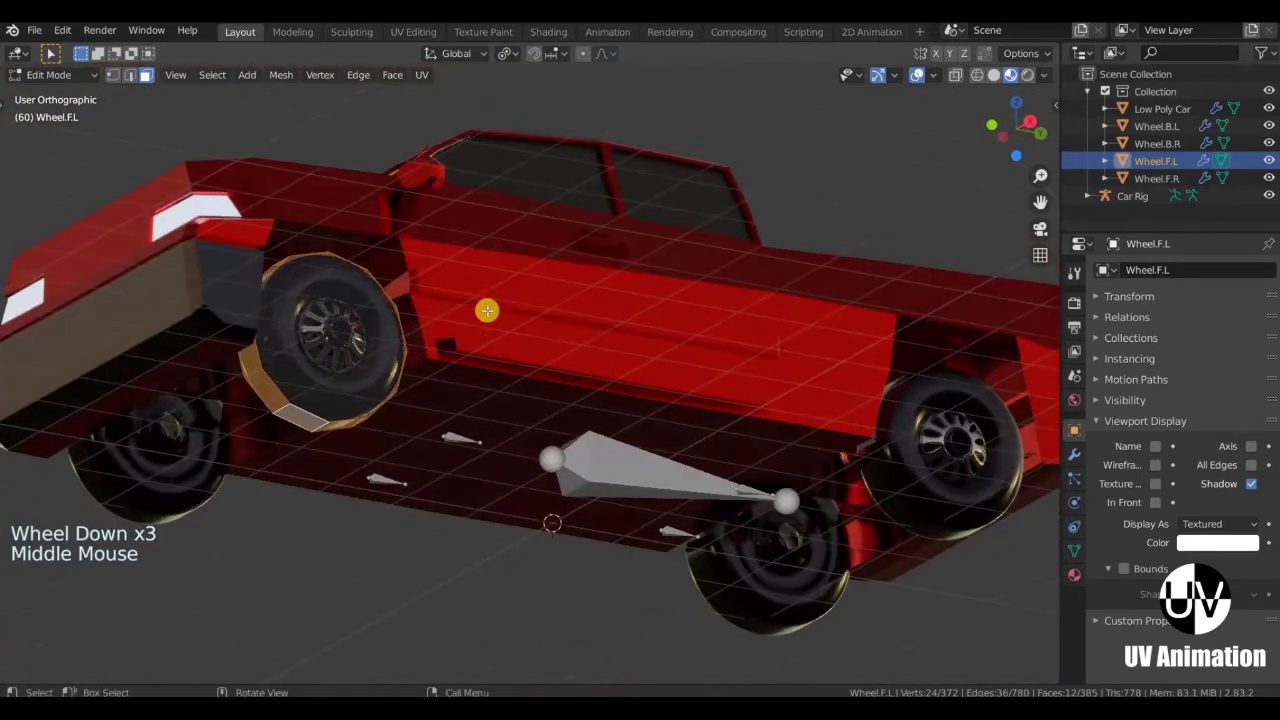
key(shift+s)
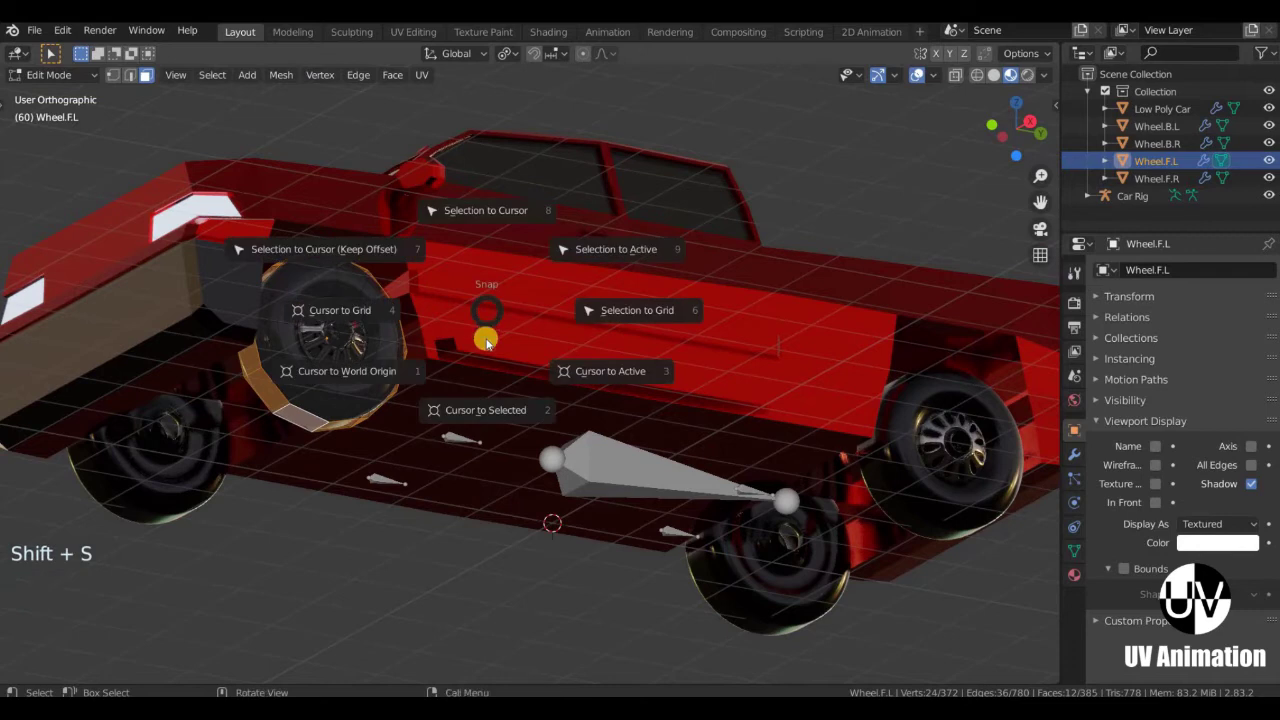
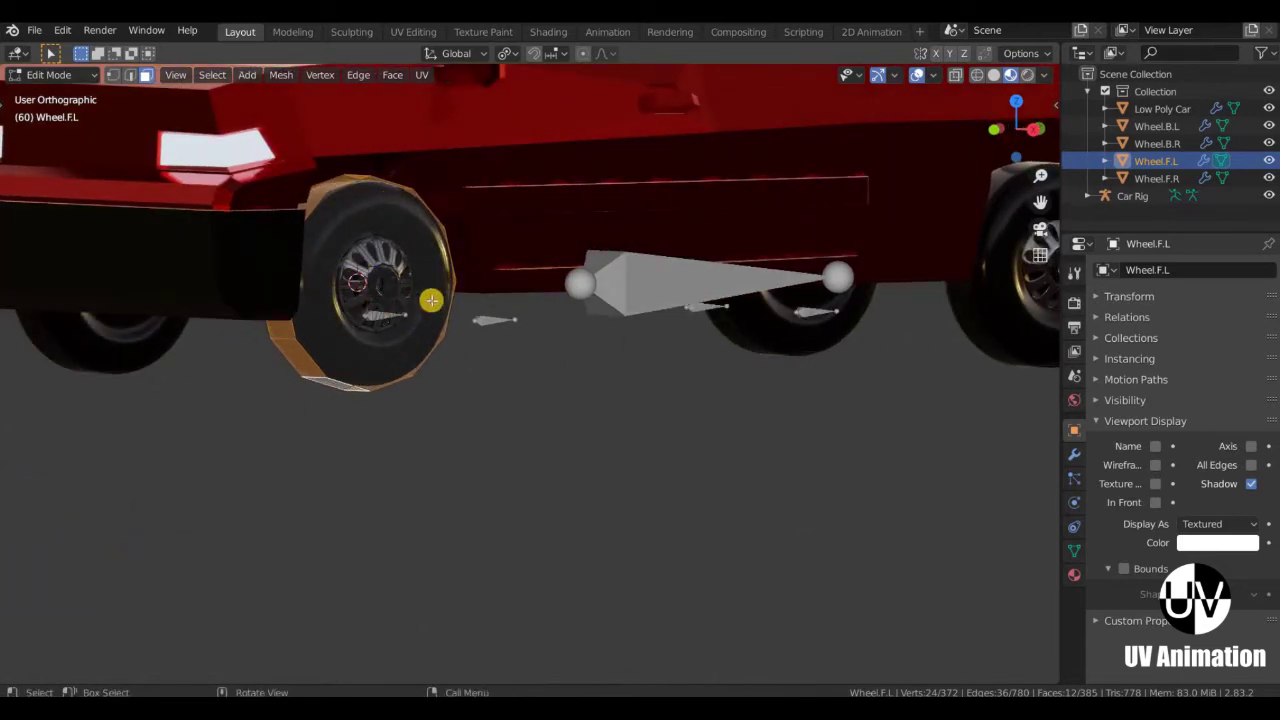
middle_click(846, 286)
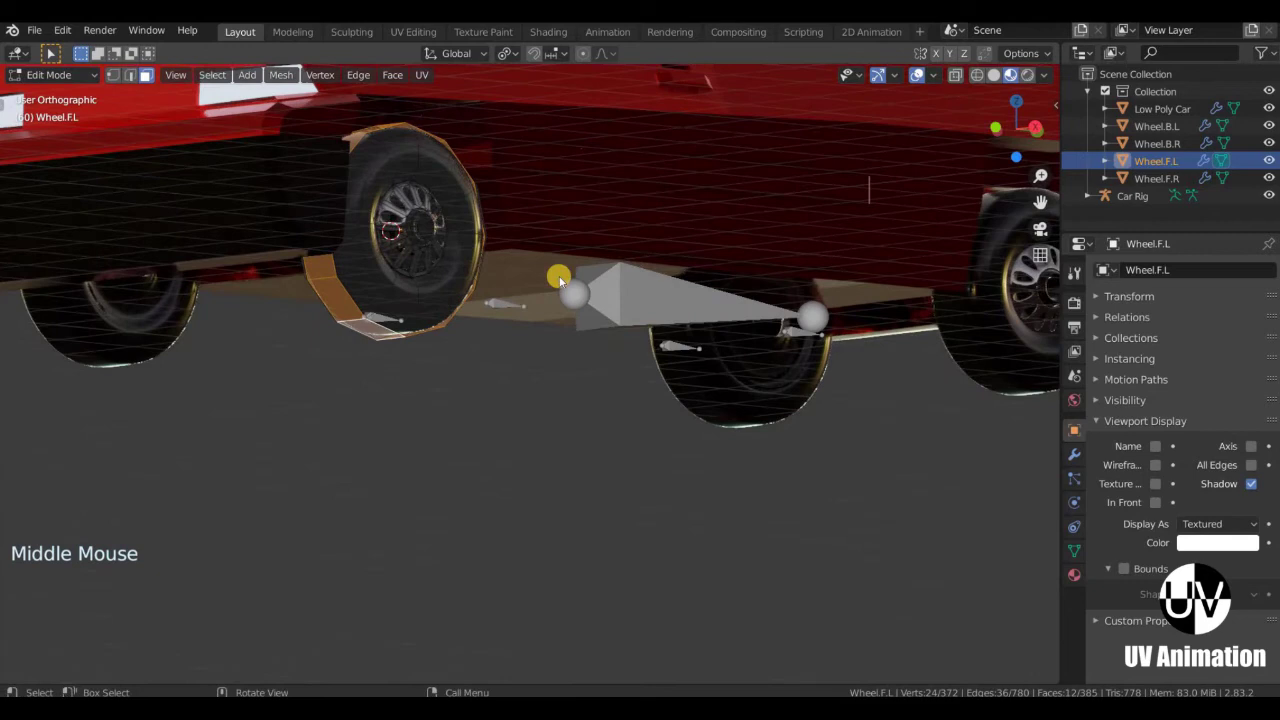
key(Tab)
In Car Rig edit mode, snap the DEF-Wheel.Ft.L bone to the cursor (Shift+S Selection to Cursor) and verify it.
middle_click(601, 326)
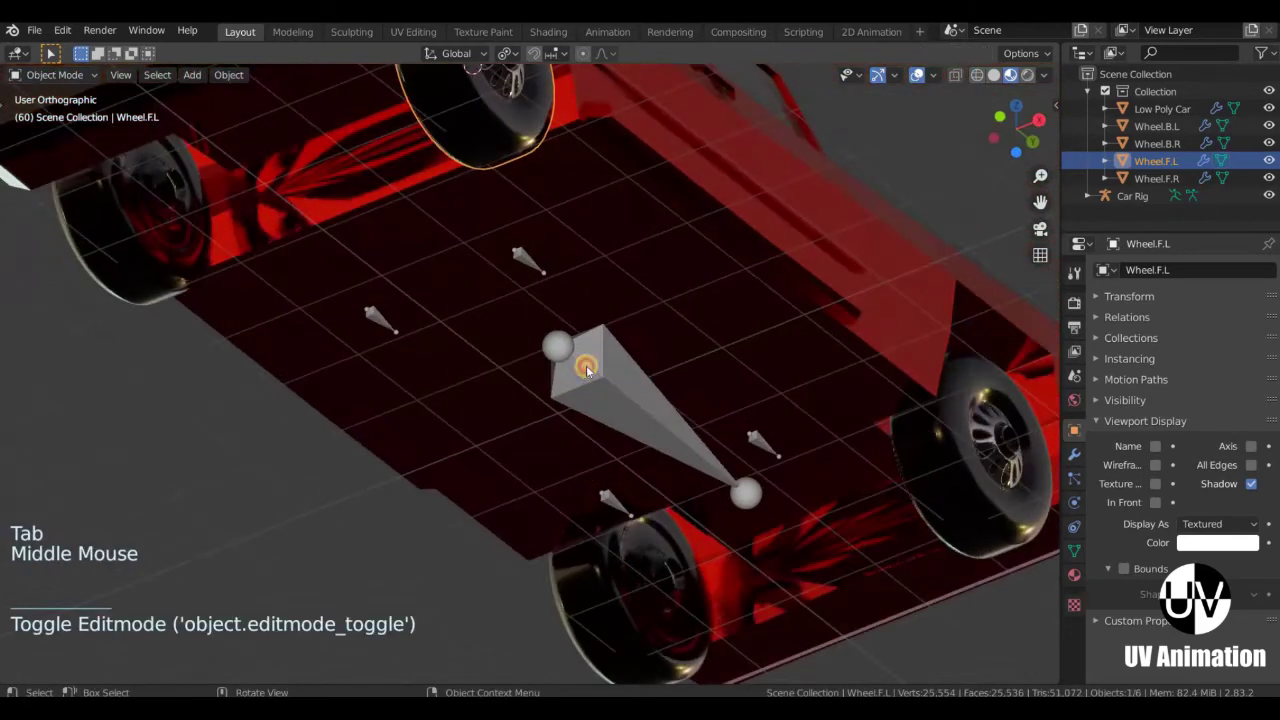
click(626, 367)
scroll(down, 3)
middle_click(539, 392)
scroll(up, 3)
middle_click(551, 382)
key(Tab)
scroll(up, 3)
middle_click(582, 356)
middle_click(571, 354)
scroll(down, 3)
click(577, 351)
scroll(up, 3)
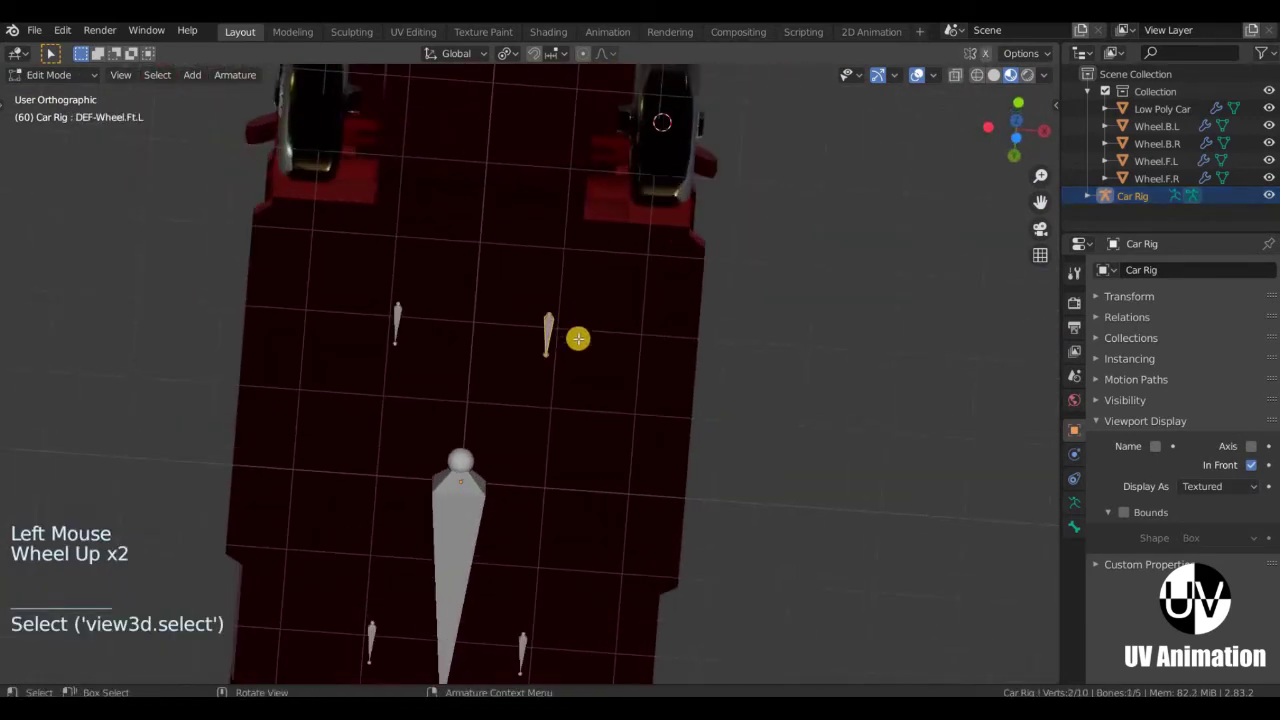
key(shift+s)
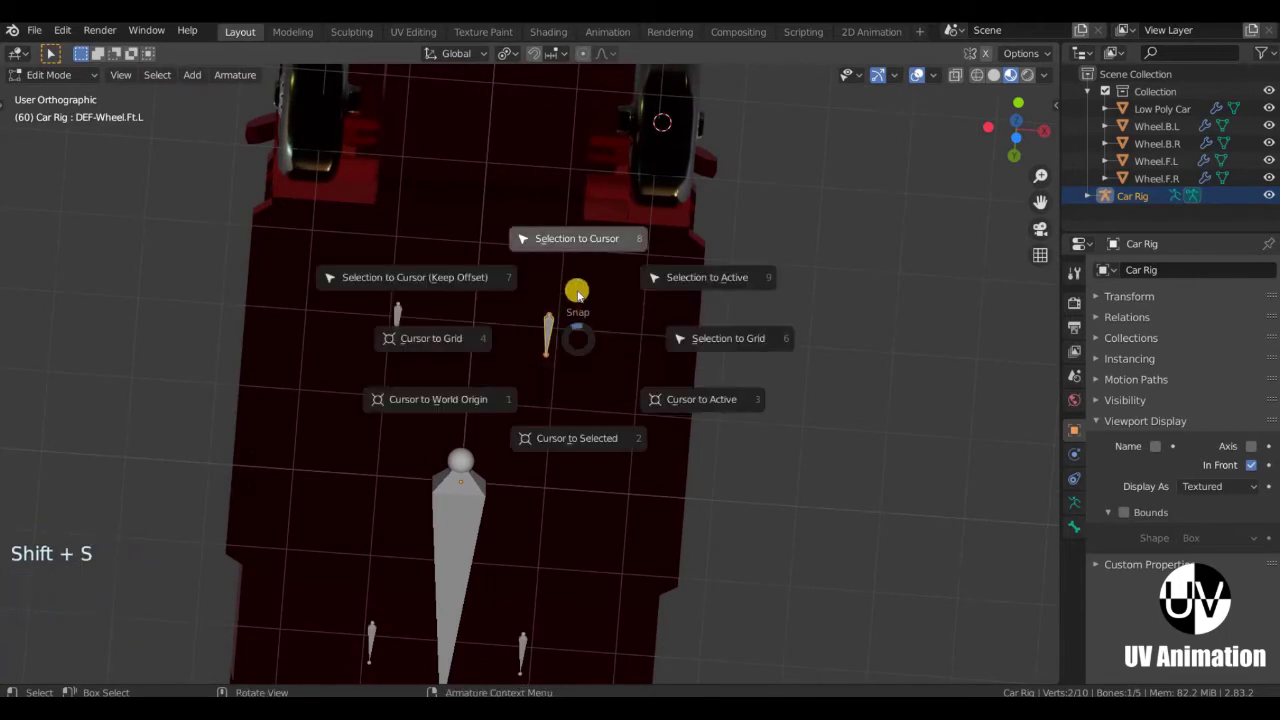
middle_click(518, 375)
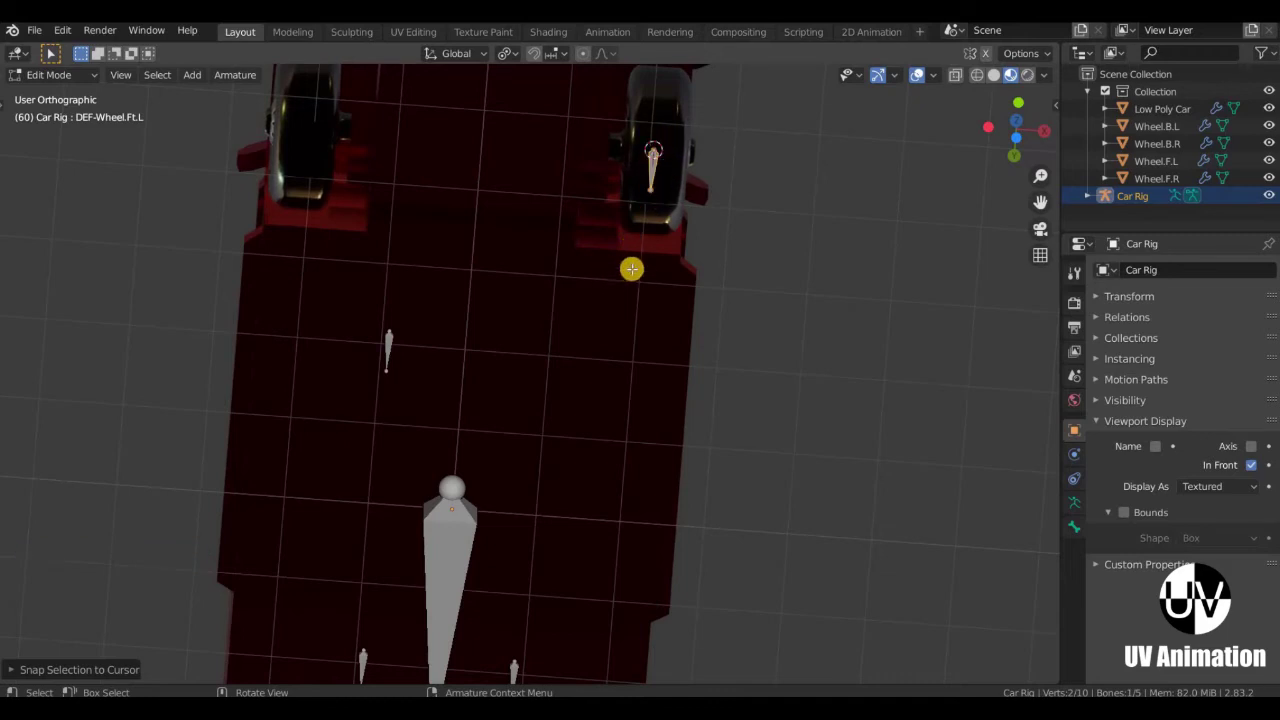
scroll(down, 3)
middle_click(624, 203)
middle_click(621, 208)
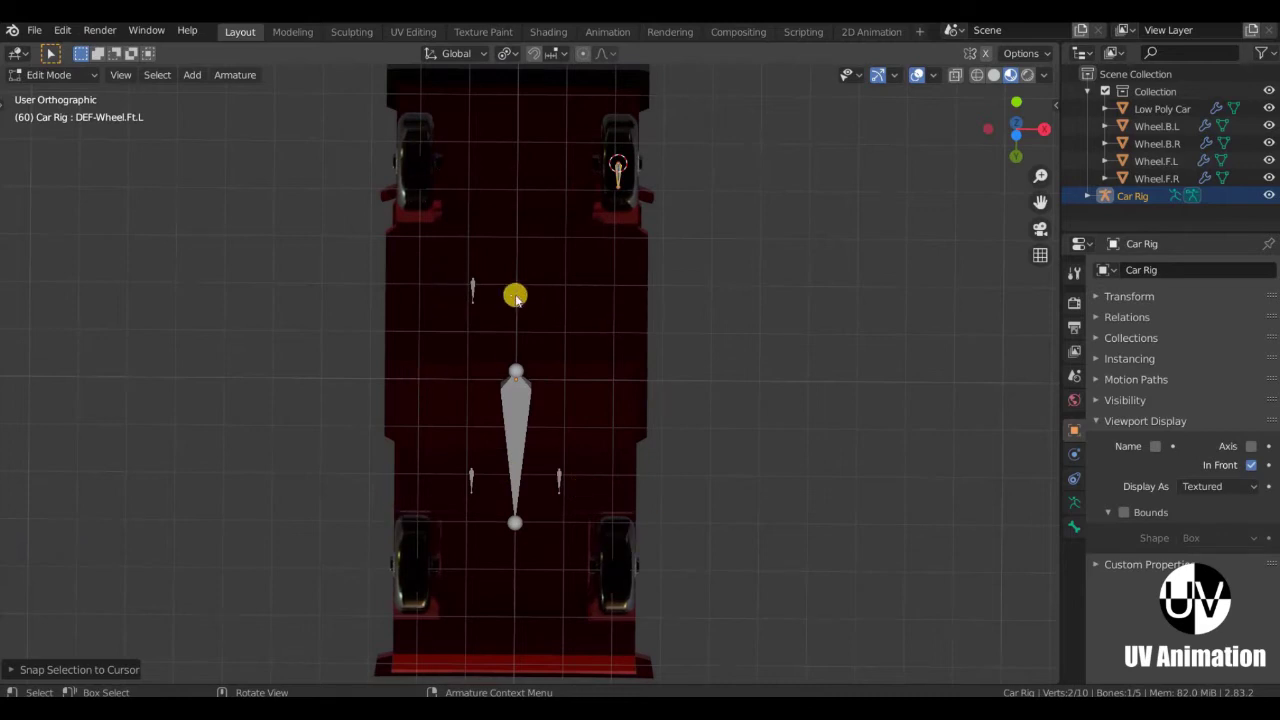
key(Tab)
Select Wheel.F.R and enter edit mode to view its hub faces.
middle_click(420, 160)
click(426, 162)
key(Tab)
middle_click(566, 325)
scroll(up, 3)
middle_click(607, 320)
scroll(up, 3)
Snap the Wheel.F.R bone of the Car Rig to the 3D cursor at the front-right hub centre.
key(shift+s)
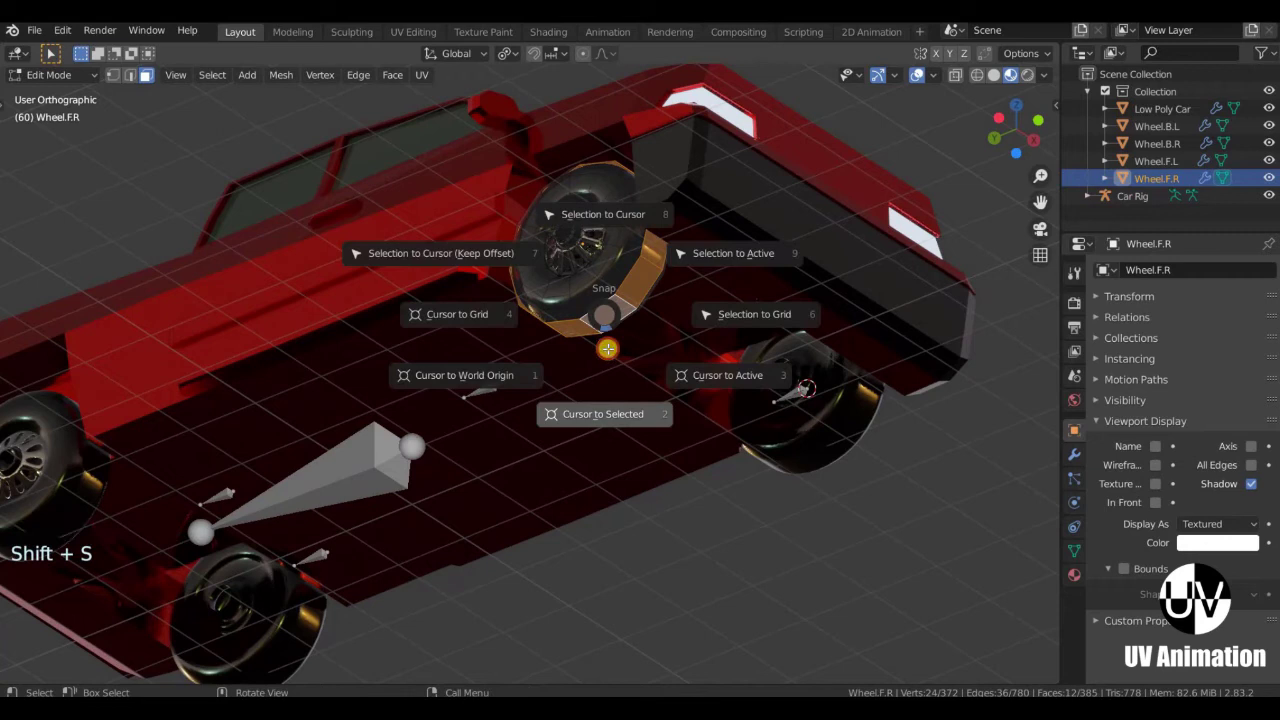
key(Tab)
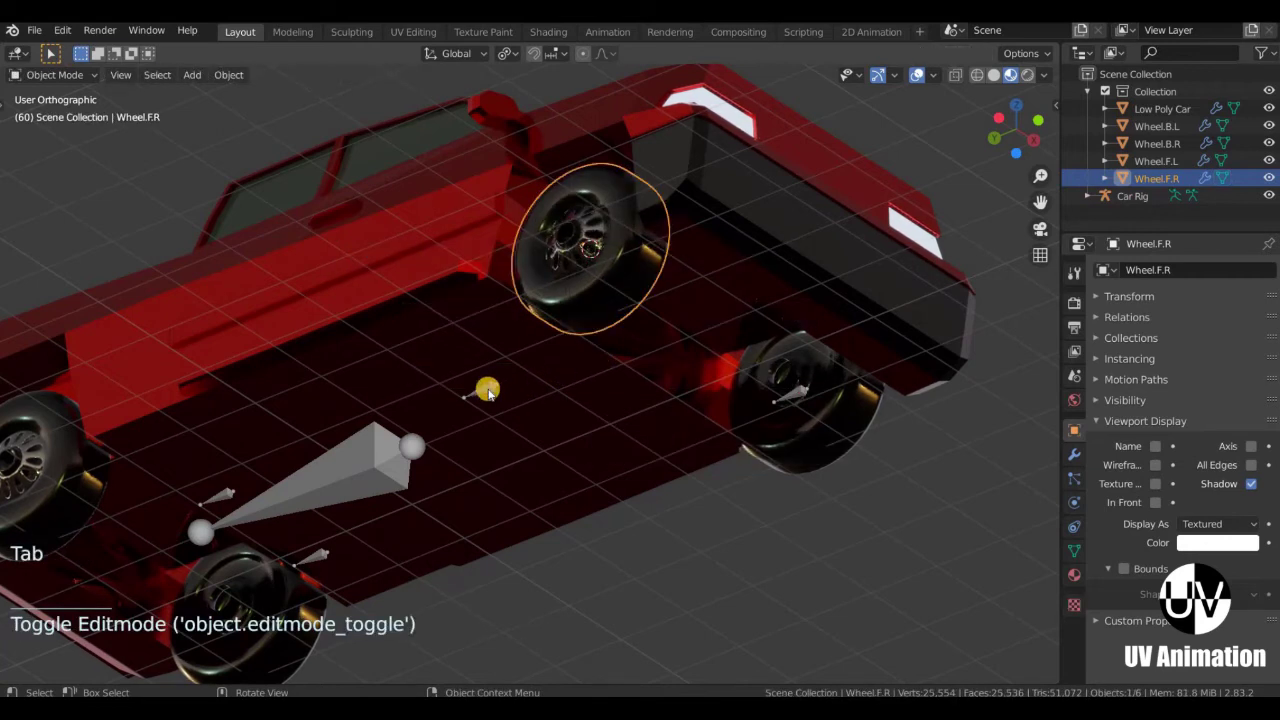
click(491, 395)
key(Tab)
click(490, 395)
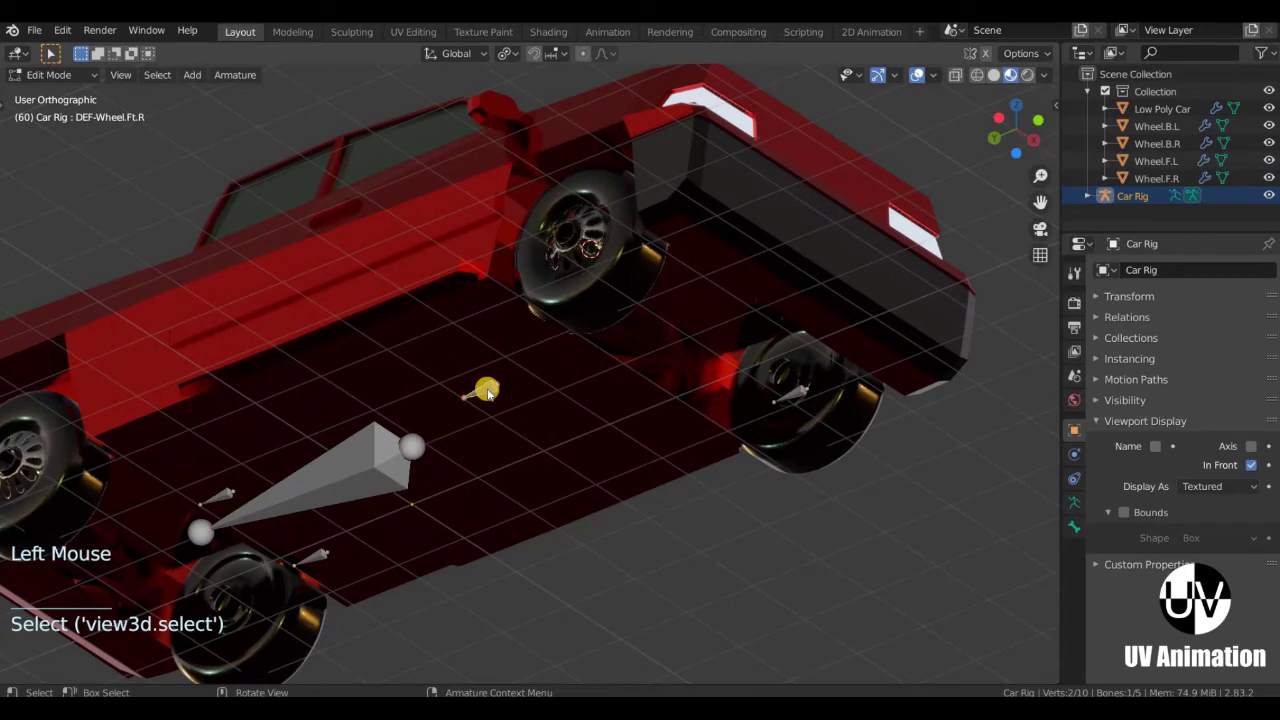
key(shift+s)
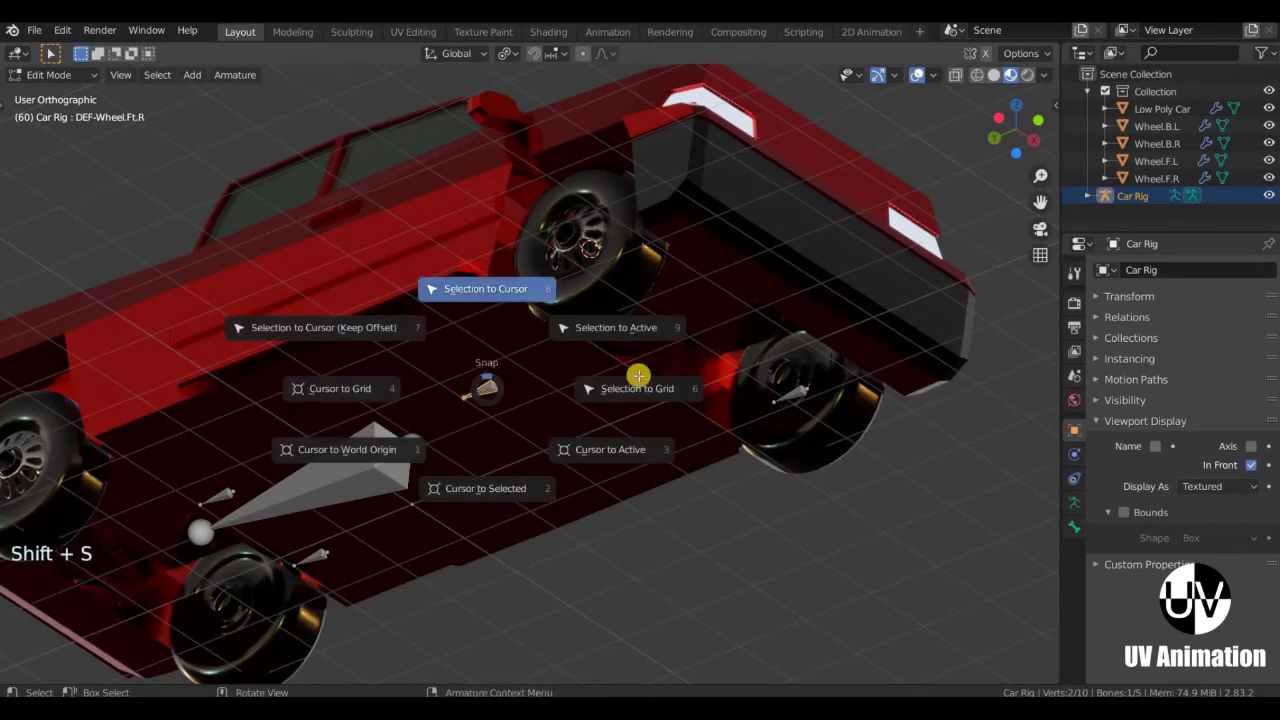
middle_click(486, 397)
scroll(down, 3)
key(Tab)
Place the 3D cursor on the back-right wheel's hub faces with Cursor to Selected.
click(289, 393)
key(Tab)
key(shift+s)
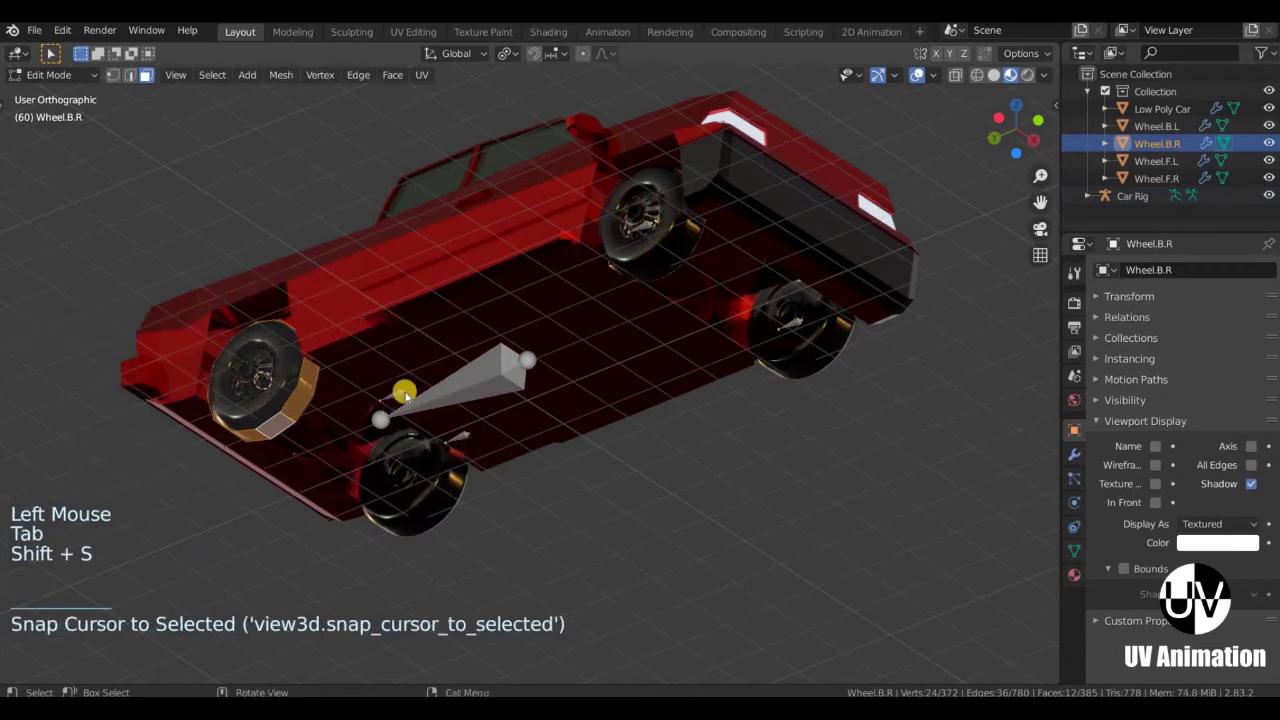
key(Tab)
click(396, 398)
key(Tab)
click(397, 398)
key(shift+s)
middle_click(538, 385)
key(Tab)
click(568, 388)
scroll(up, 3)
key(Tab)
key(shift+s)
key(Tab)
Snap the rear wheel bone of the Car Rig onto the cursor at the back wheel centre.
click(462, 274)
key(Tab)
click(578, 300)
key(shift+s)
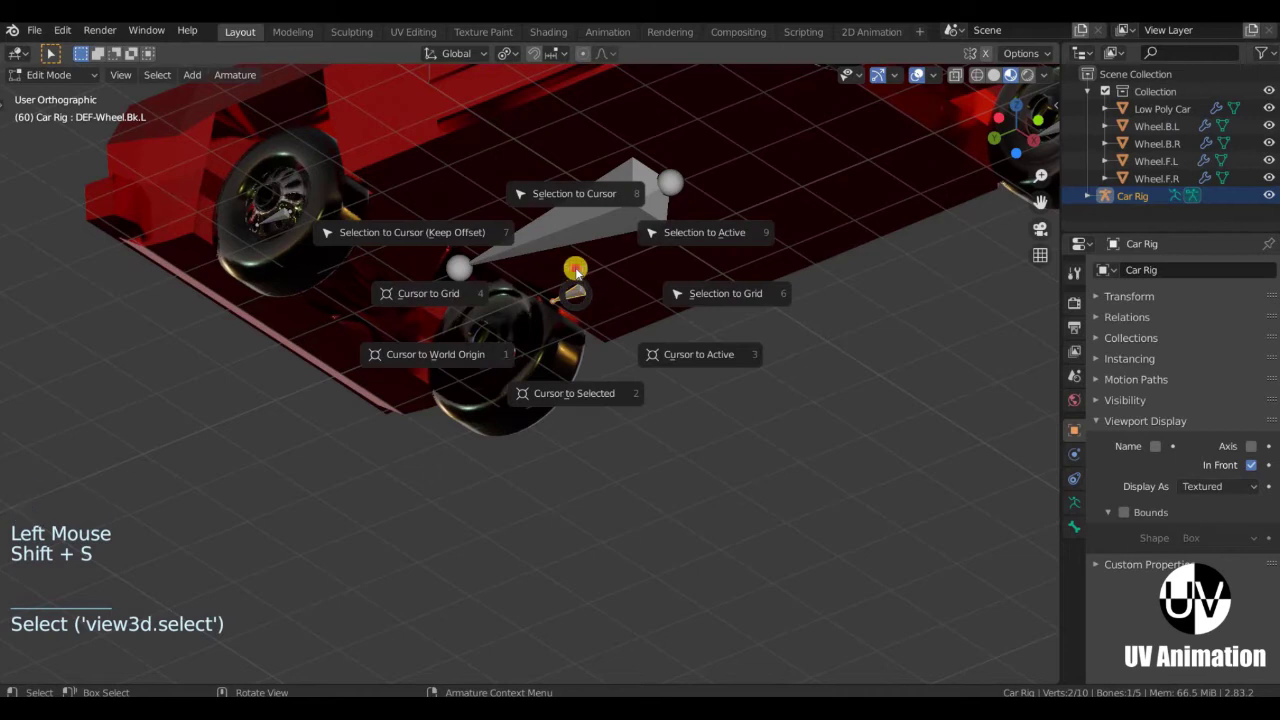
scroll(down, 3)
middle_click(547, 353)
middle_click(458, 389)
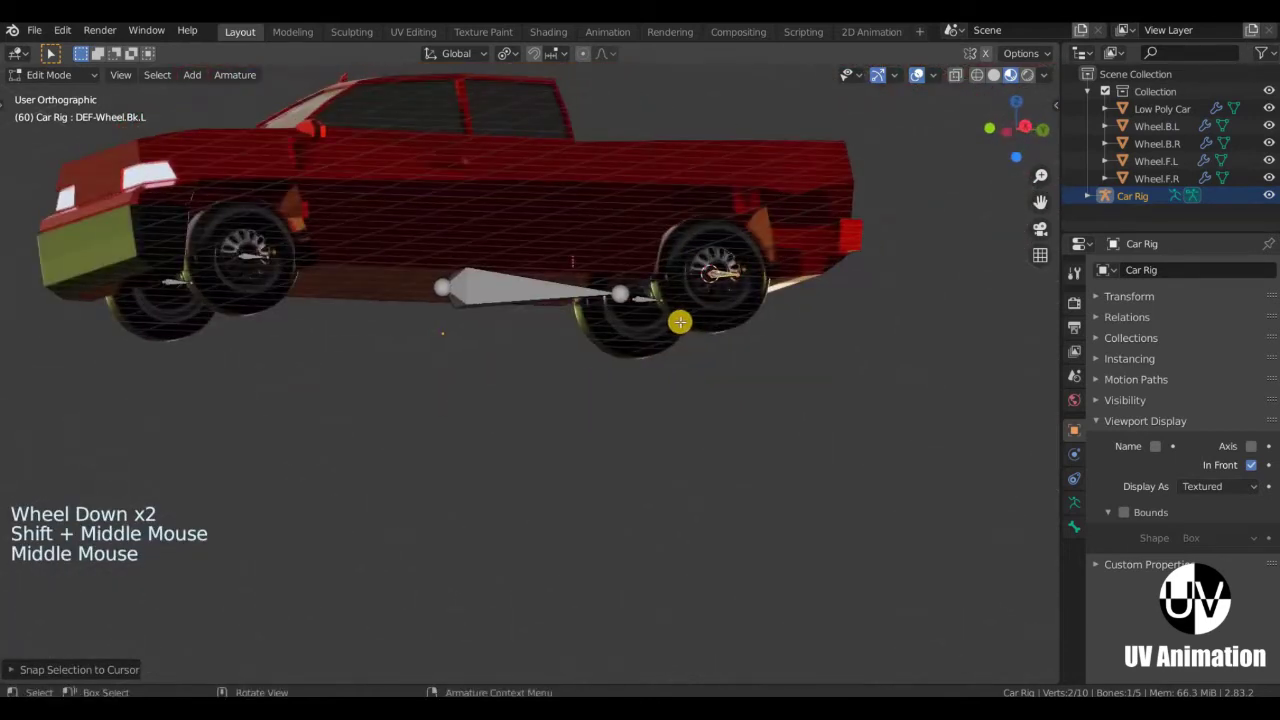
Select the rear wheel bone's tail and add the other wheel bone tails to the selection.
middle_click(648, 327)
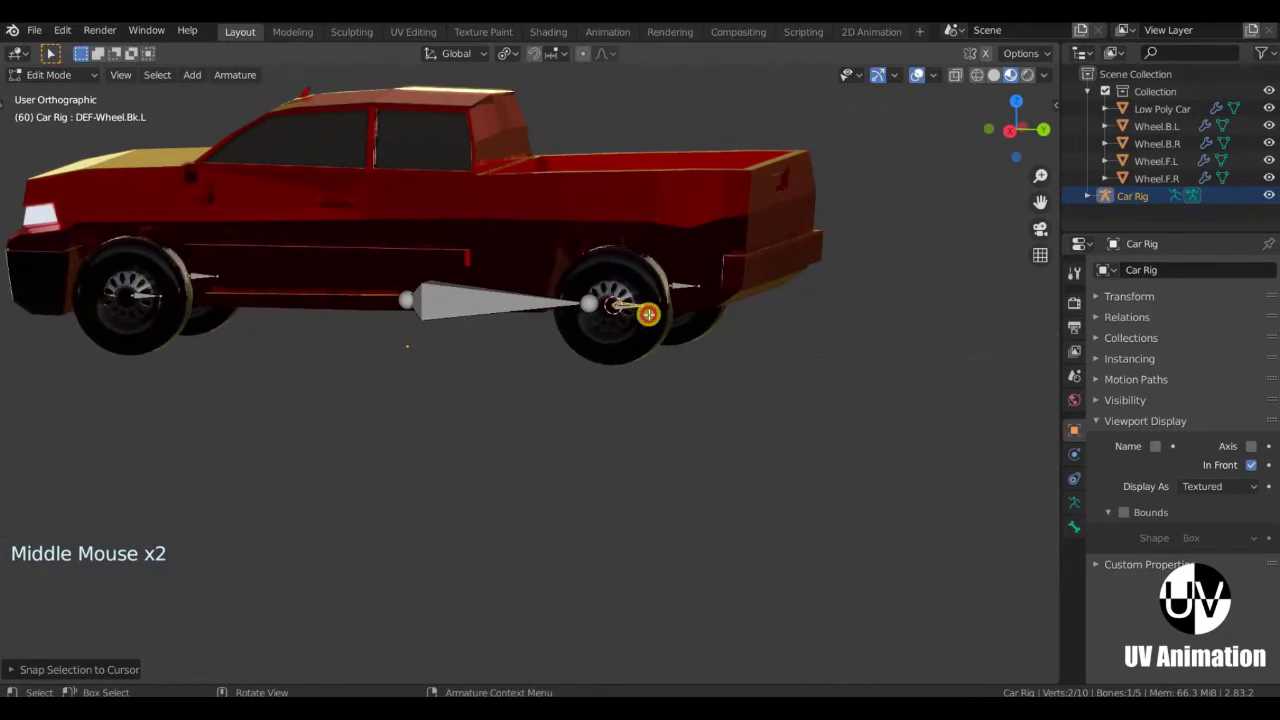
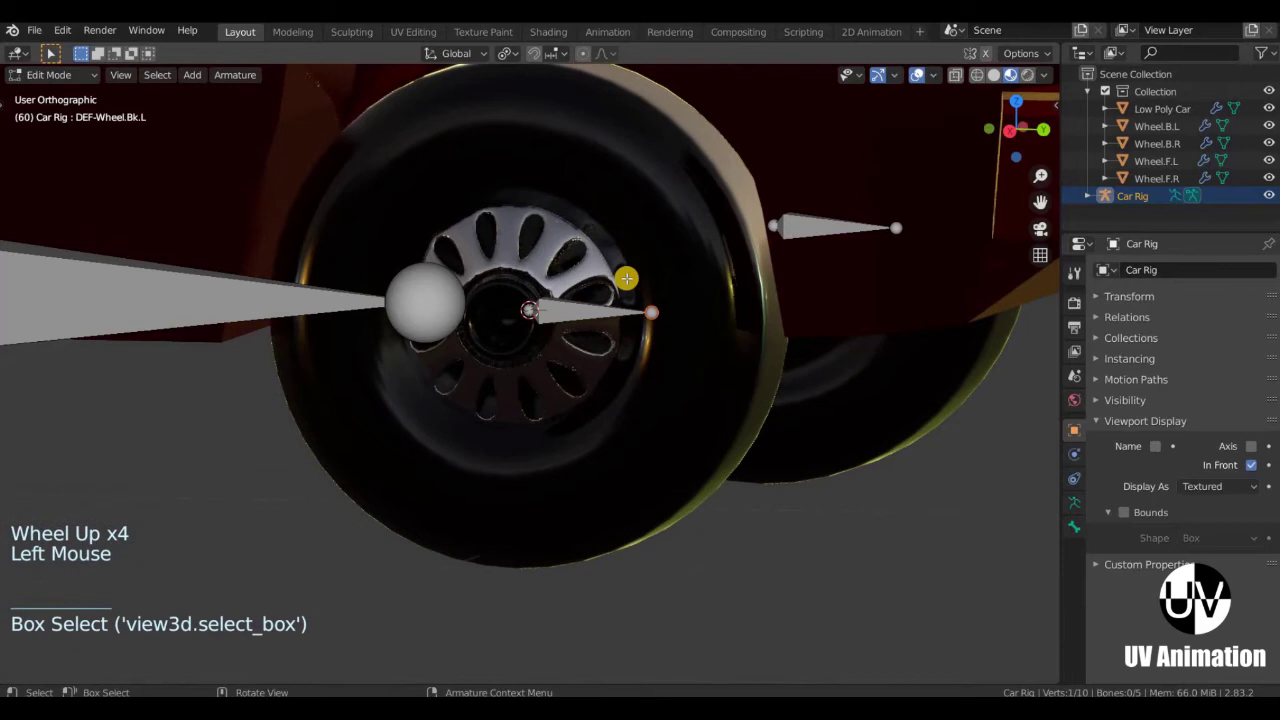
click(699, 355)
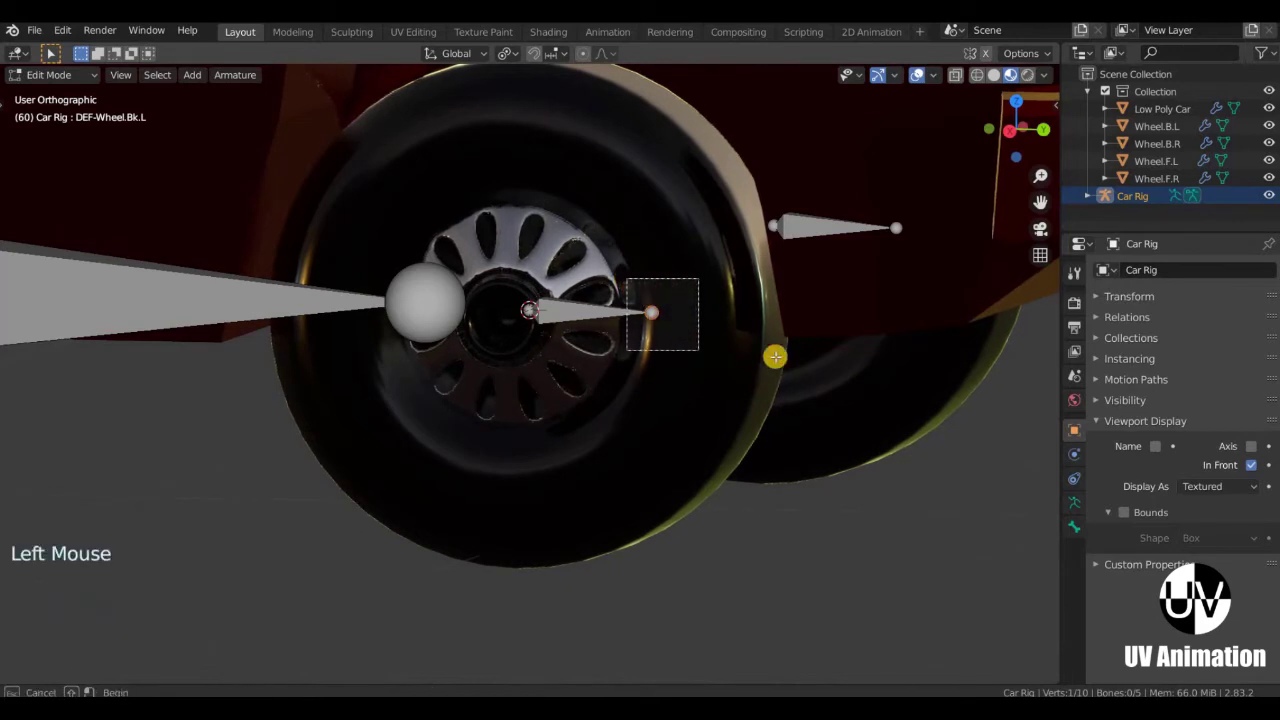
click(948, 292)
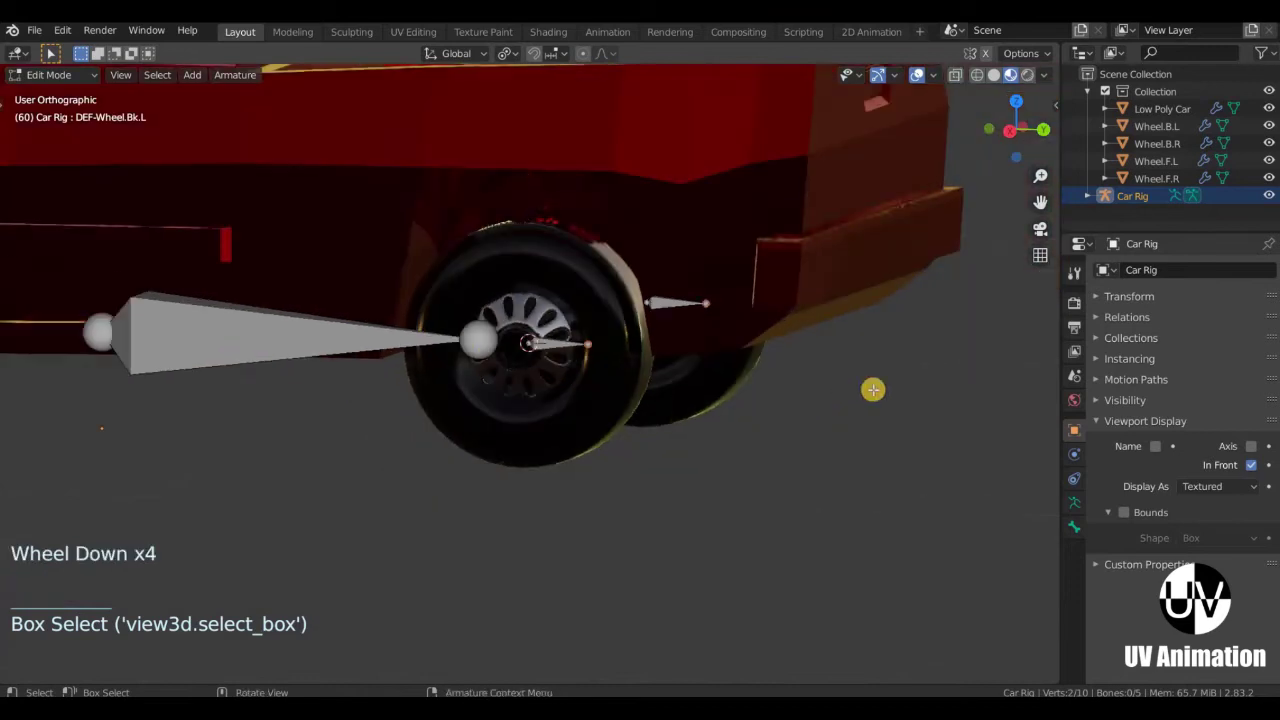
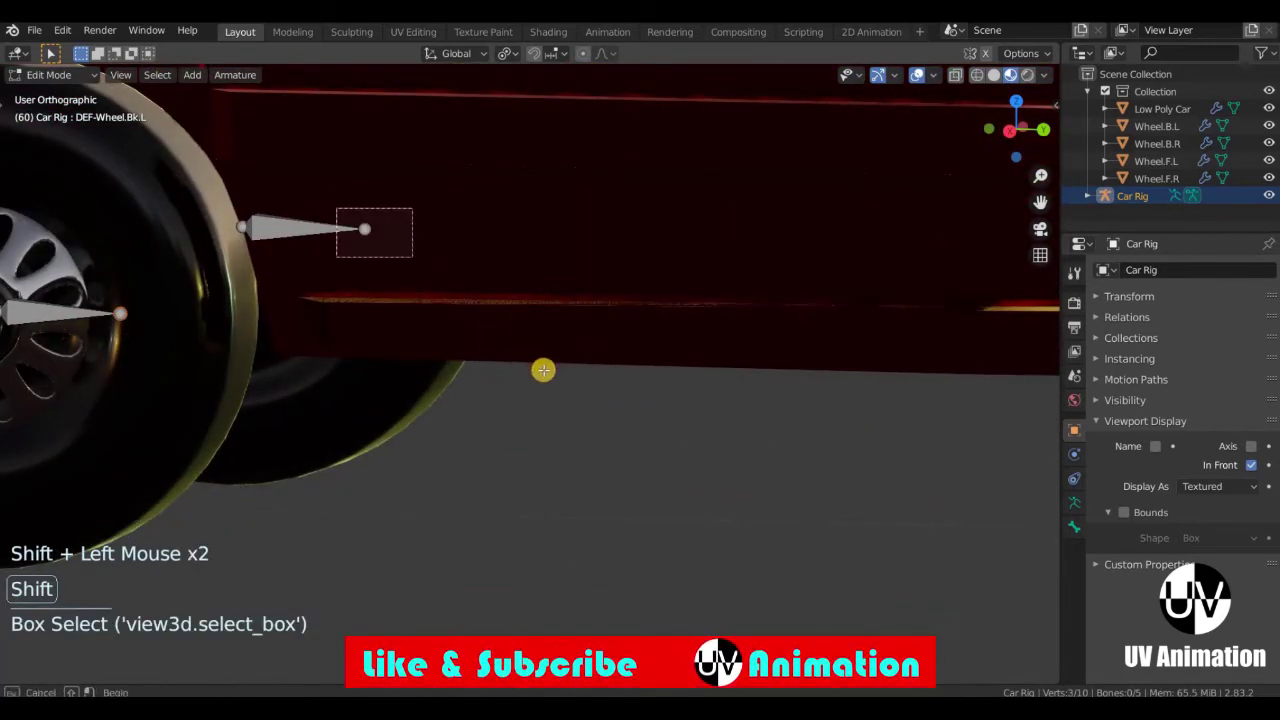
scroll(down, 3)
In side view, move the DEF-Body bone up from beneath the truck into its body.
key(KP_3)
middle_click(998, 355)
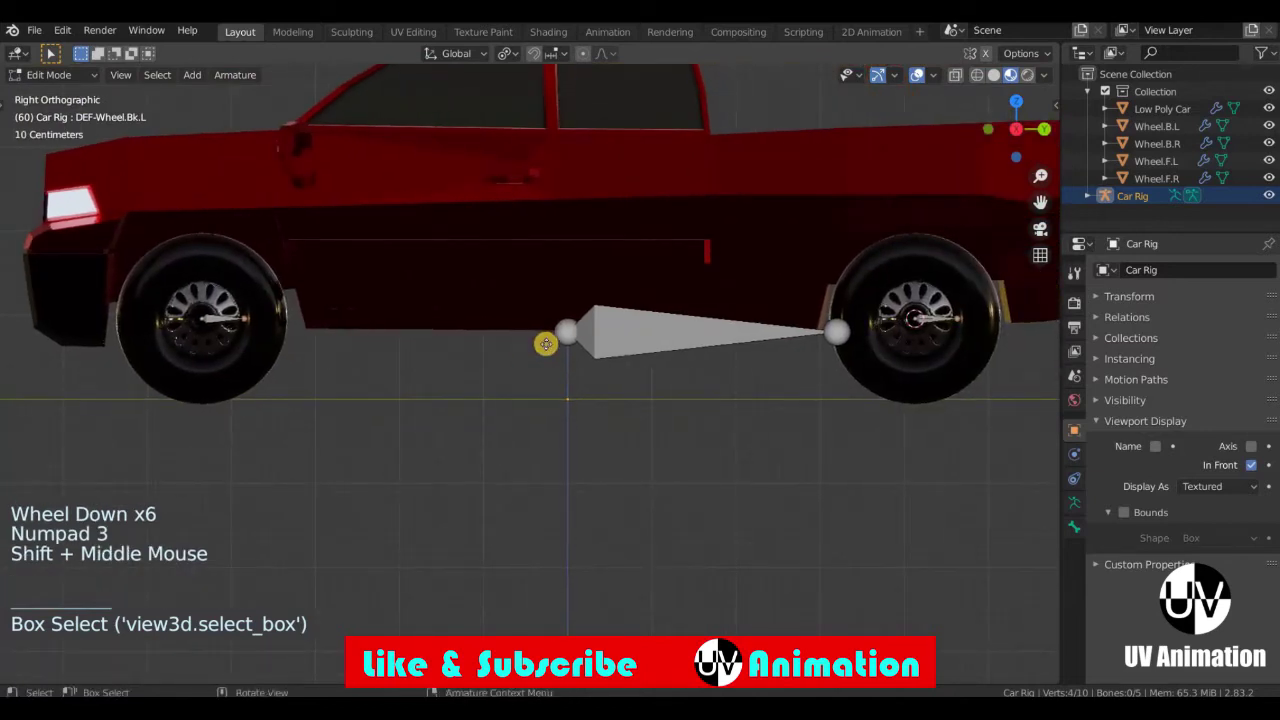
key(g)
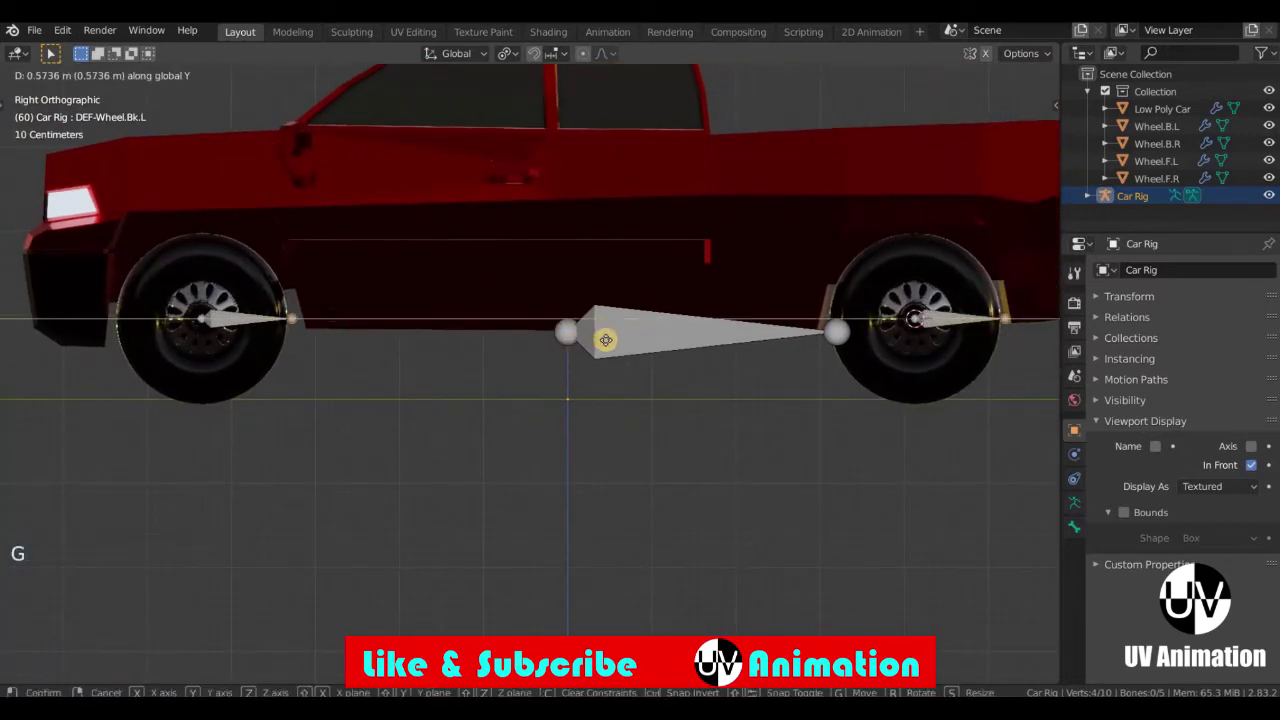
scroll(down, 3)
middle_click(555, 400)
click(657, 392)
key(KP_3)
scroll(up, 3)
middle_click(592, 401)
scroll(down, 3)
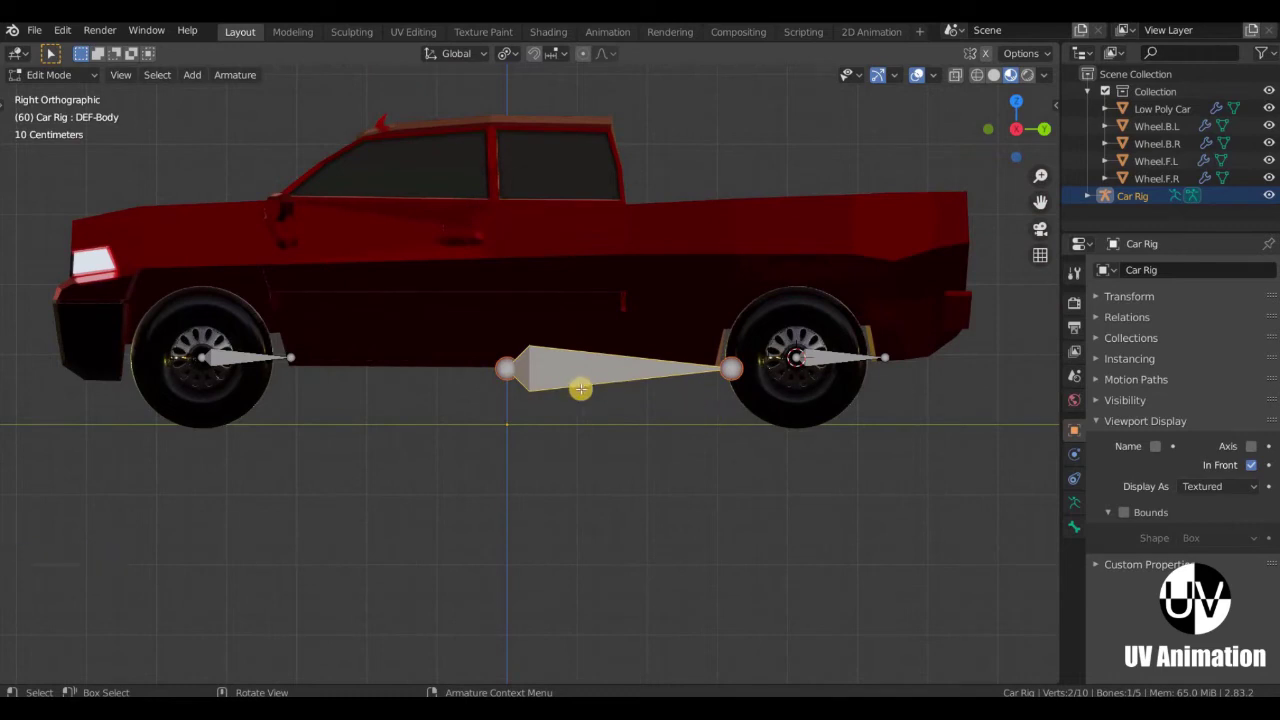
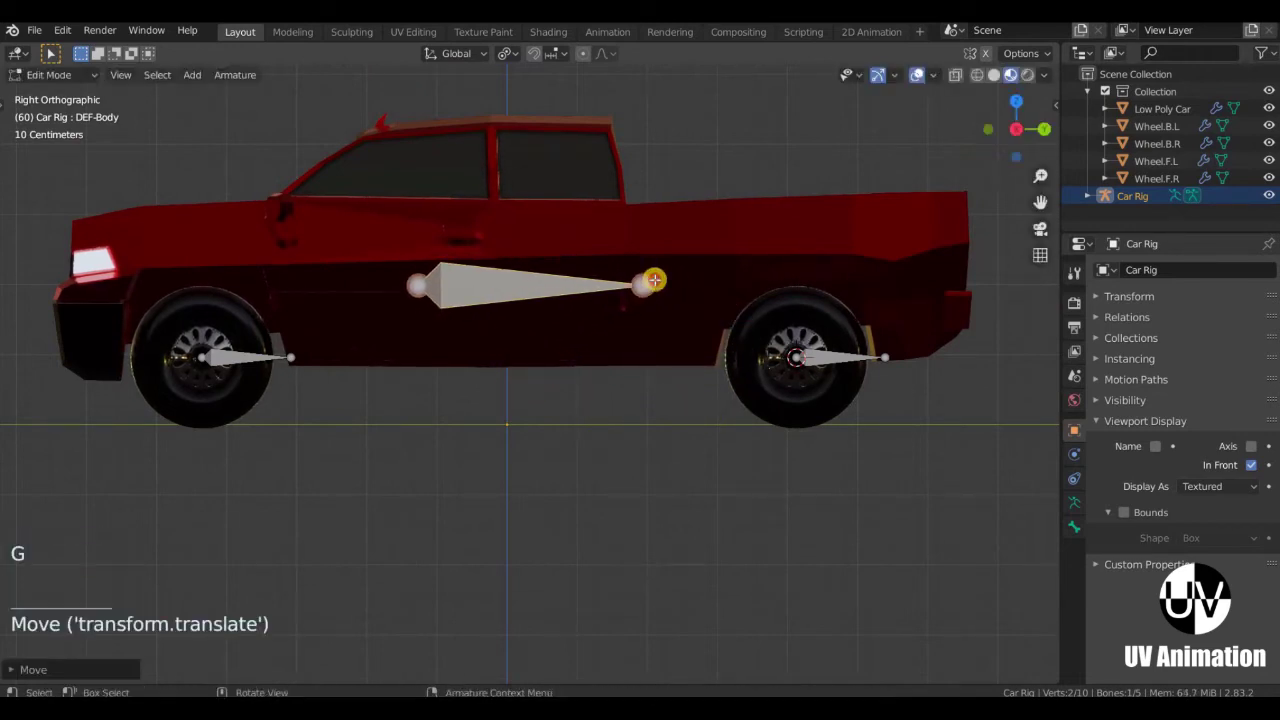
Select the body bone's tail and stretch it along Y toward the back of the truck.
click(644, 293)
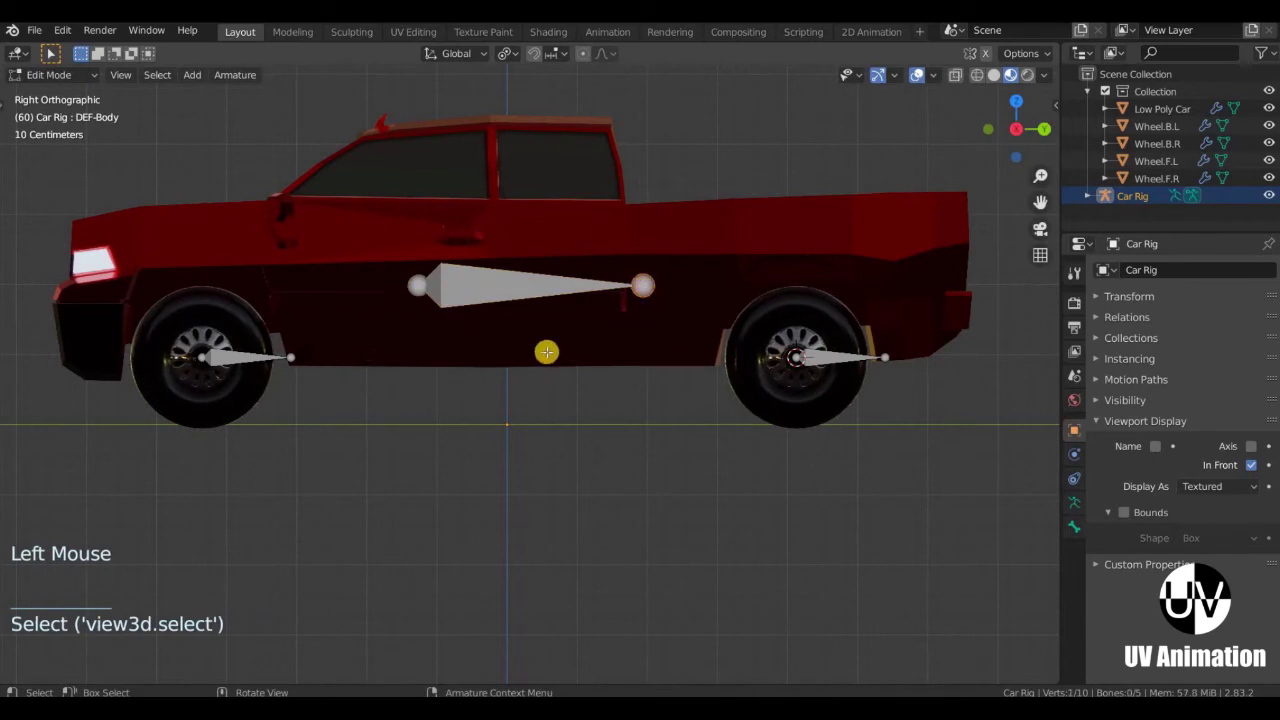
middle_click(530, 354)
key(g)
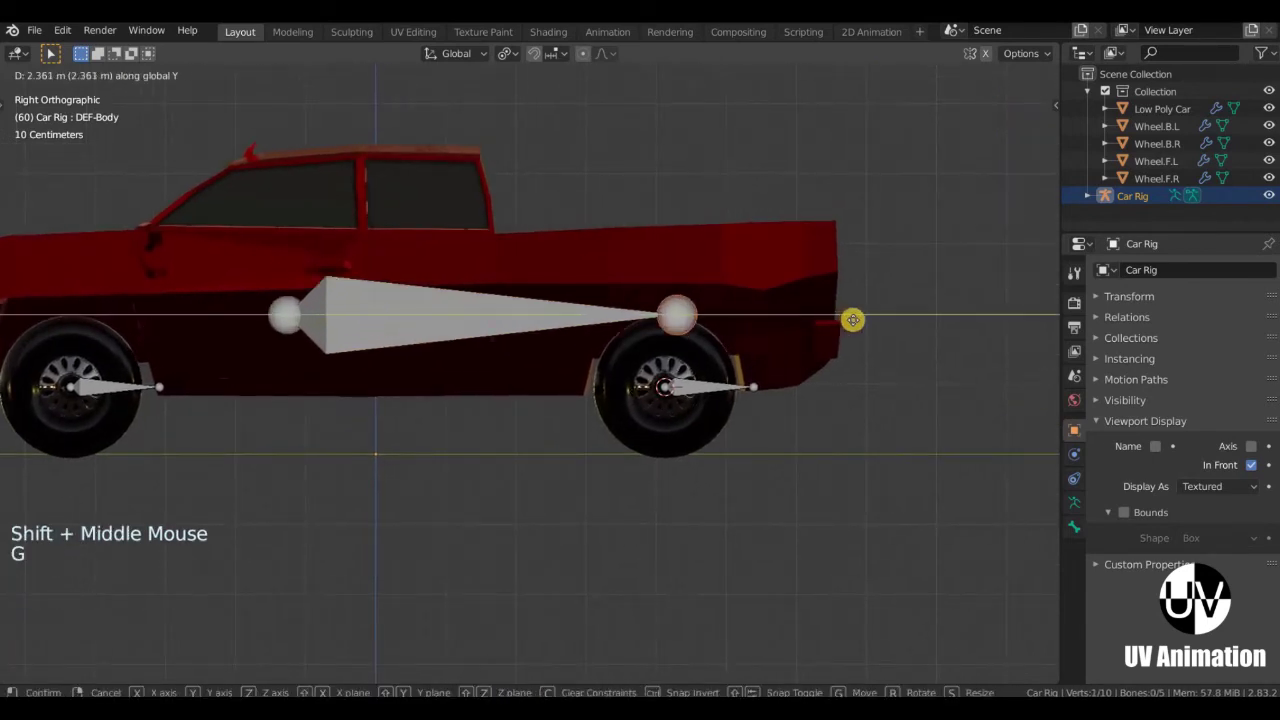
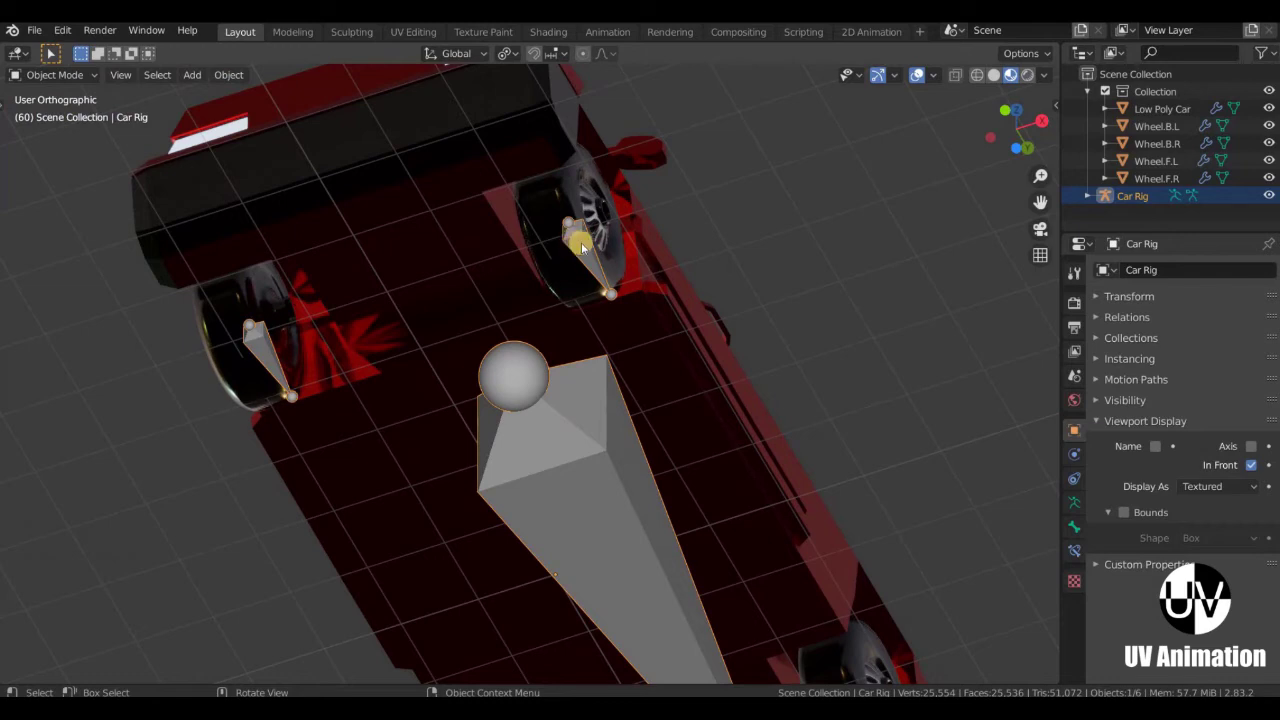
Select Wheel.F.L and Shift-add the Car Rig armature to the selection.
middle_click(606, 343)
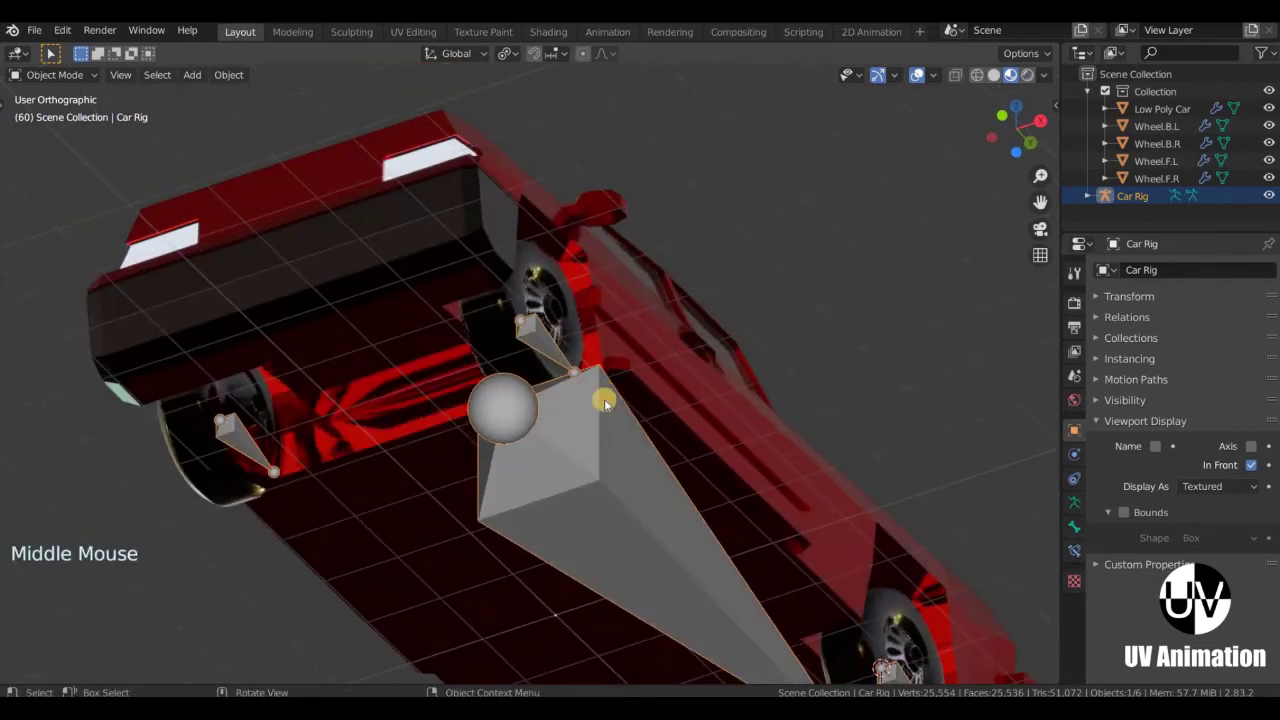
middle_click(544, 338)
click(643, 408)
scroll(down, 3)
middle_click(557, 380)
middle_click(592, 372)
scroll(up, 3)
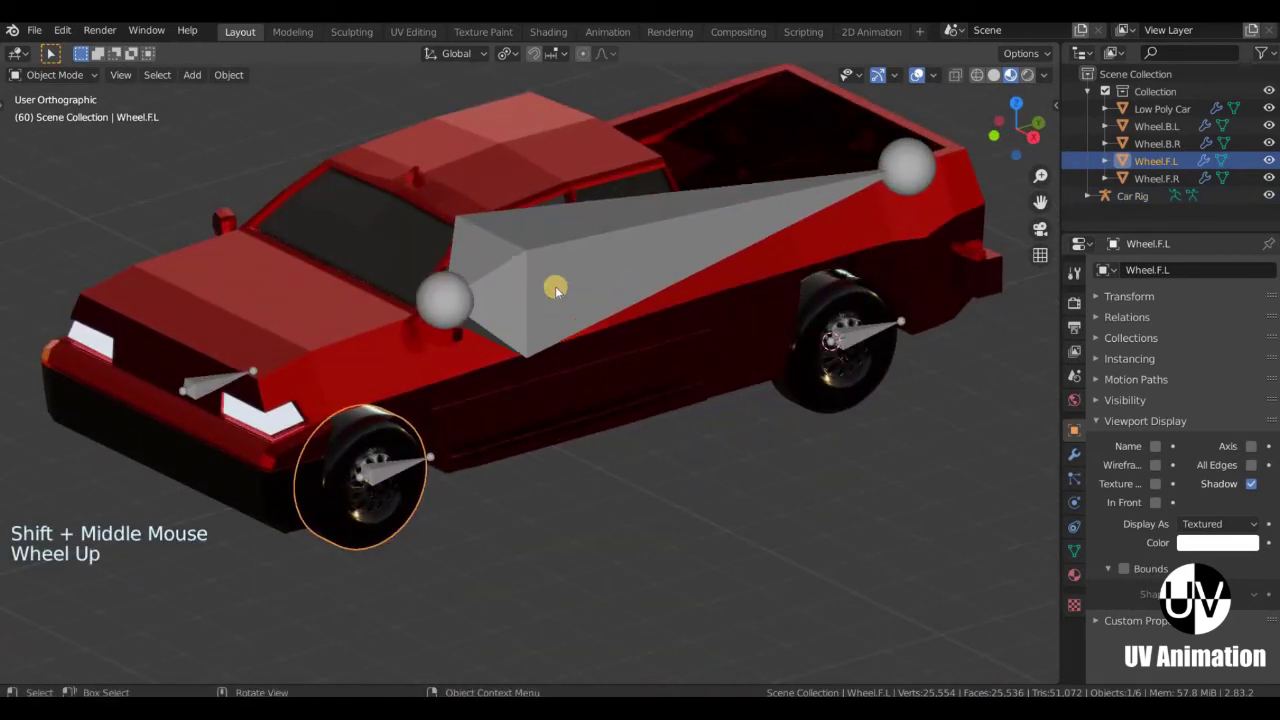
click(567, 244)
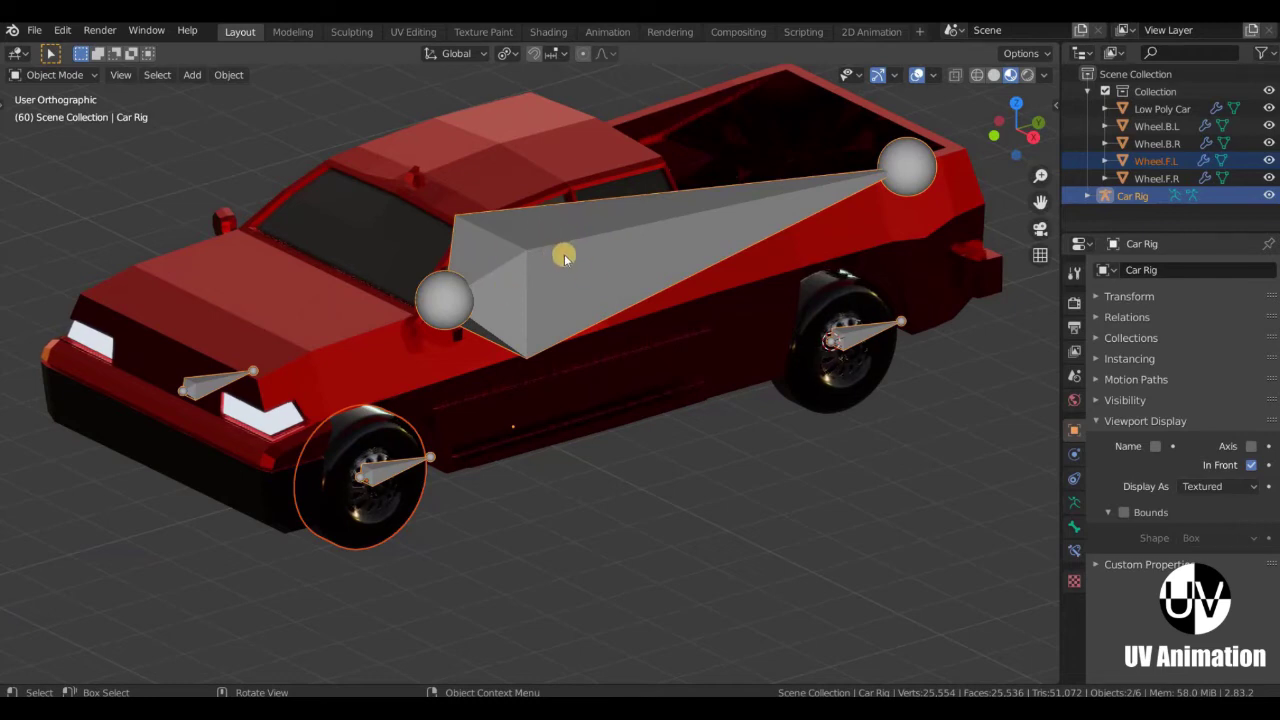
In Pose Mode, parent the front left wheel to its DEF-Wheel bone, then return to Object Mode.
key(ctrl+Tab)
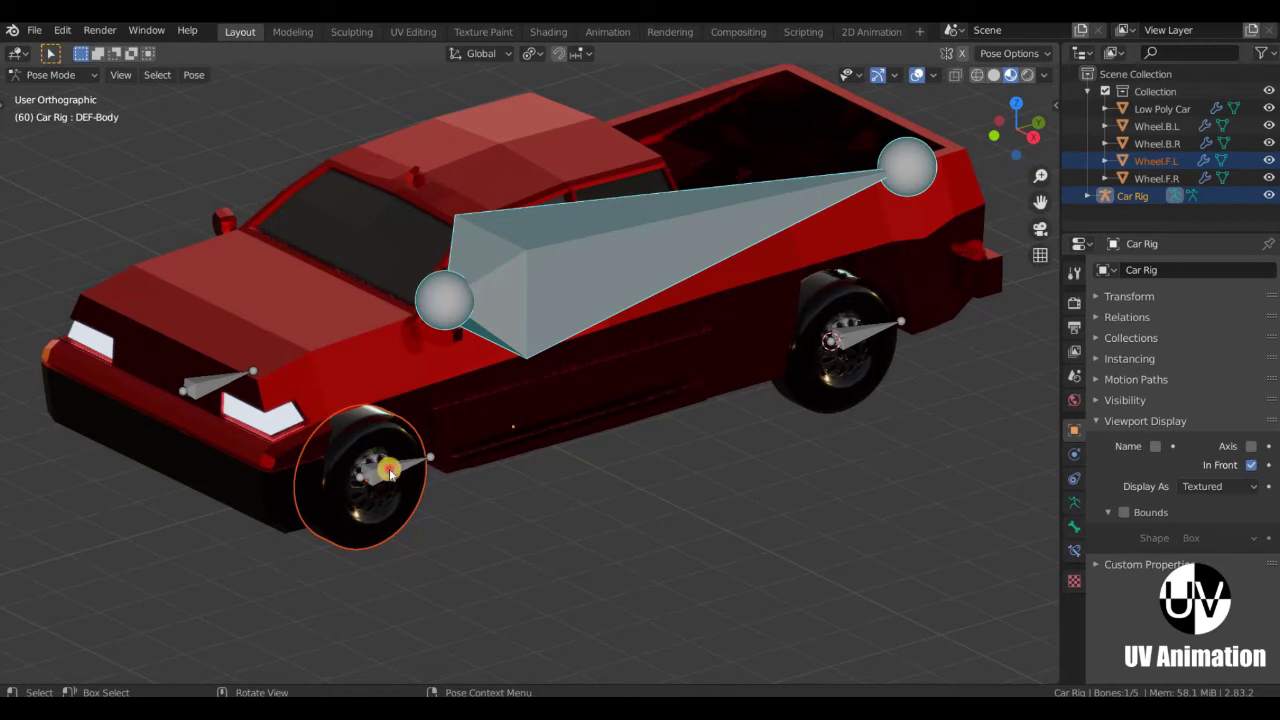
click(430, 481)
middle_click(576, 428)
scroll(up, 3)
middle_click(527, 471)
scroll(up, 3)
middle_click(614, 417)
middle_click(650, 510)
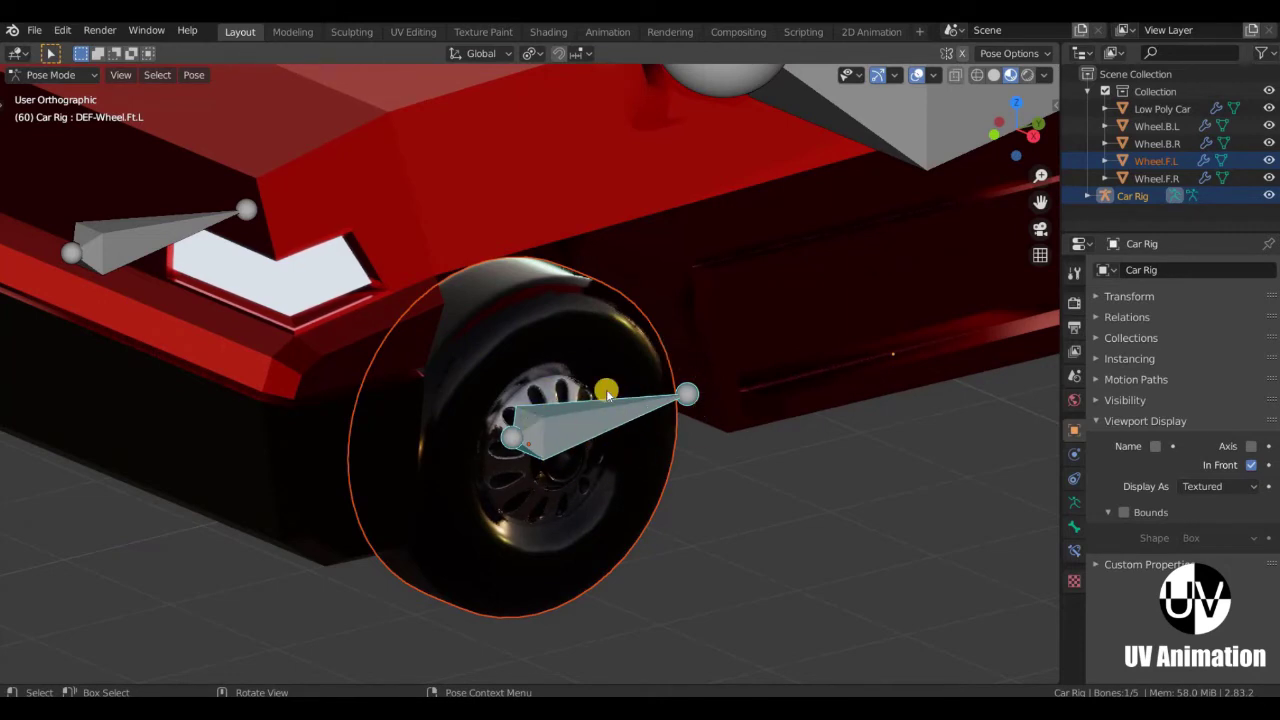
key(ctrl+p)
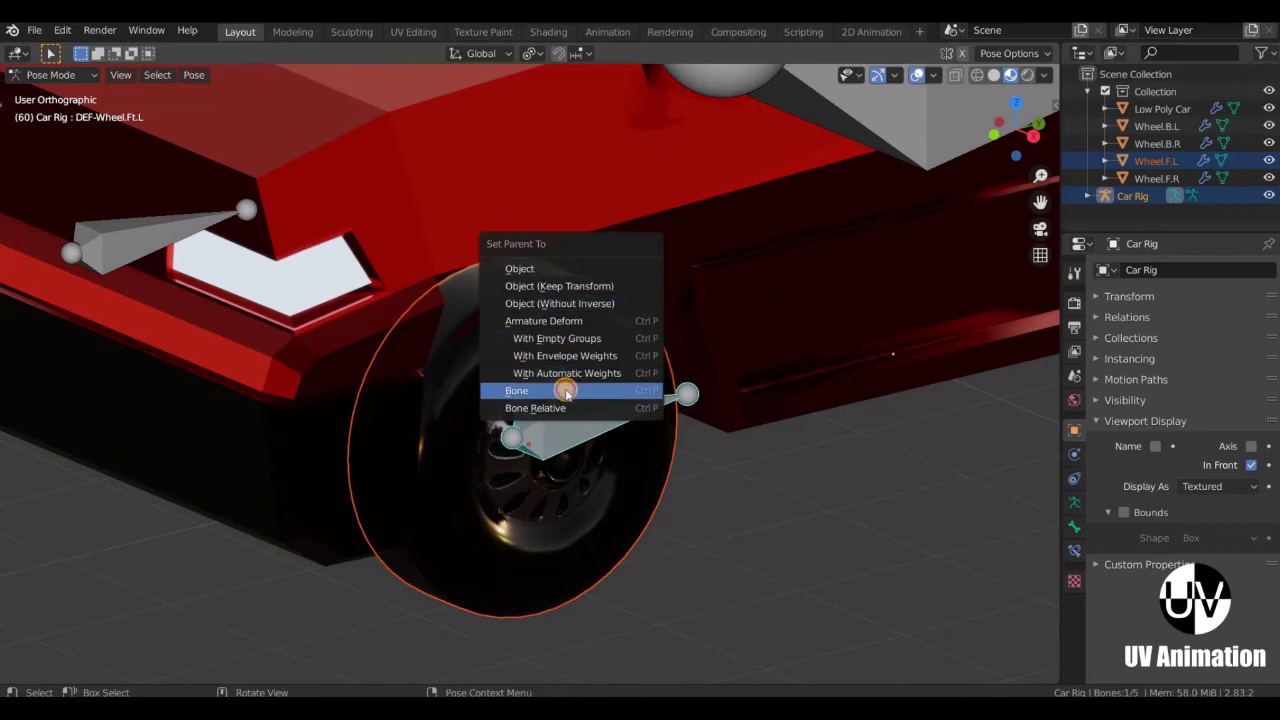
scroll(down, 3)
middle_click(717, 394)
scroll(down, 3)
middle_click(644, 416)
scroll(up, 3)
scroll(up, 3)
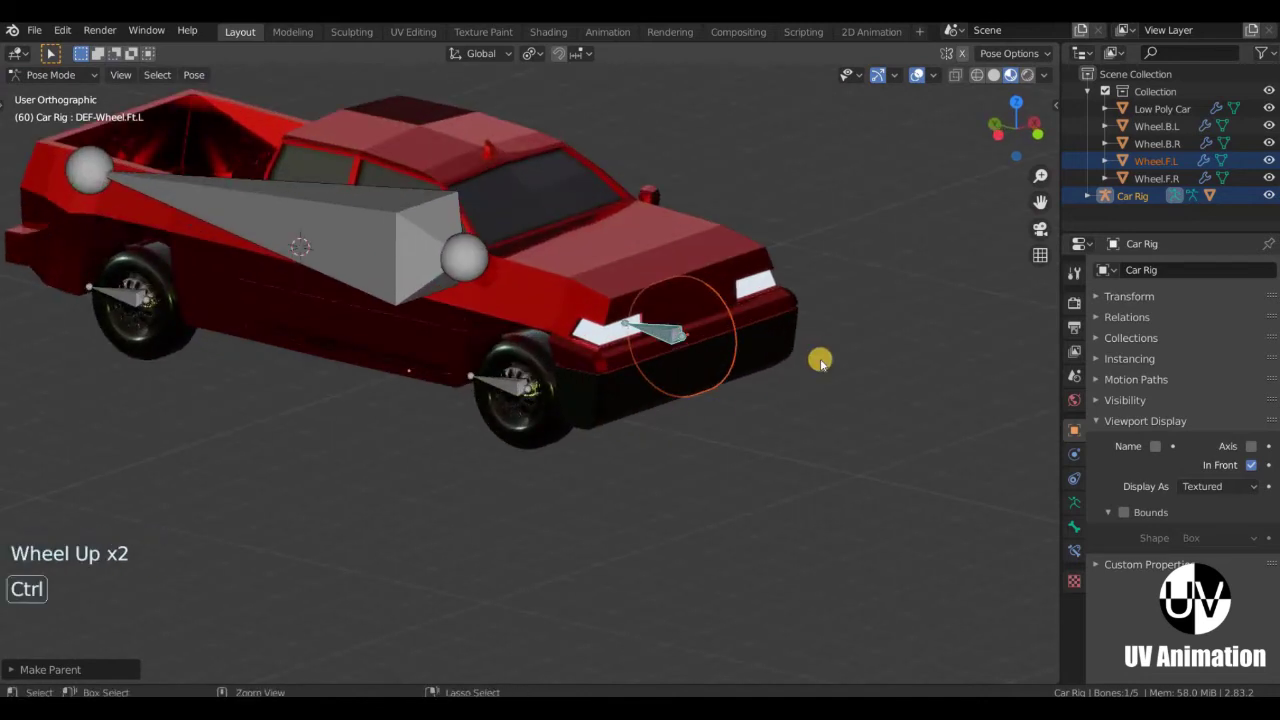
key(ctrl+Tab)
Select the front right wheel with the Car Rig and enter Pose Mode.
middle_click(673, 365)
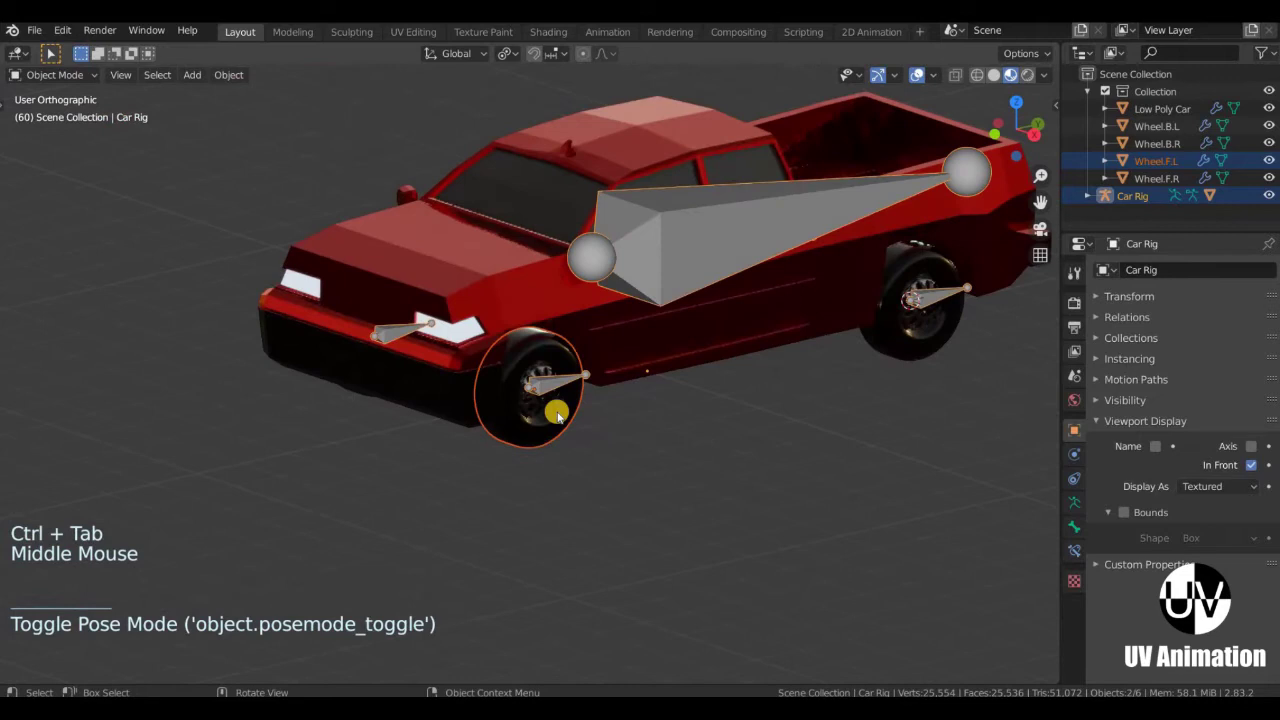
middle_click(588, 355)
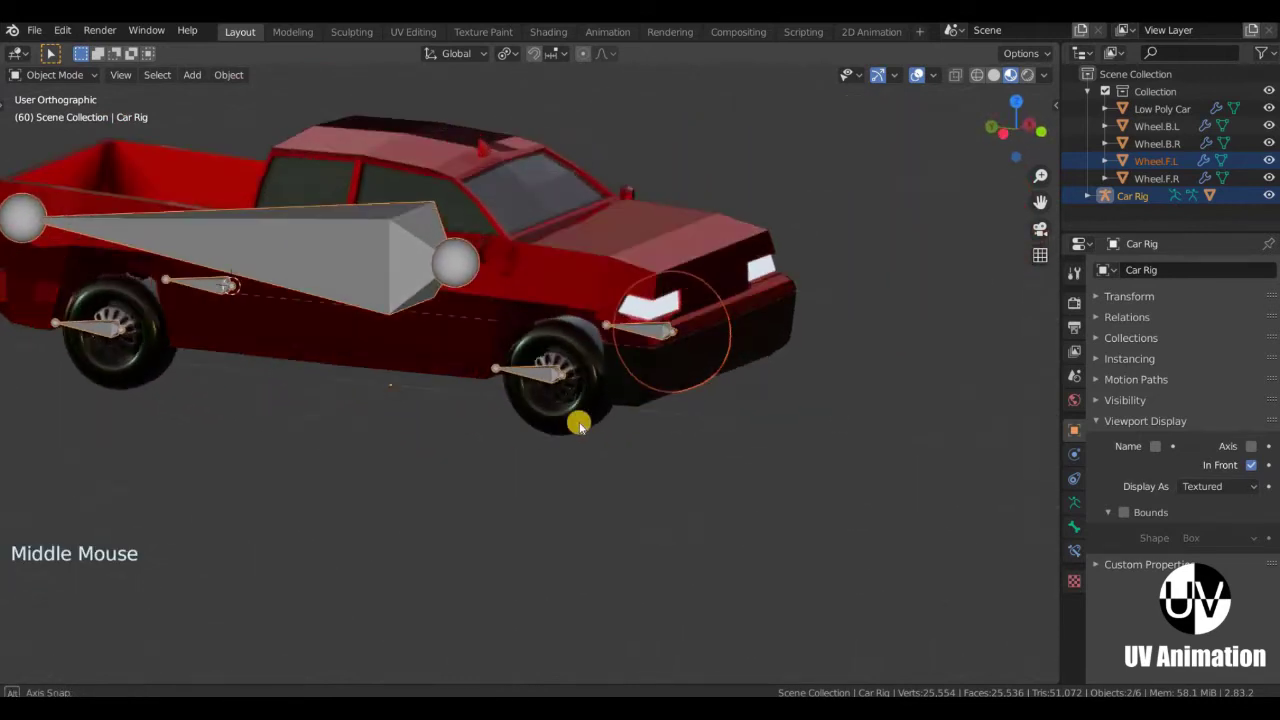
click(588, 431)
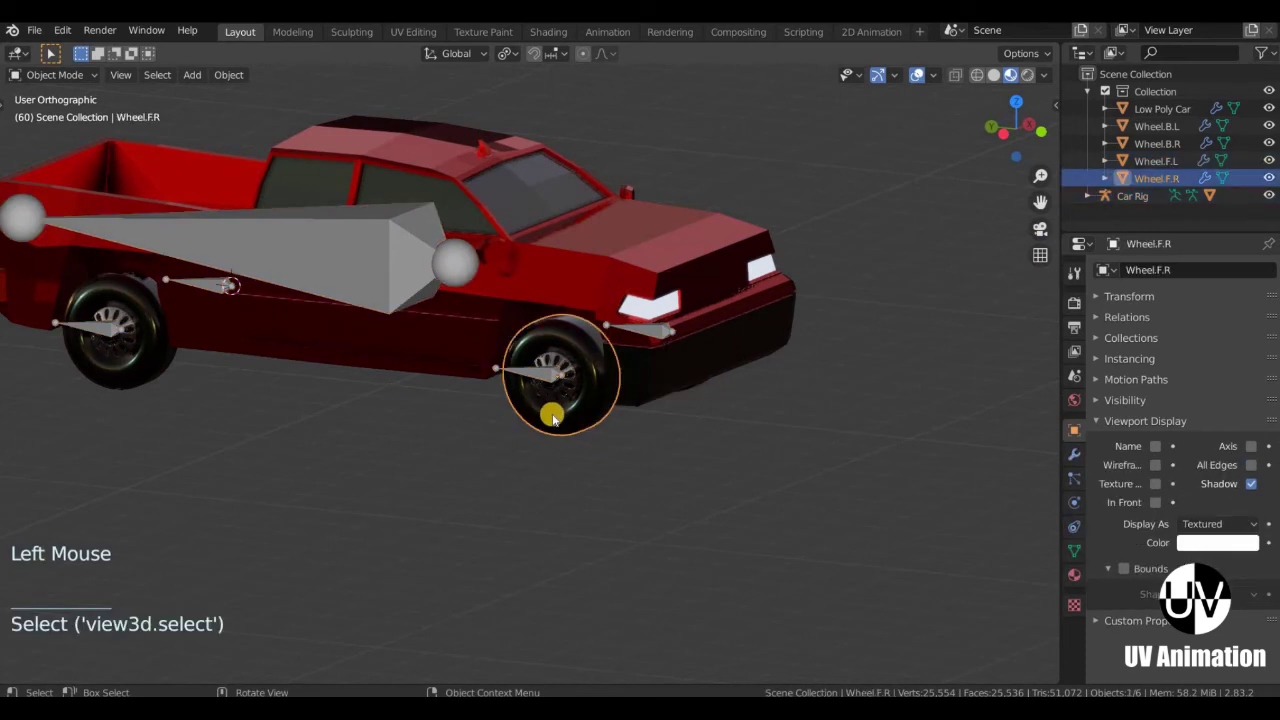
middle_click(551, 418)
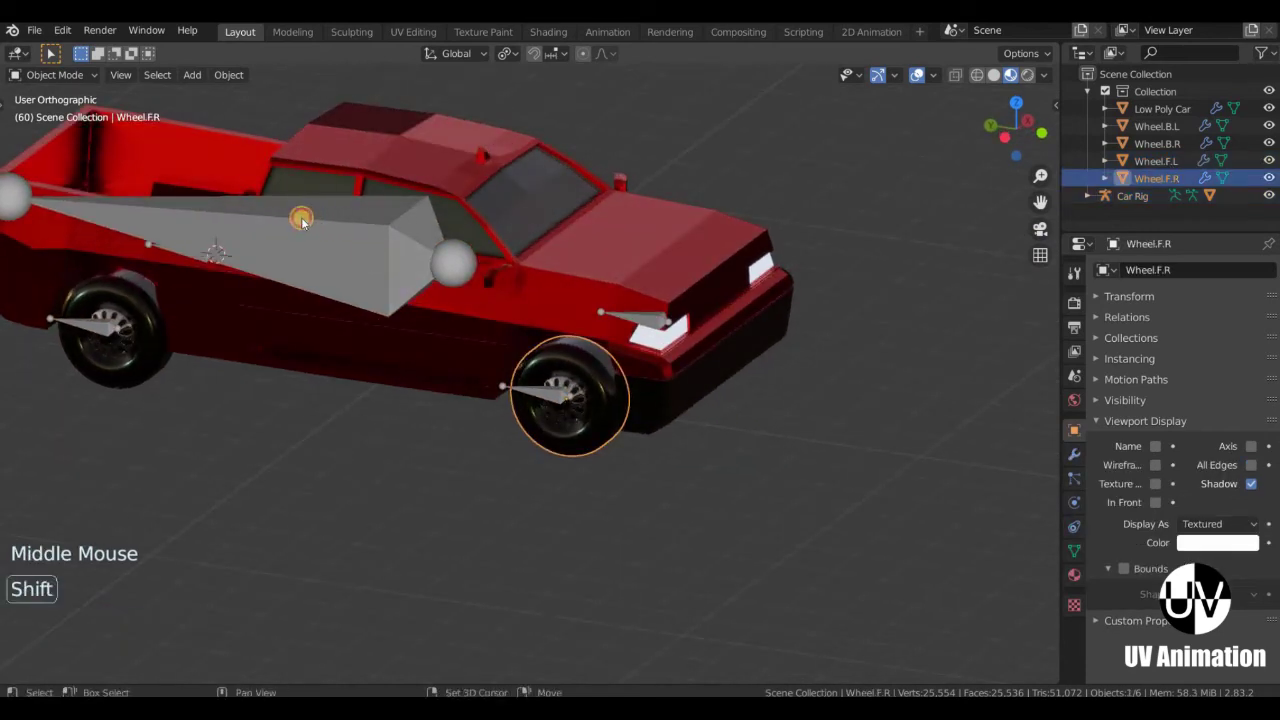
click(456, 313)
scroll(up, 3)
scroll(down, 3)
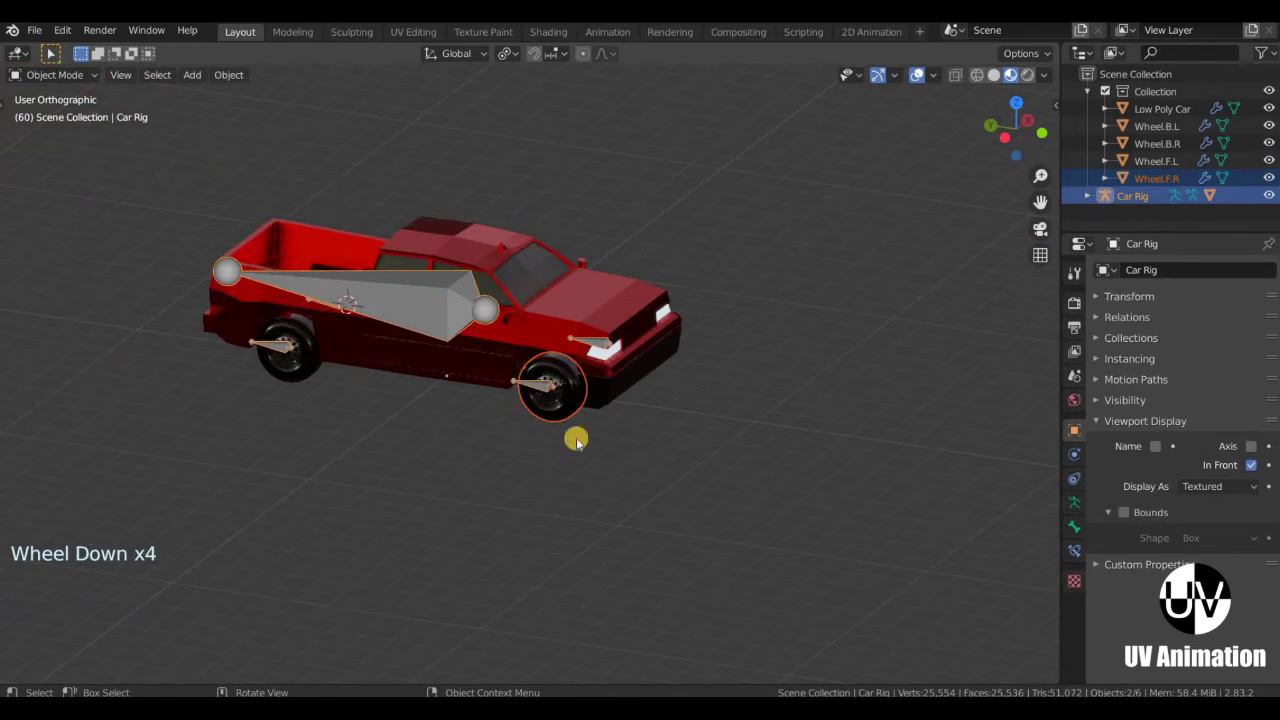
middle_click(298, 156)
scroll(up, 3)
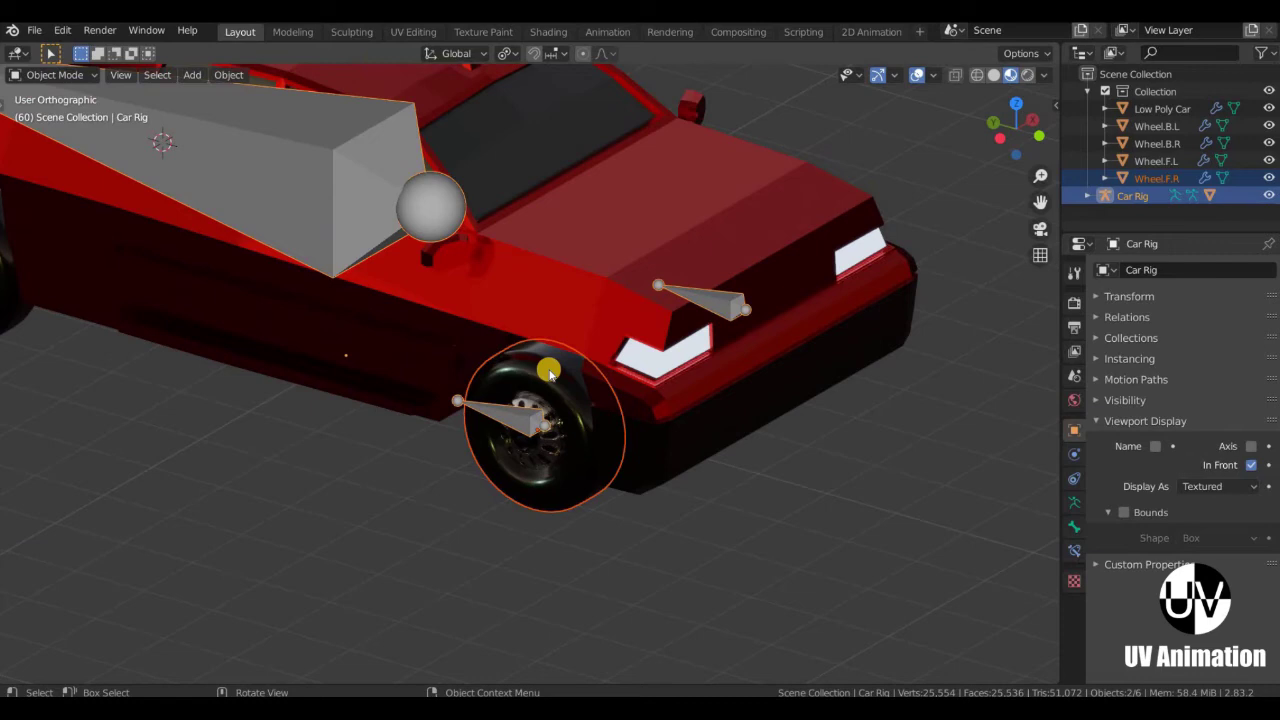
key(ctrl+Tab)
Parent the front right wheel to its DEF-Wheel bone and leave Pose Mode.
middle_click(687, 377)
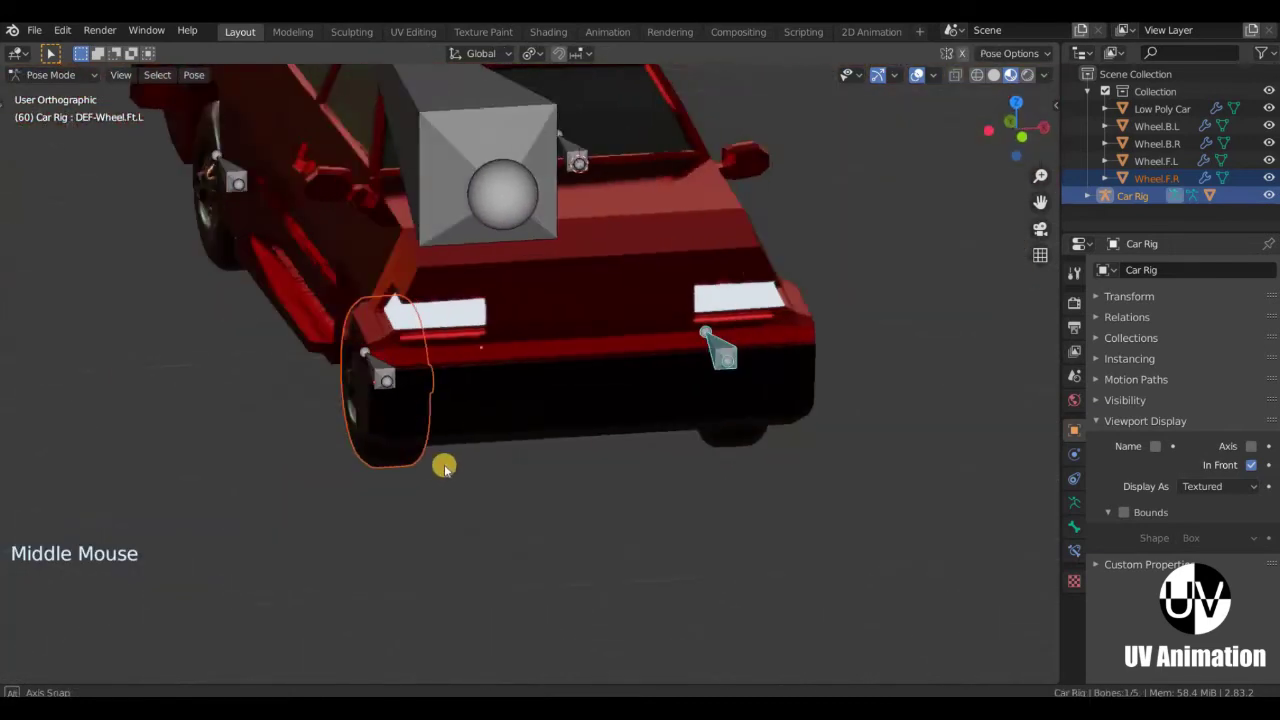
middle_click(674, 431)
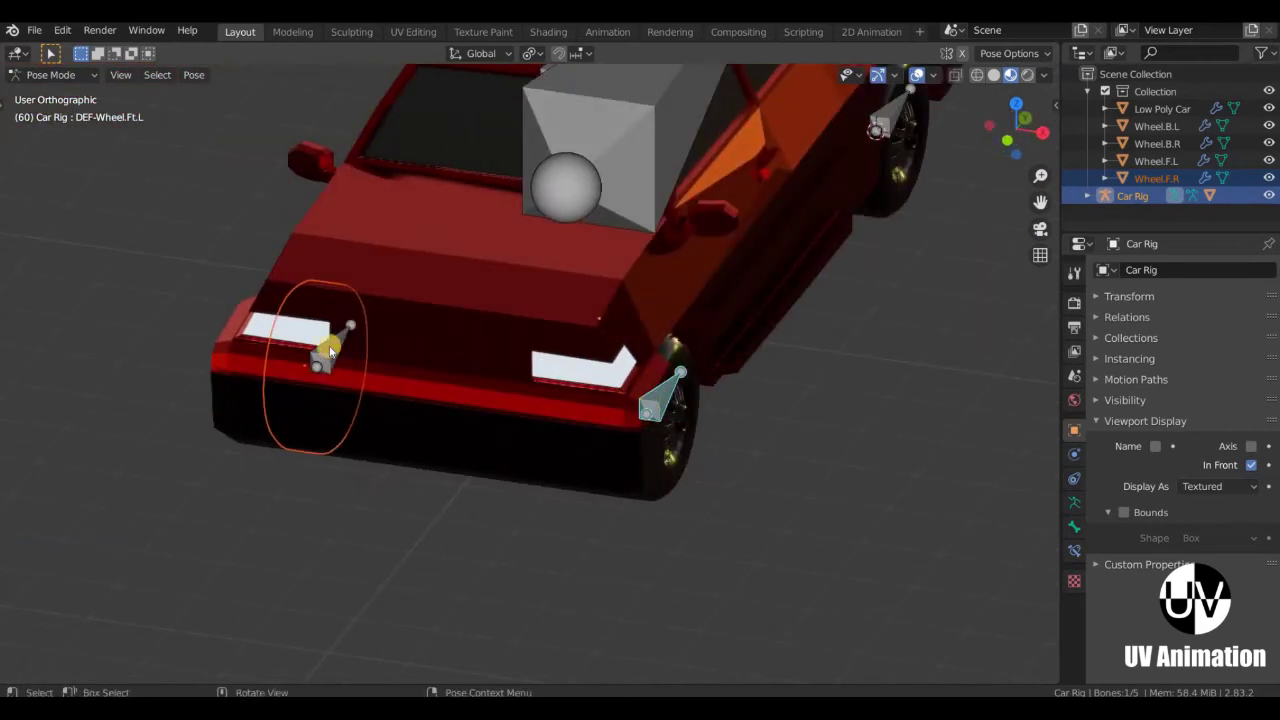
click(337, 353)
middle_click(565, 402)
scroll(up, 3)
middle_click(766, 397)
middle_click(779, 409)
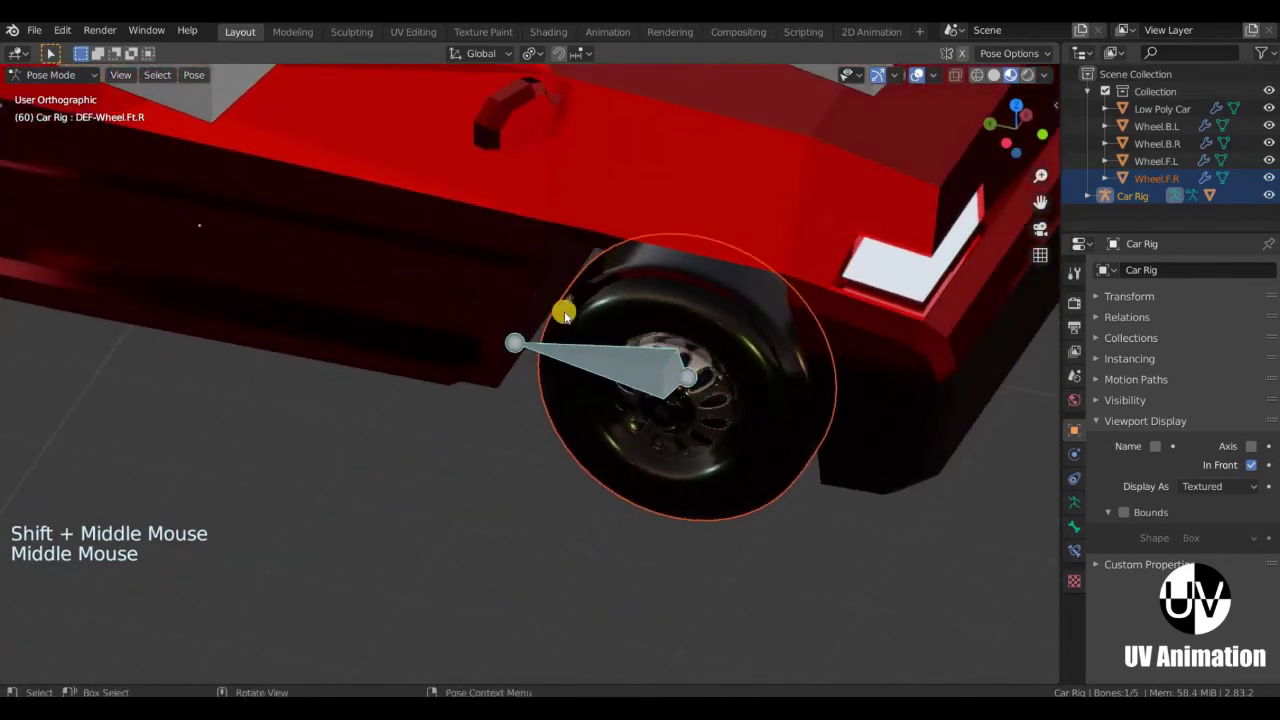
scroll(down, 3)
key(ctrl+p)
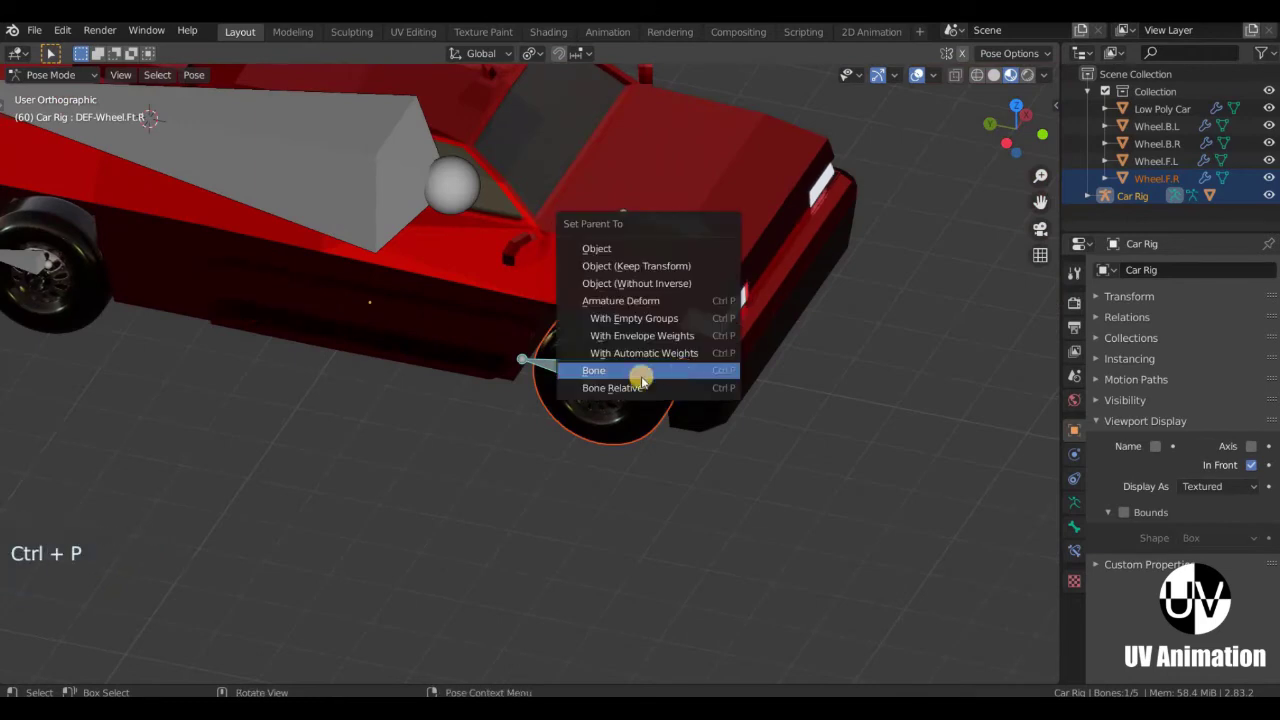
scroll(down, 3)
middle_click(614, 310)
middle_click(699, 306)
scroll(up, 3)
middle_click(623, 391)
middle_click(670, 376)
key(ctrl+Tab)
middle_click(705, 352)
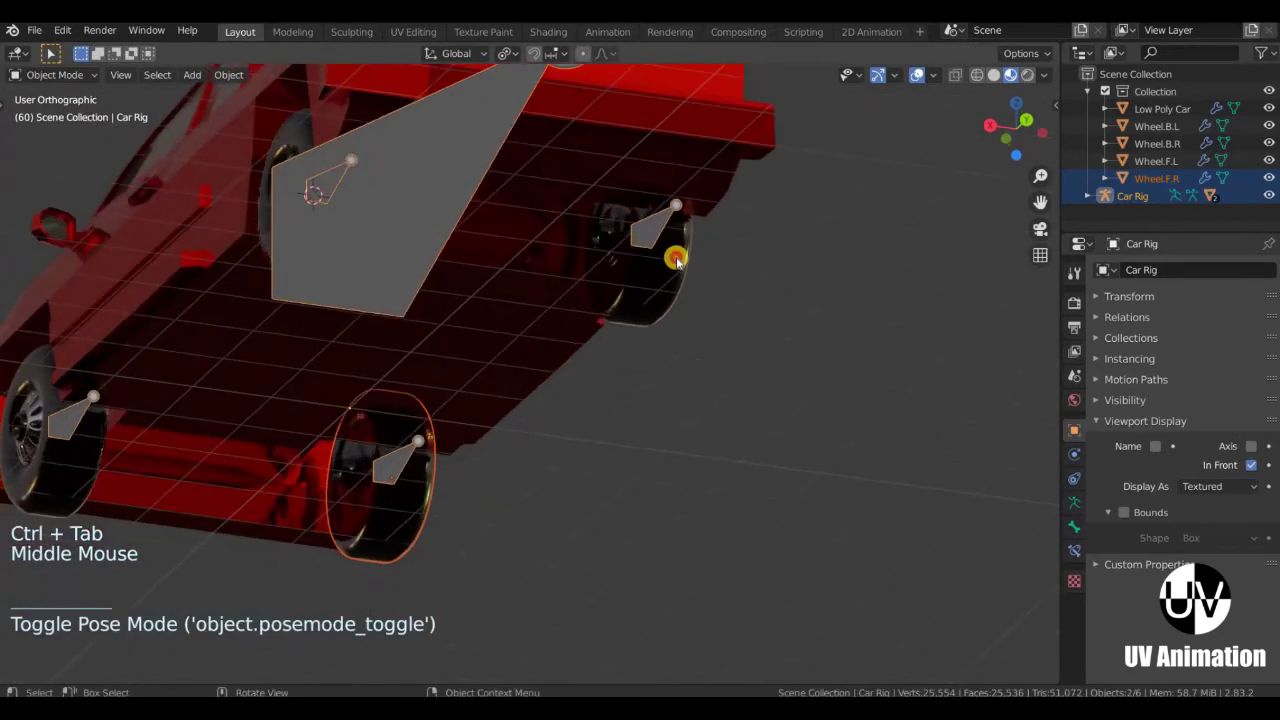
Parent Wheel.B.R to the DEF-Wheel.Bk.R bone of the Car Rig in Pose Mode.
click(542, 254)
click(605, 248)
key(ctrl+Tab)
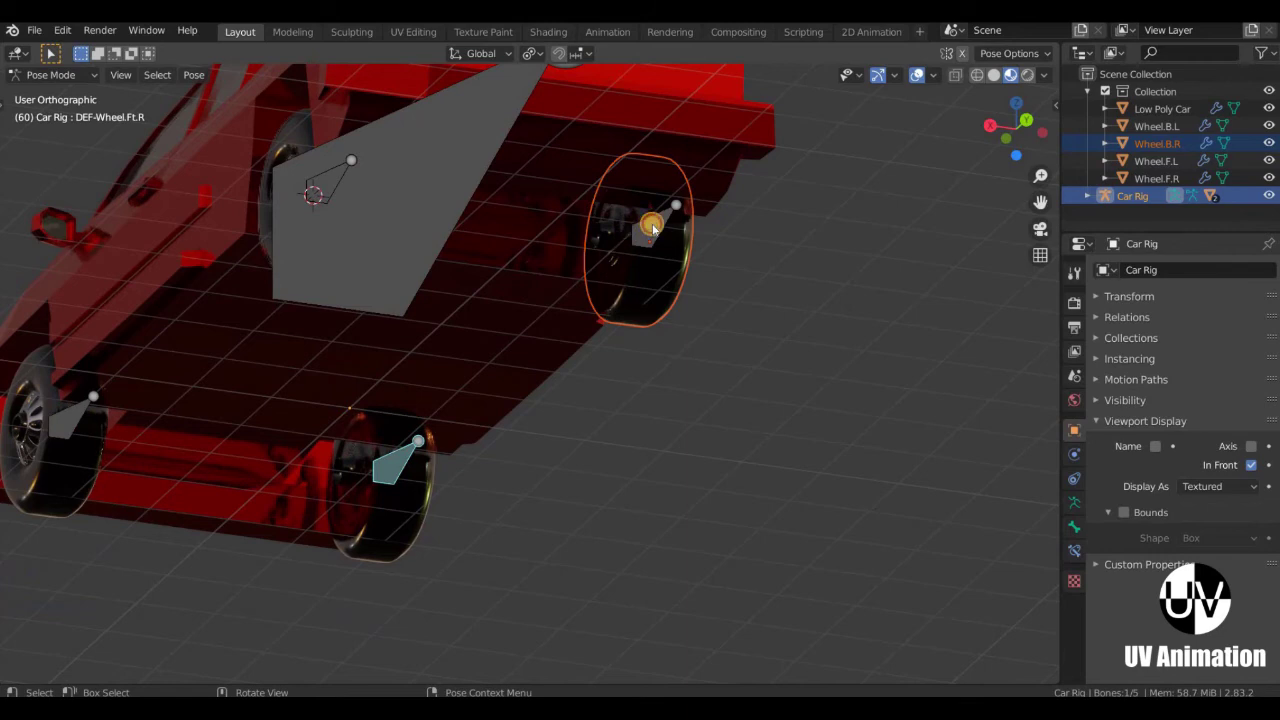
click(674, 240)
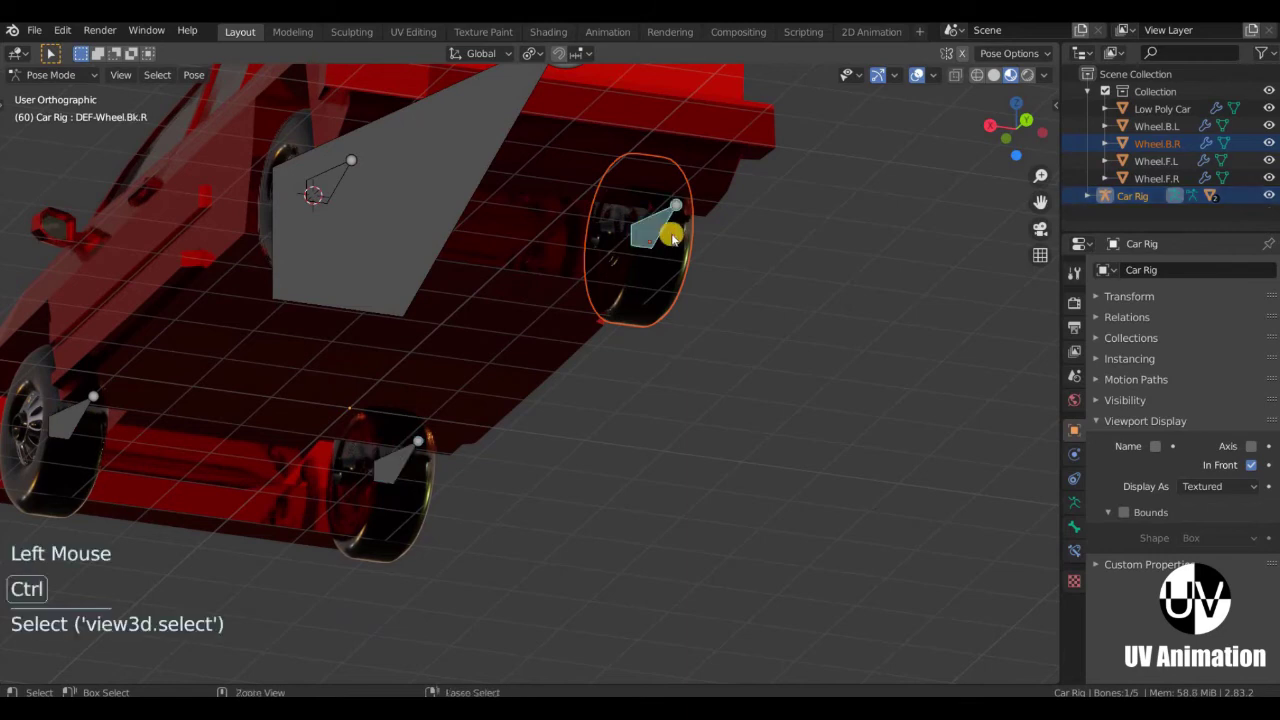
key(ctrl+p)
key(ctrl+Tab)
middle_click(599, 320)
middle_click(695, 369)
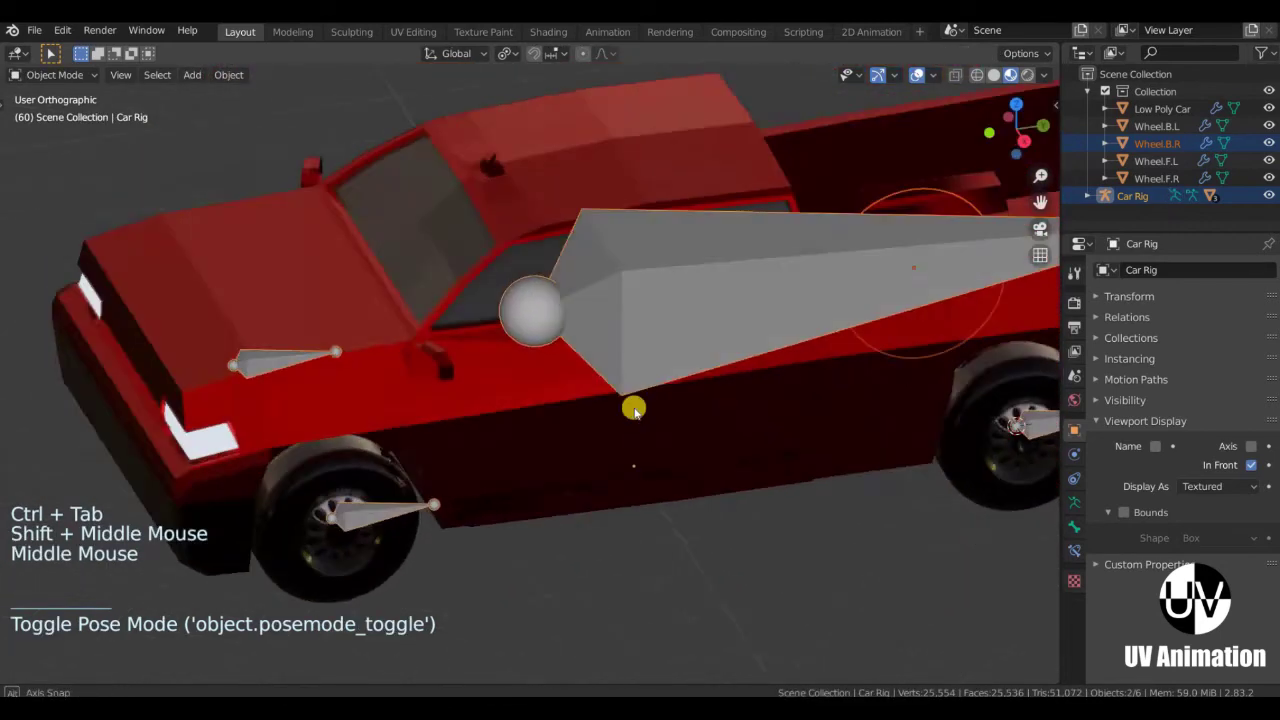
middle_click(640, 431)
Parent Wheel.B.L to the DEF-Wheel.Bk.L bone, then leave Pose Mode.
click(680, 189)
click(684, 198)
key(ctrl+Tab)
click(663, 368)
key(ctrl+p)
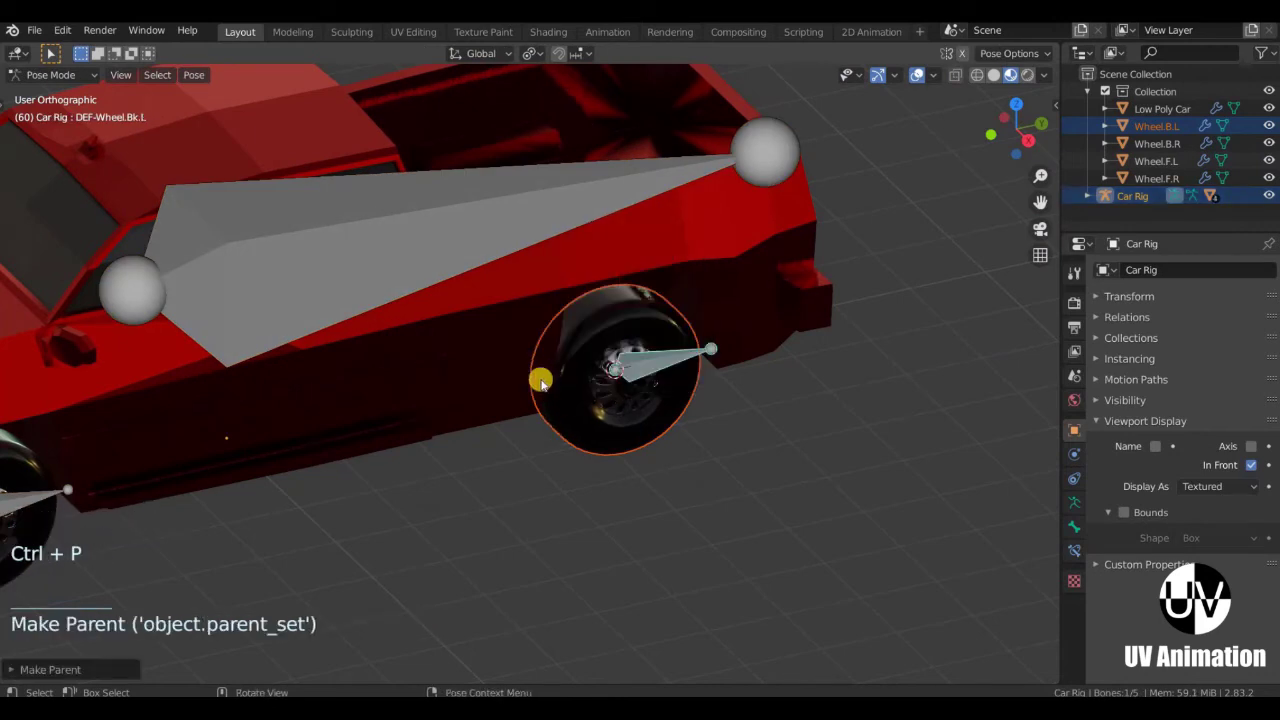
scroll(down, 3)
middle_click(636, 383)
middle_click(591, 381)
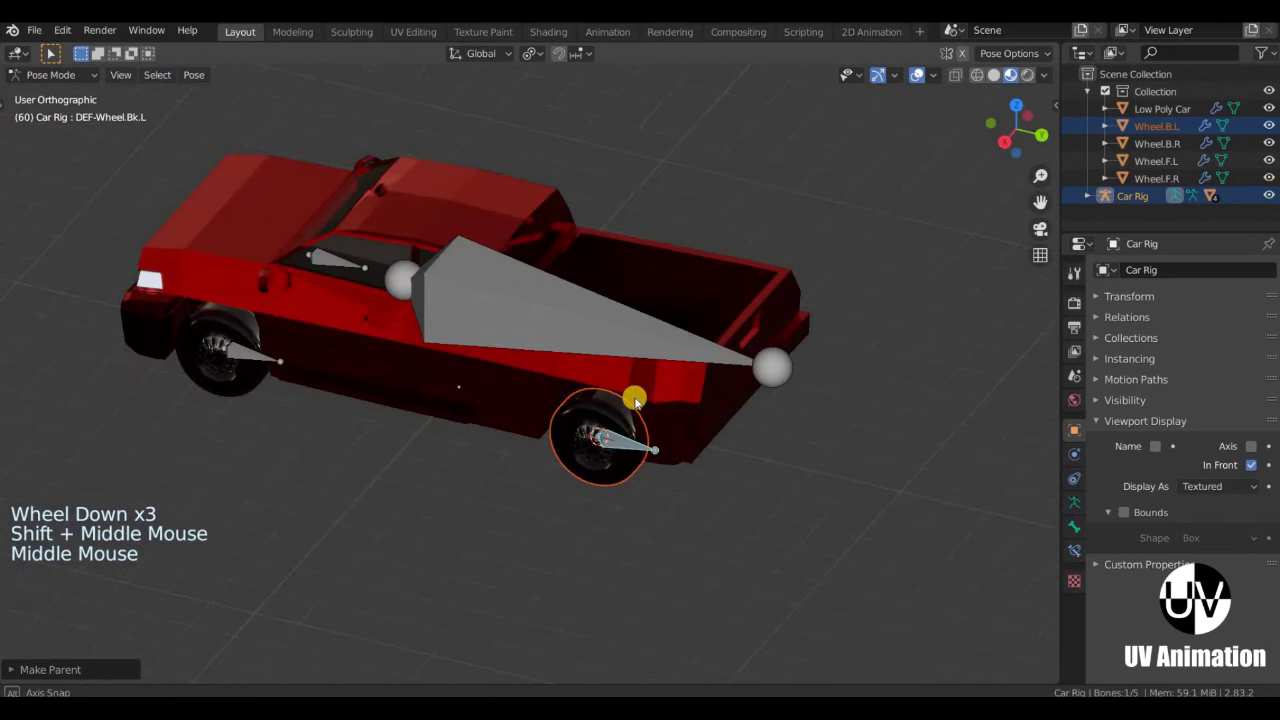
scroll(up, 3)
middle_click(696, 355)
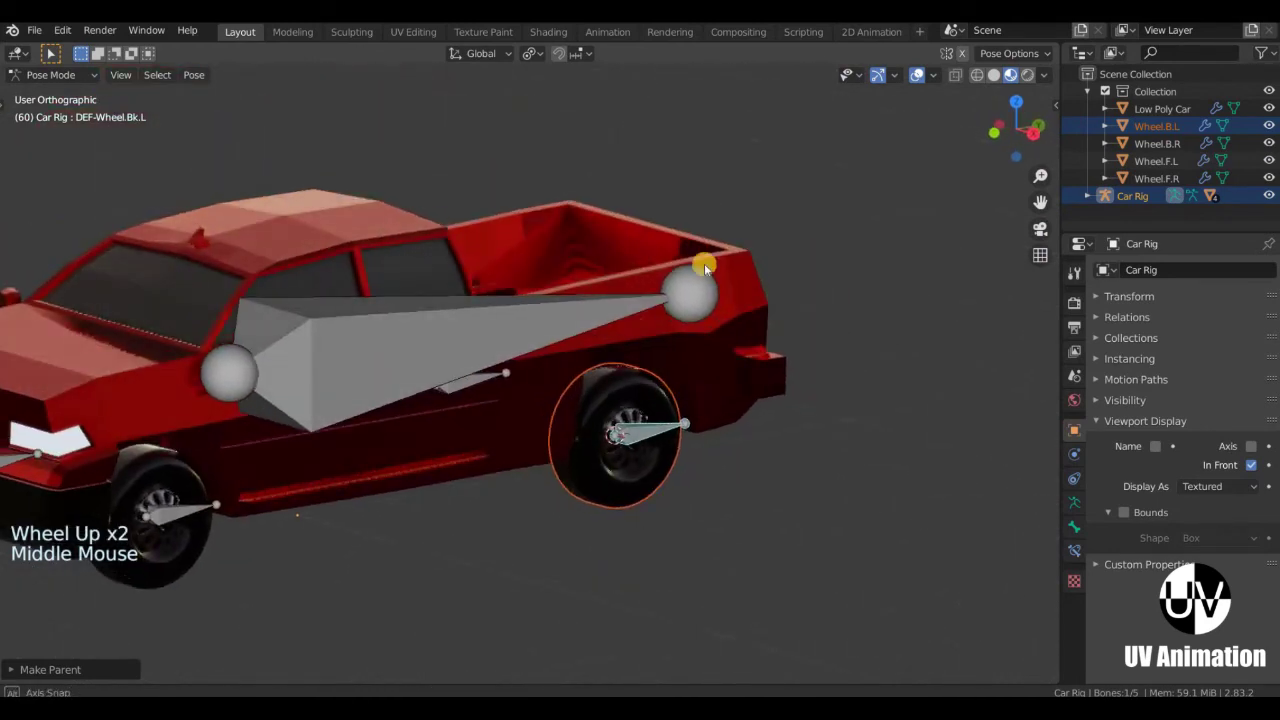
key(ctrl+Tab)
scroll(down, 3)
key(KP_3)
scroll(up, 3)
middle_click(490, 245)
Select the truck body with the Car Rig and enter Pose Mode.
click(481, 296)
scroll(down, 3)
scroll(up, 3)
click(661, 377)
scroll(down, 3)
middle_click(681, 421)
scroll(up, 3)
key(ctrl+Tab)
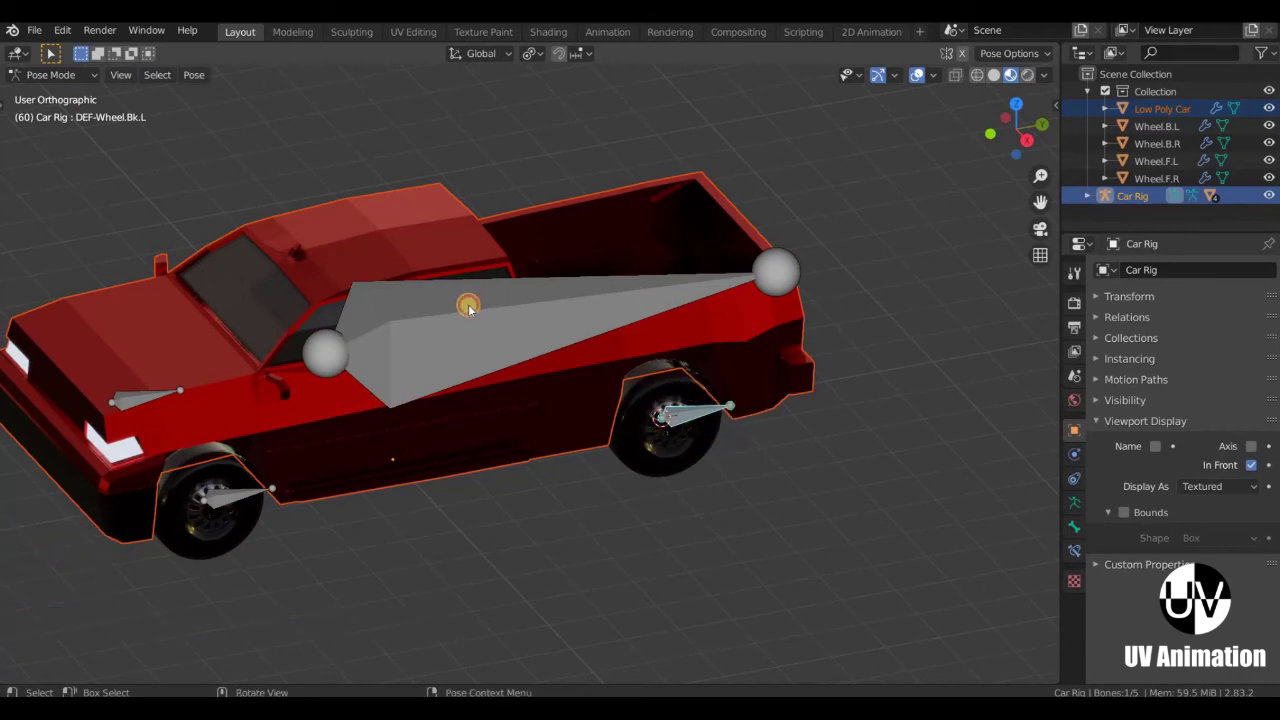
Parent the Low Poly Car body to the DEF-Body bone and return to Object Mode.
click(579, 306)
key(ctrl+p)
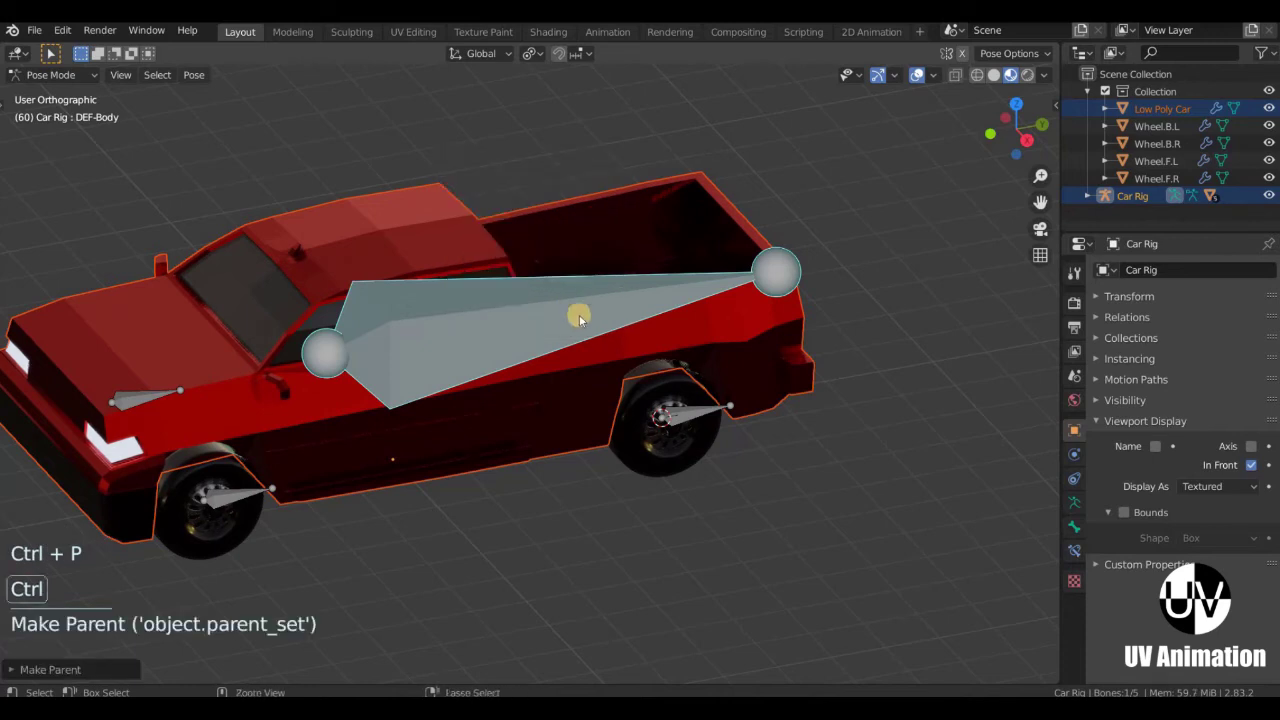
key(ctrl+Tab)
middle_click(566, 356)
key(KP_3)
scroll(down, 3)
middle_click(538, 435)
scroll(down, 3)
scroll(up, 3)
middle_click(606, 371)
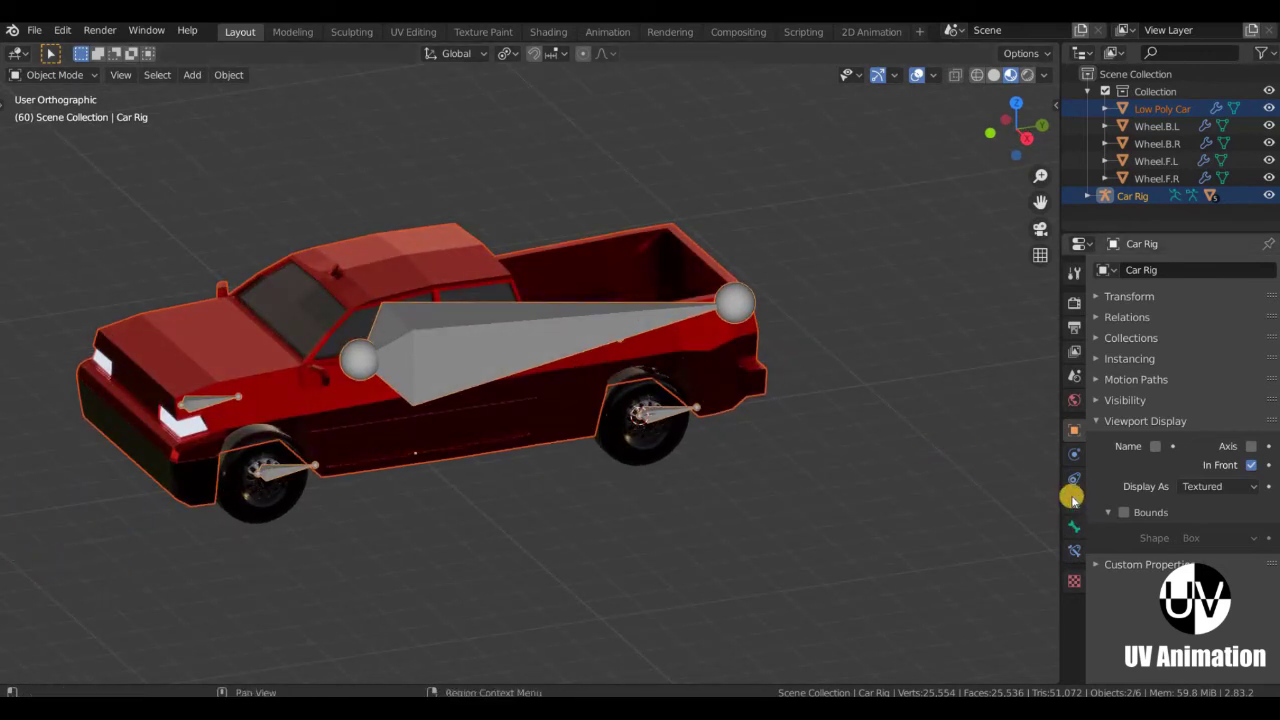
Generate the Rigacar control rig from the armature's Rigacar panel and inspect the new controls.
click(724, 392)
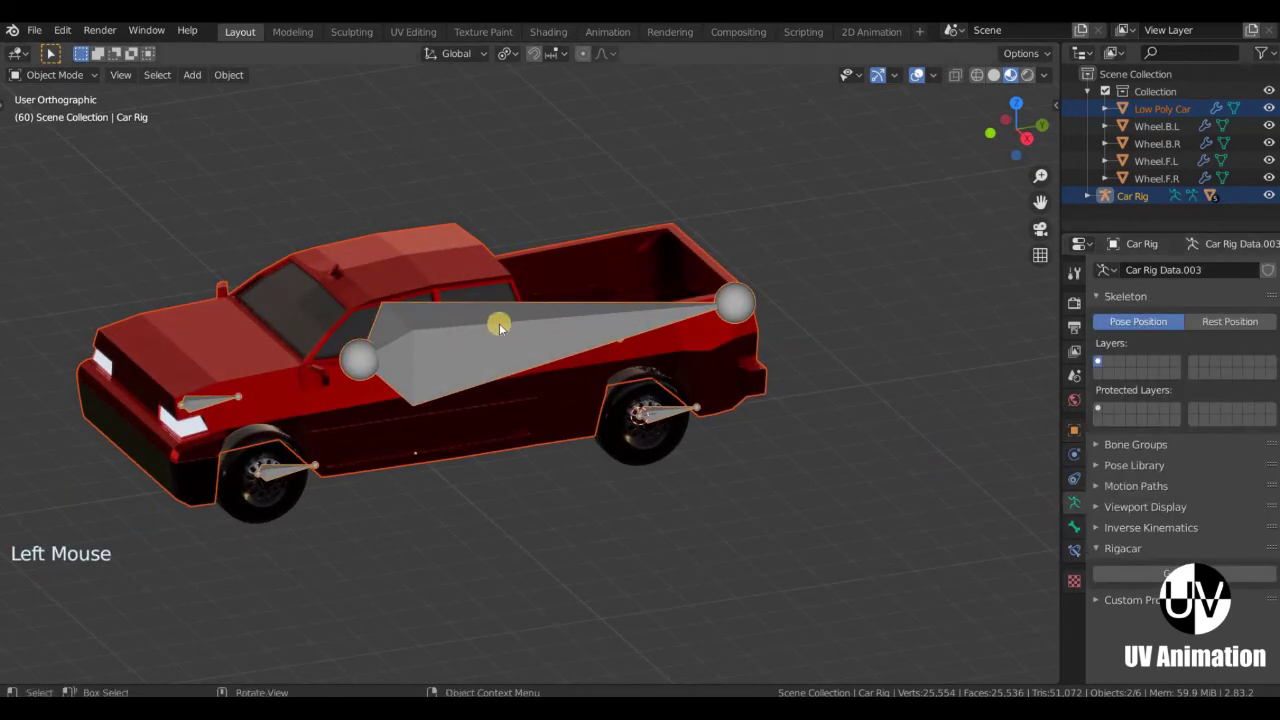
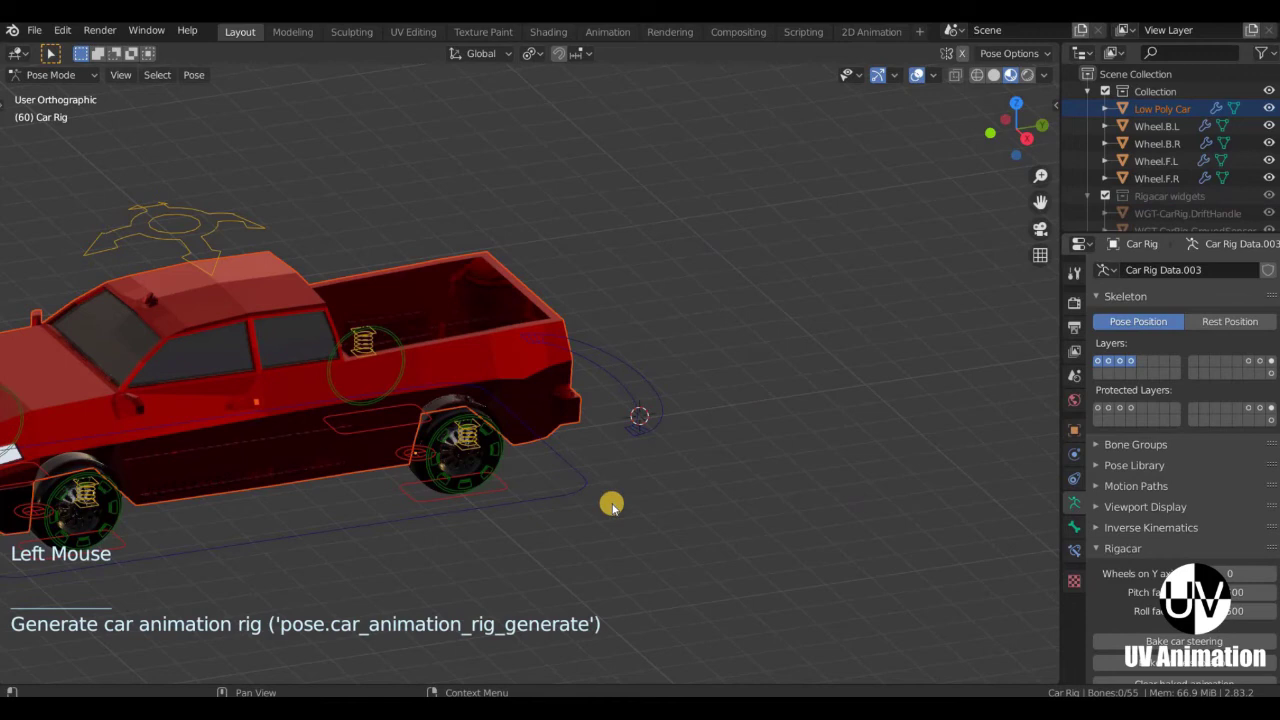
scroll(down, 3)
middle_click(567, 513)
scroll(up, 3)
scroll(down, 3)
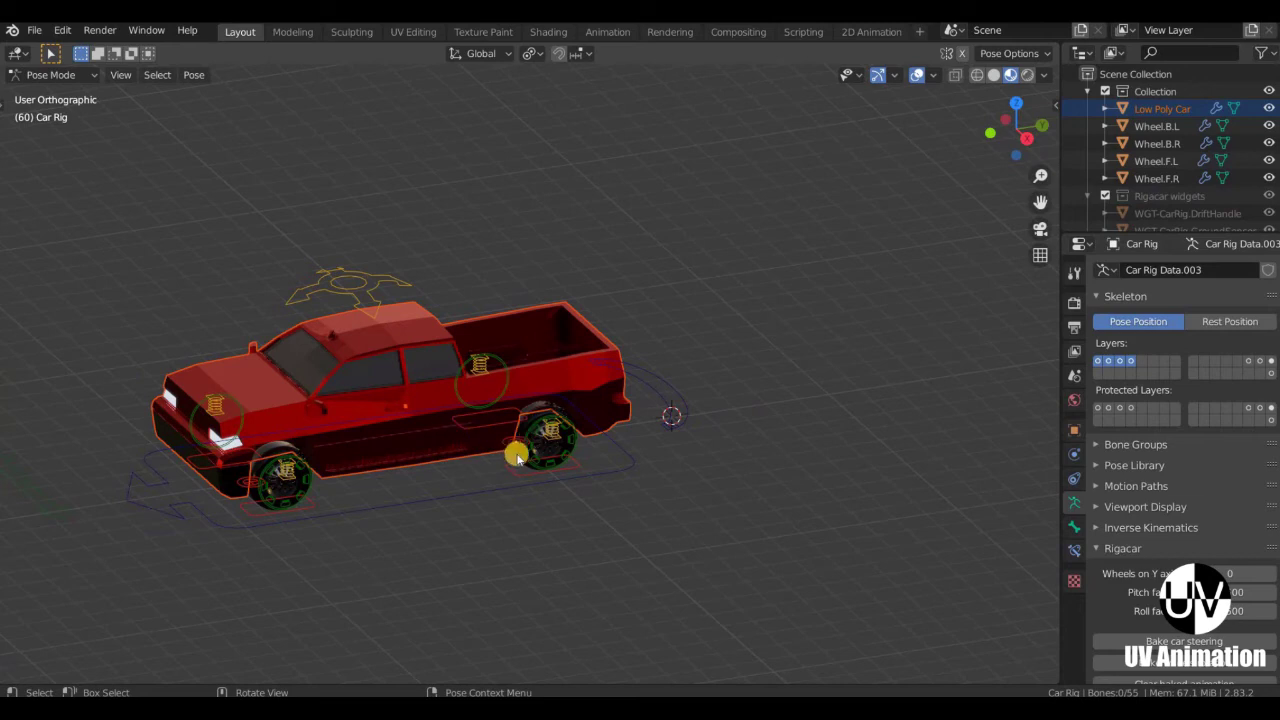
scroll(up, 3)
scroll(down, 3)
middle_click(545, 509)
middle_click(570, 410)
scroll(up, 3)
middle_click(559, 433)
scroll(up, 3)
scroll(down, 3)
middle_click(567, 150)
In Pose Mode, grab one of the new rig controls and move it to see the truck follow.
click(639, 259)
middle_click(610, 274)
key(g)
scroll(down, 3)
middle_click(661, 388)
Move the Steering control to steer the truck's front wheels.
click(544, 497)
middle_click(570, 504)
scroll(up, 3)
middle_click(588, 486)
scroll(up, 3)
middle_click(351, 523)
key(g)
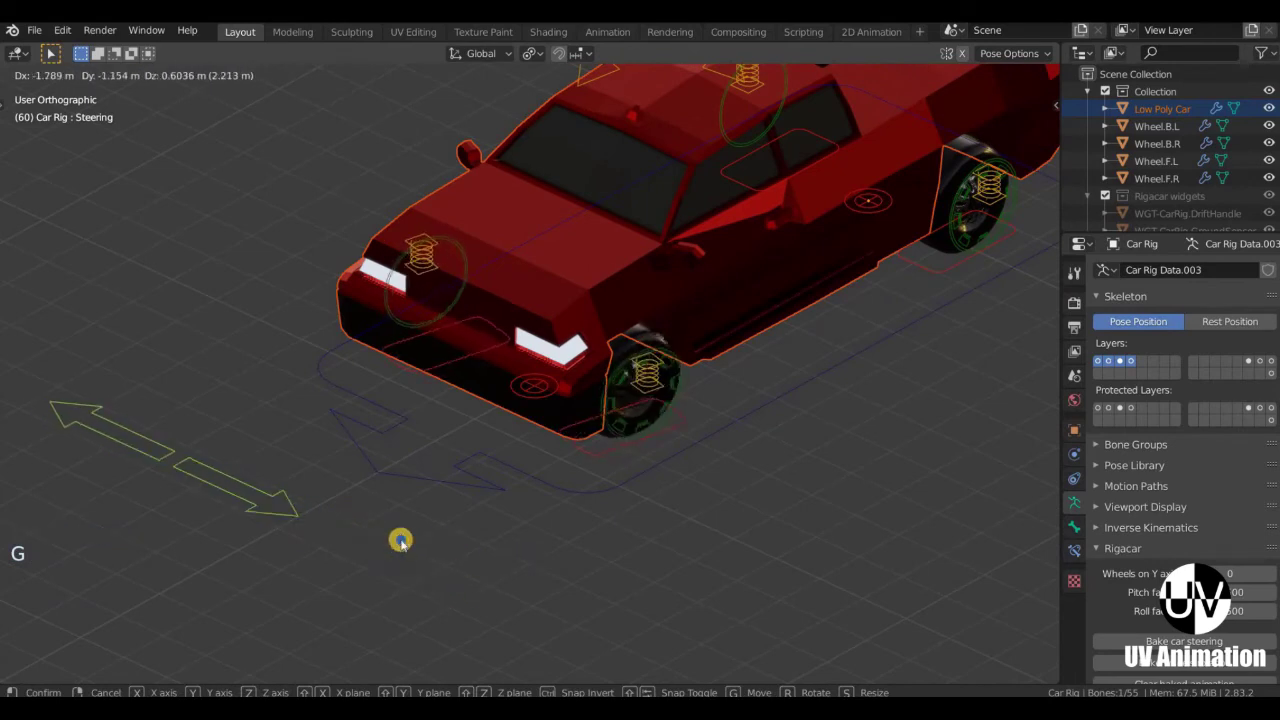
scroll(down, 3)
middle_click(660, 386)
scroll(up, 3)
Rotate the Drift control to swing the truck around.
click(775, 426)
key(g)
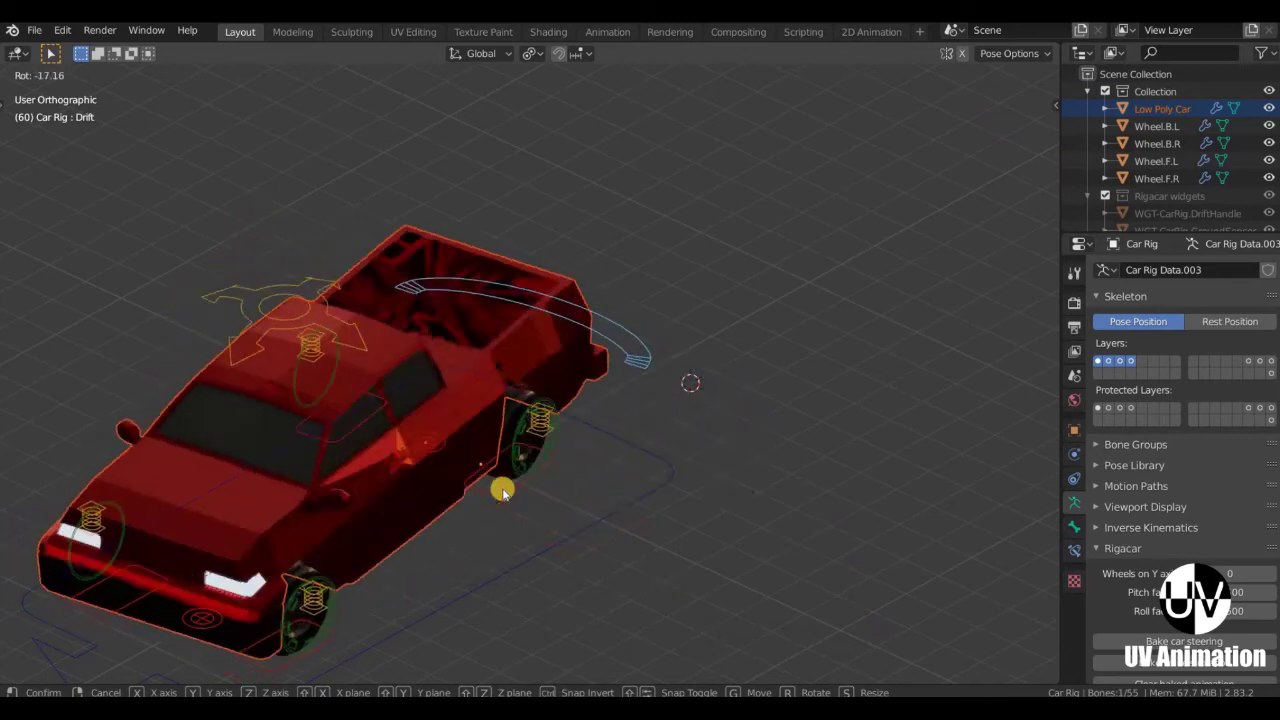
middle_click(531, 518)
middle_click(393, 503)
Move the GroundSensor.Axle.Ft control to tilt the front of the truck.
click(445, 508)
middle_click(327, 481)
key(g)
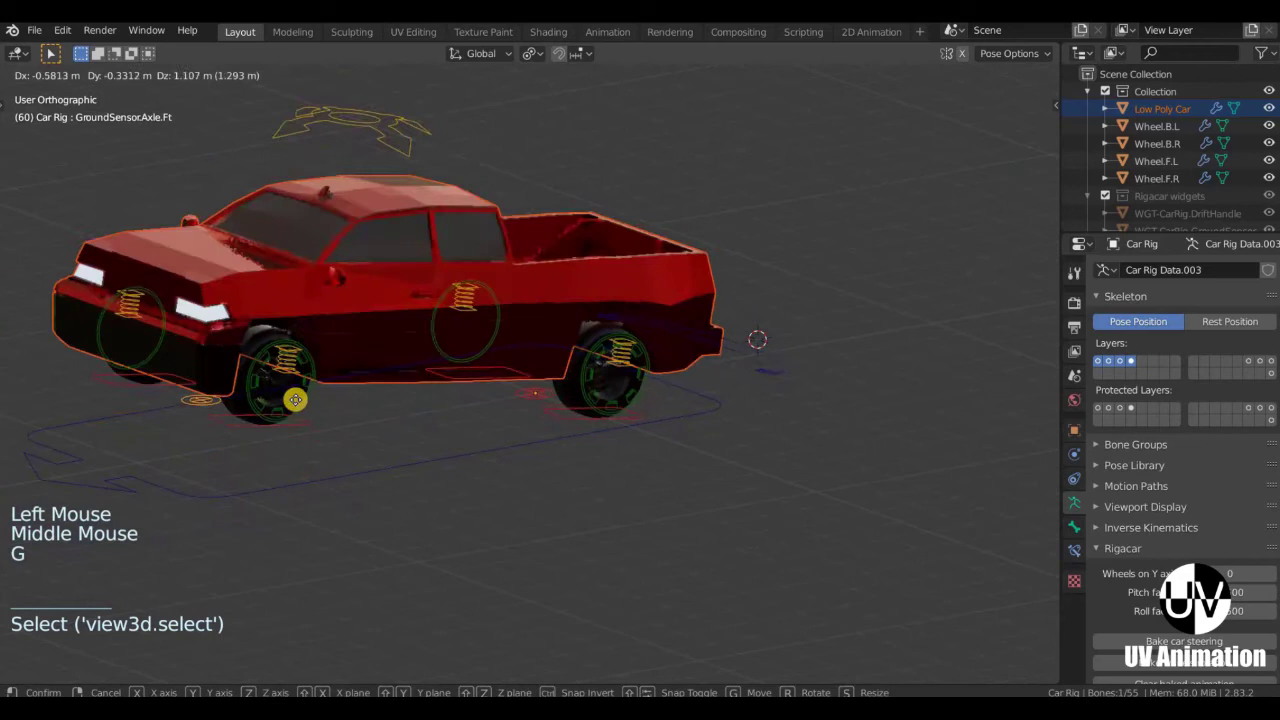
click(572, 325)
key(g)
middle_click(592, 477)
scroll(up, 3)
middle_click(486, 534)
scroll(up, 3)
Move the WheelDamper.Ft.L and Suspension controls to test the wheel and body bounce.
click(483, 538)
scroll(down, 3)
key(g)
scroll(up, 3)
click(535, 456)
middle_click(530, 318)
key(g)
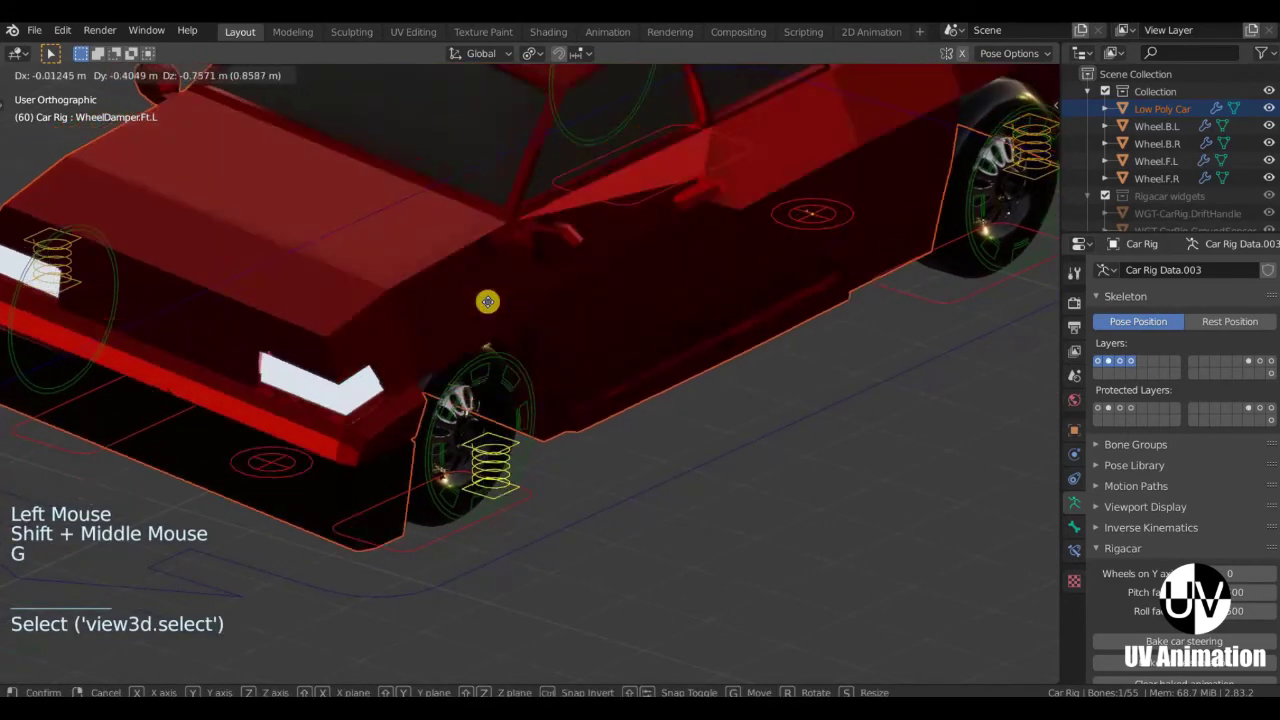
scroll(down, 3)
middle_click(514, 426)
key(g)
middle_click(614, 377)
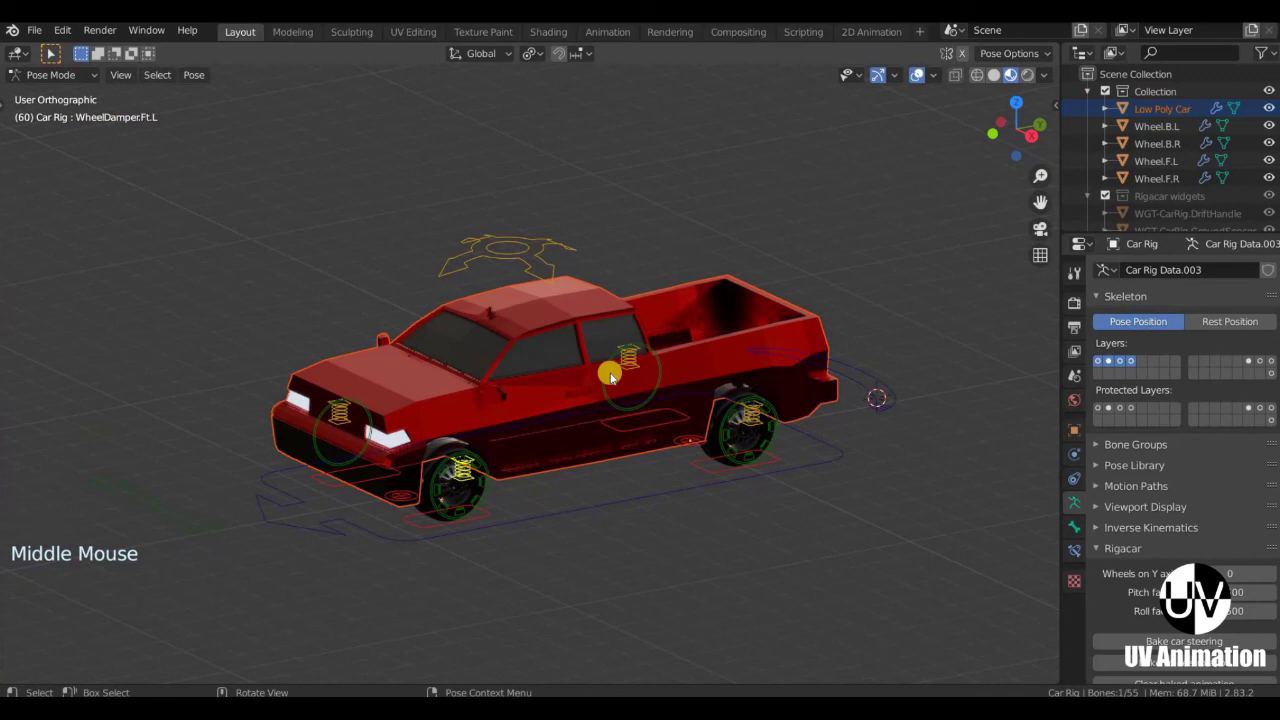
click(618, 365)
middle_click(616, 359)
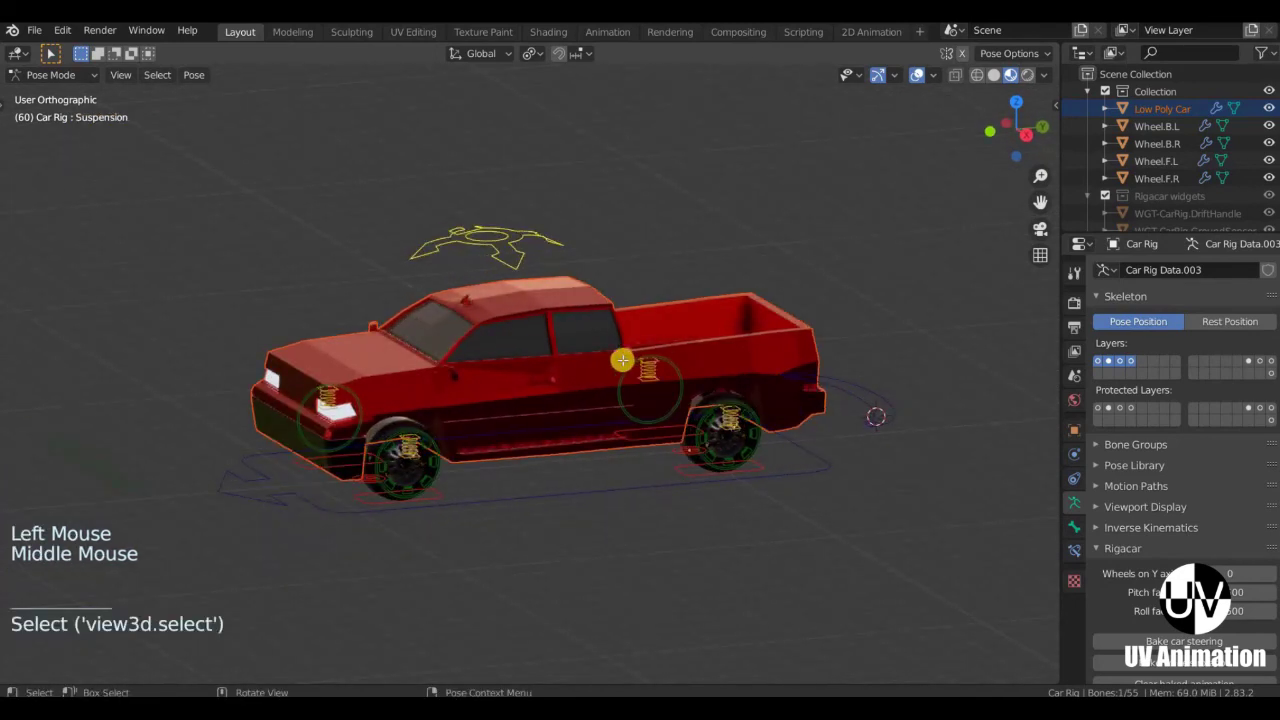
Undo the test movements so the truck returns to its rest pose.
key(Tab)
key(KP_3)
key(g)
key(Tab)
key(Tab)
key(g)
key(Tab)
key(Tab)
key(g)
key(Tab)
key(Tab)
key(g)
key(Tab)
Select the rig's Root control in Pose Mode.
scroll(down, 3)
middle_click(617, 491)
middle_click(627, 424)
click(668, 508)
scroll(up, 3)
middle_click(672, 477)
middle_click(320, 473)
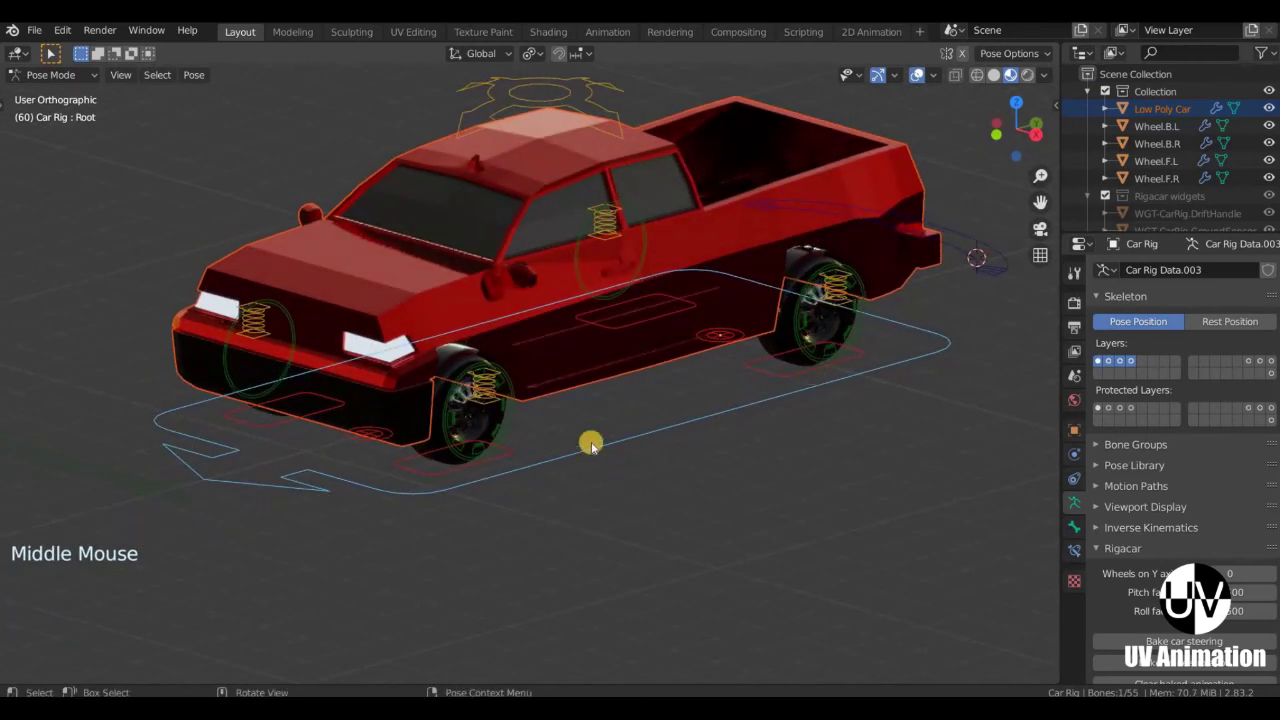
Move the Root control along Y to slide the whole truck forward and back.
scroll(up, 3)
key(g)
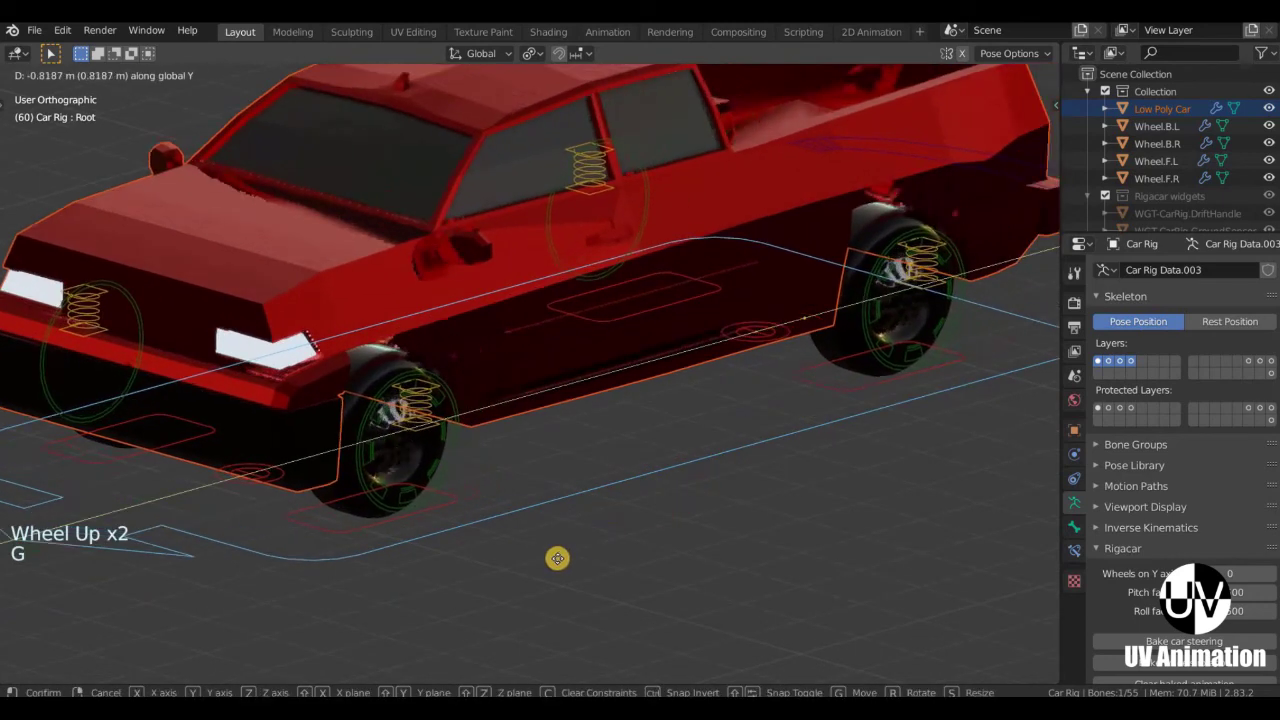
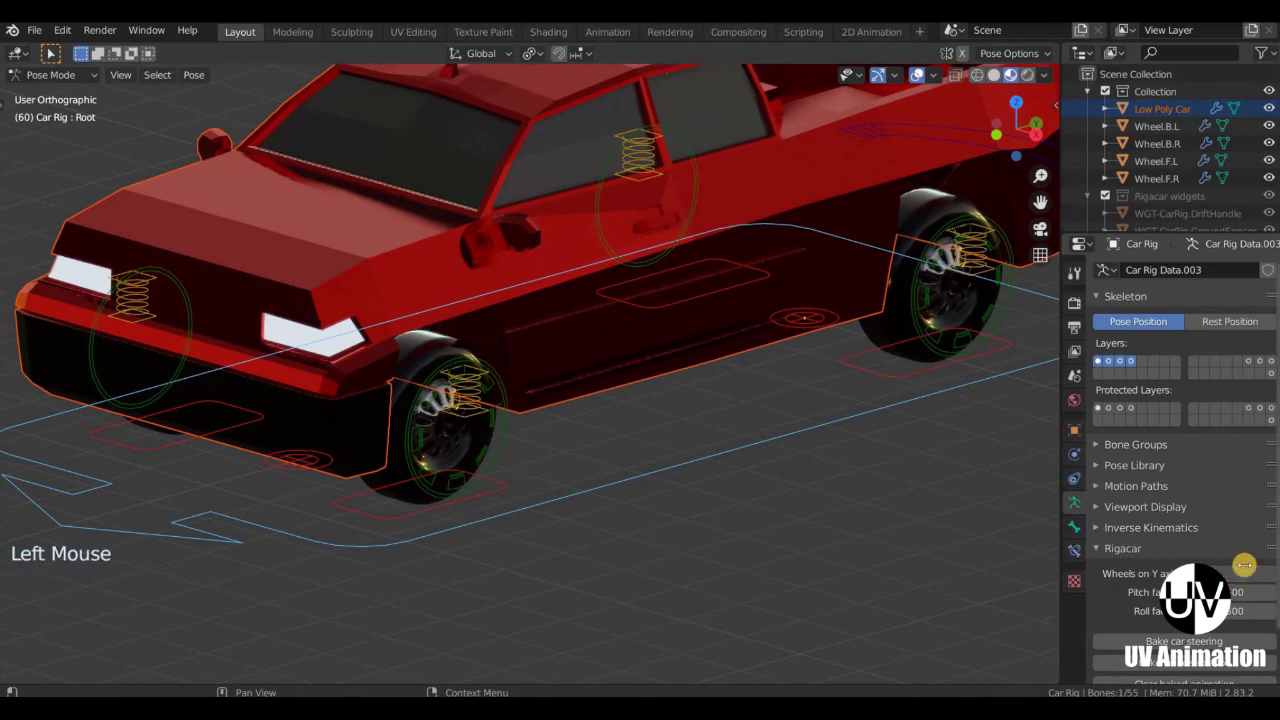
scroll(down, 3)
key(g)
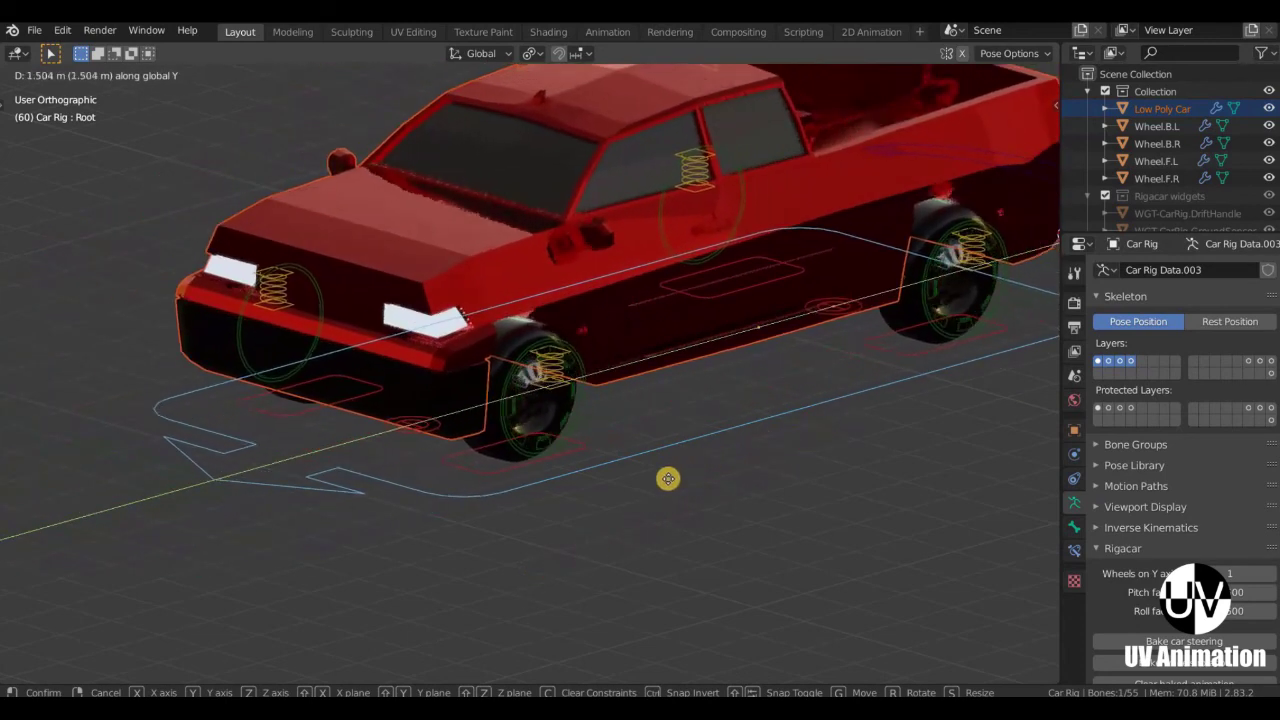
scroll(down, 3)
middle_click(609, 493)
Set the Rigacar Wheels on Y axis option to 1 and switch the view to perspective.
key(KP_5)
scroll(up, 3)
scroll(down, 3)
middle_click(641, 473)
key(a)
scroll(down, 3)
middle_click(649, 467)
middle_click(648, 469)
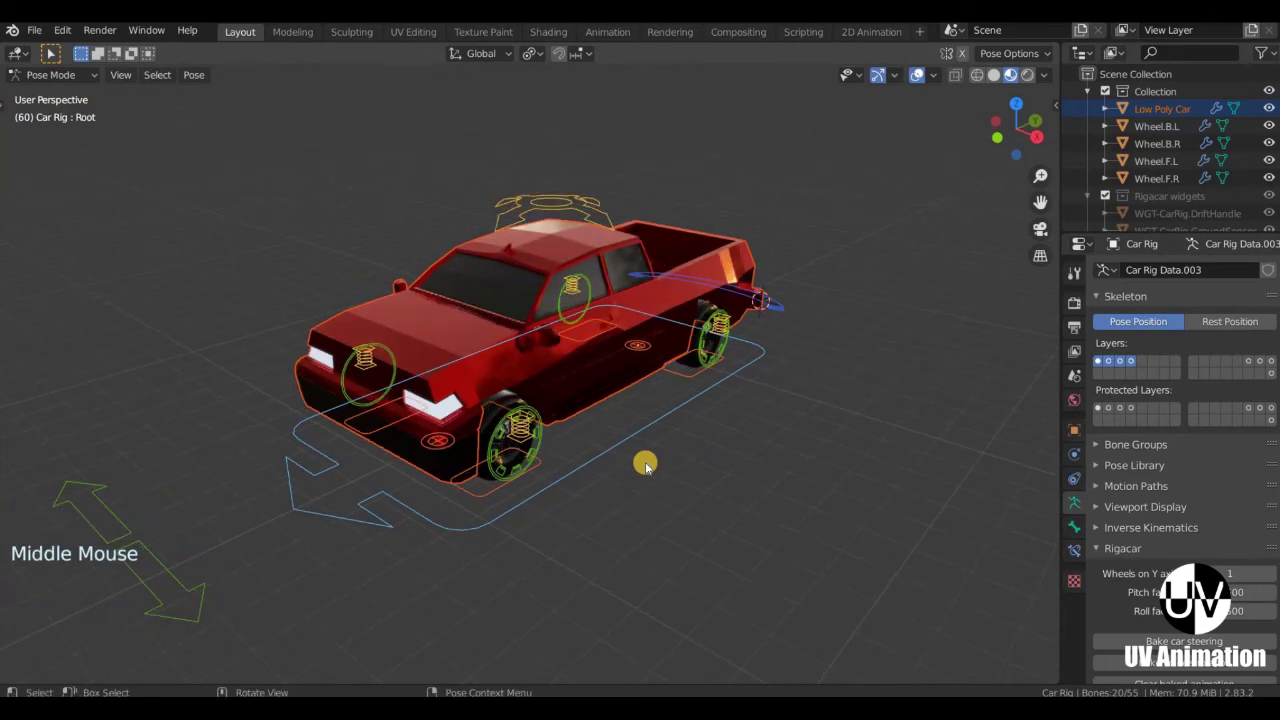